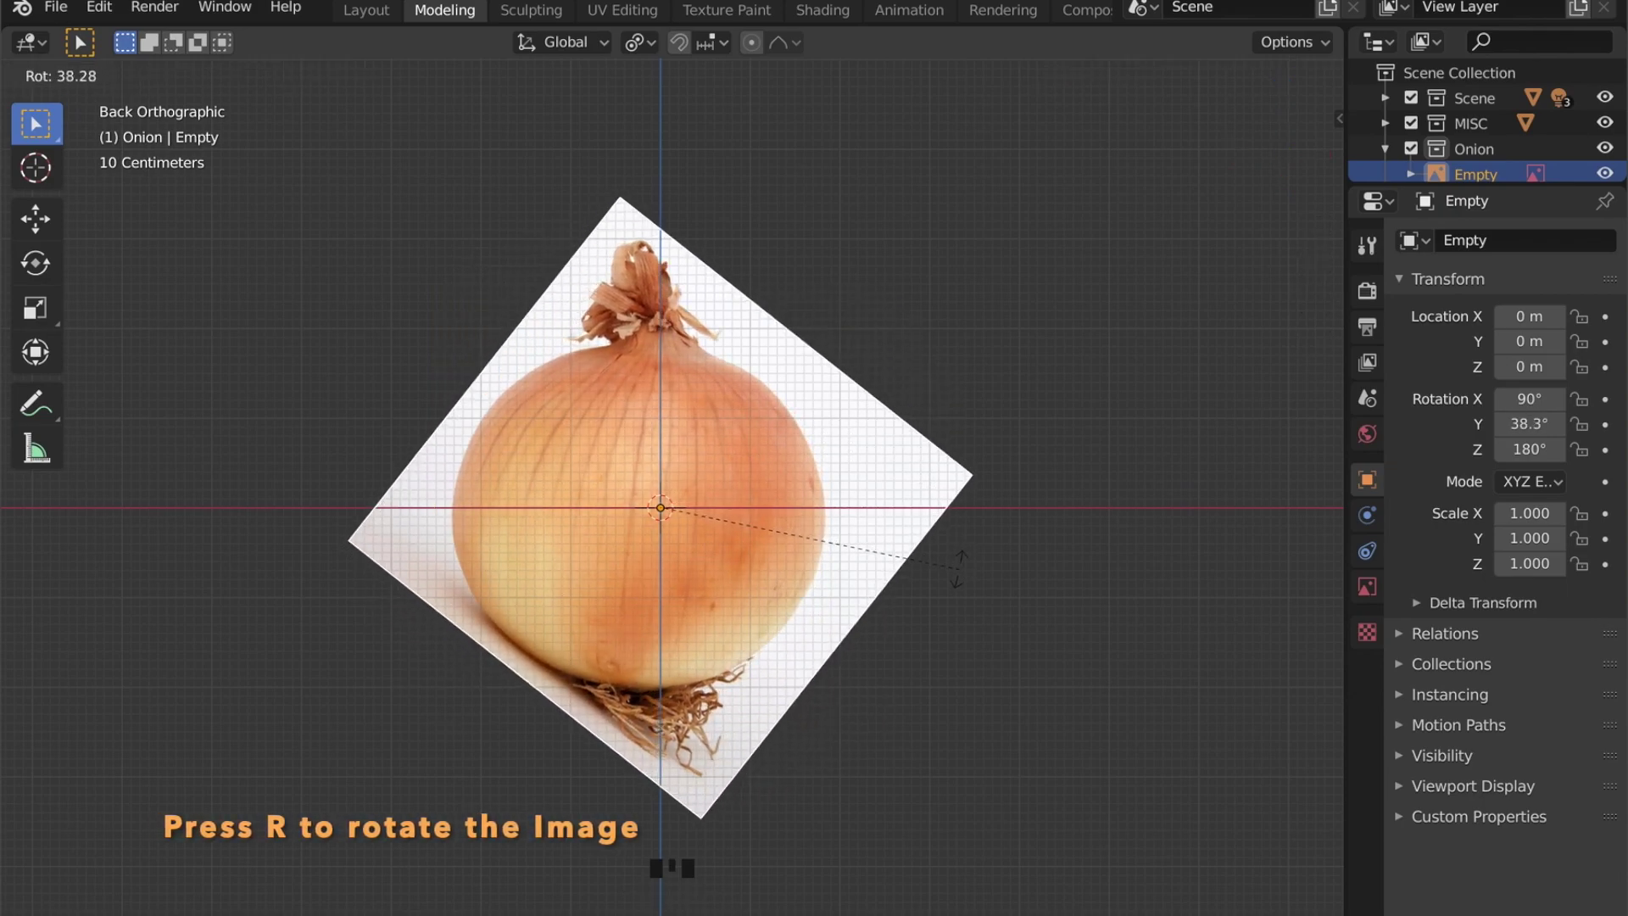
Step: Tilt the onion reference image about 36.5° so it matches the intended orientation
{"action": "key", "text": "g"}
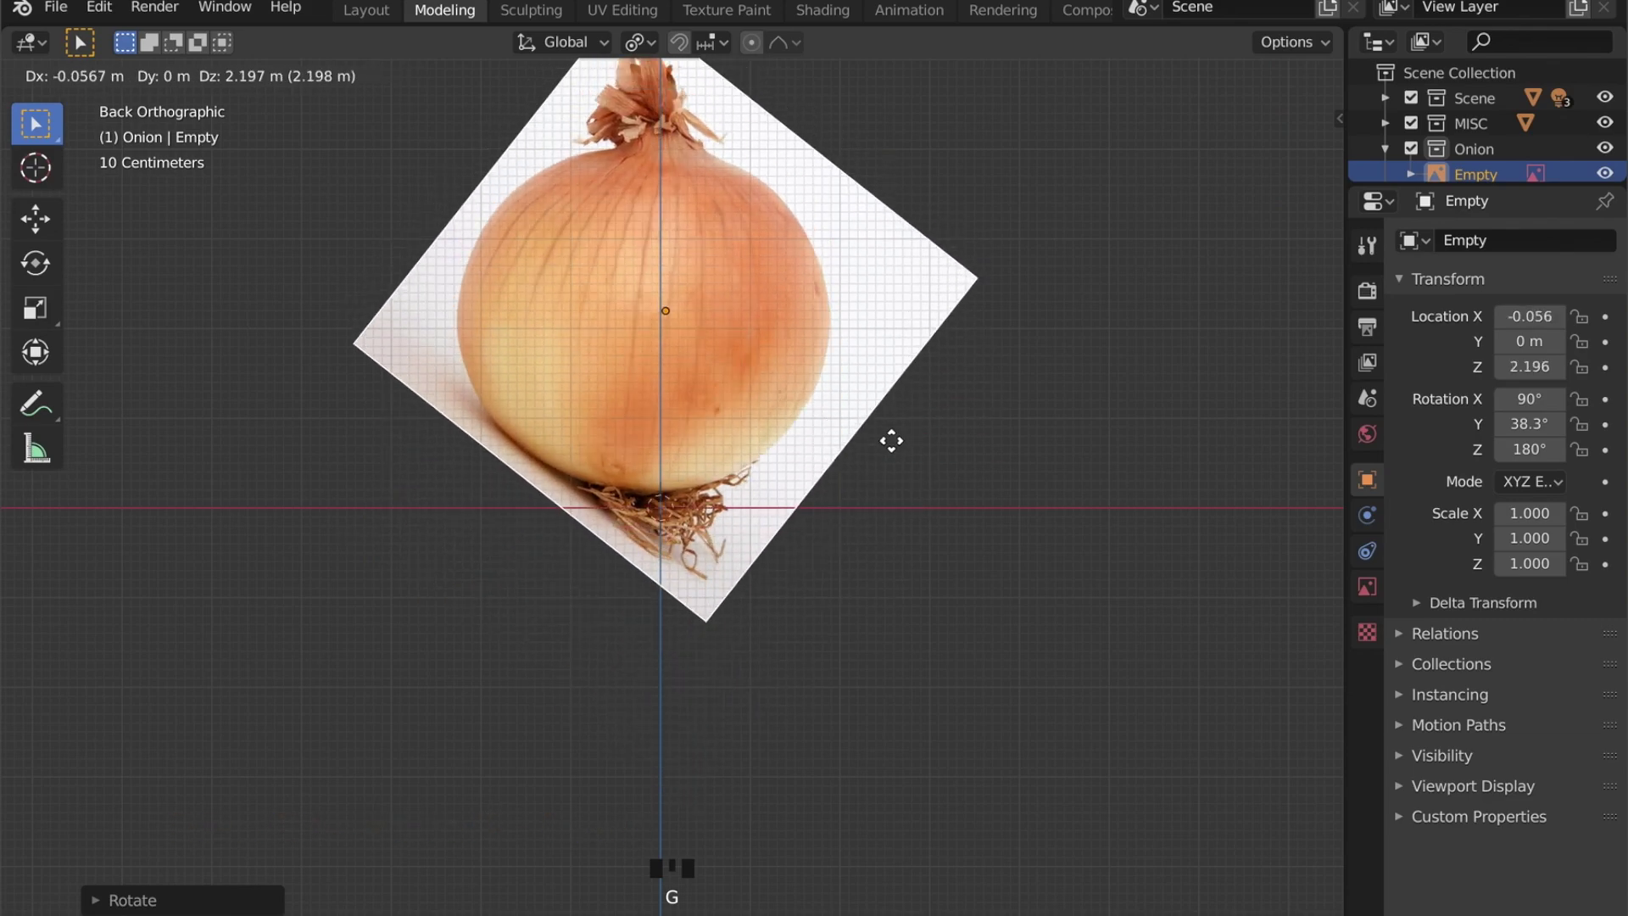
Step: Raise the reference image above the origin and add a UV sphere to the Onion collection
{"action": "key", "text": "r"}
{"action": "key", "text": "g"}
{"action": "left_click", "coordinate": [951, 572]}
{"action": "scroll", "scroll_direction": "down", "scroll_amount": 3}
{"action": "left_click_drag", "start_coordinate": [899, 614], "coordinate": [956, 534]}
{"action": "left_click", "coordinate": [956, 533]}
{"action": "key", "text": "shift+a"}
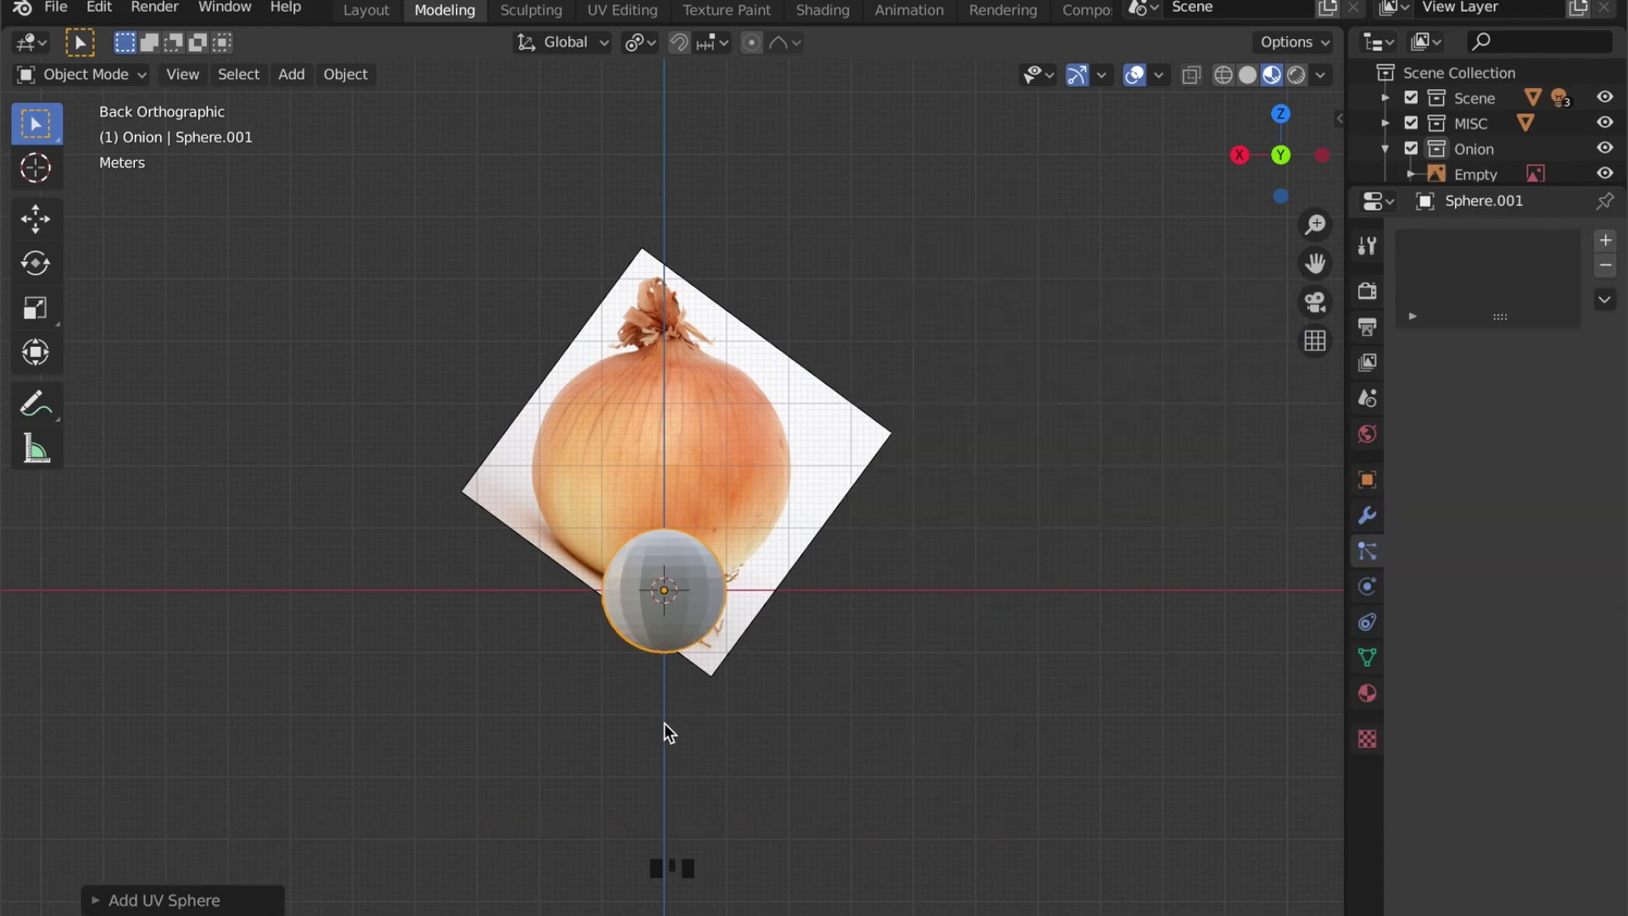
Step: Make the sphere low-poly with 16 segments and 16 rings, then raise it about 1.86 m along Z
{"action": "left_click_drag", "start_coordinate": [101, 896], "coordinate": [263, 892]}
{"action": "left_click", "coordinate": [880, 639]}
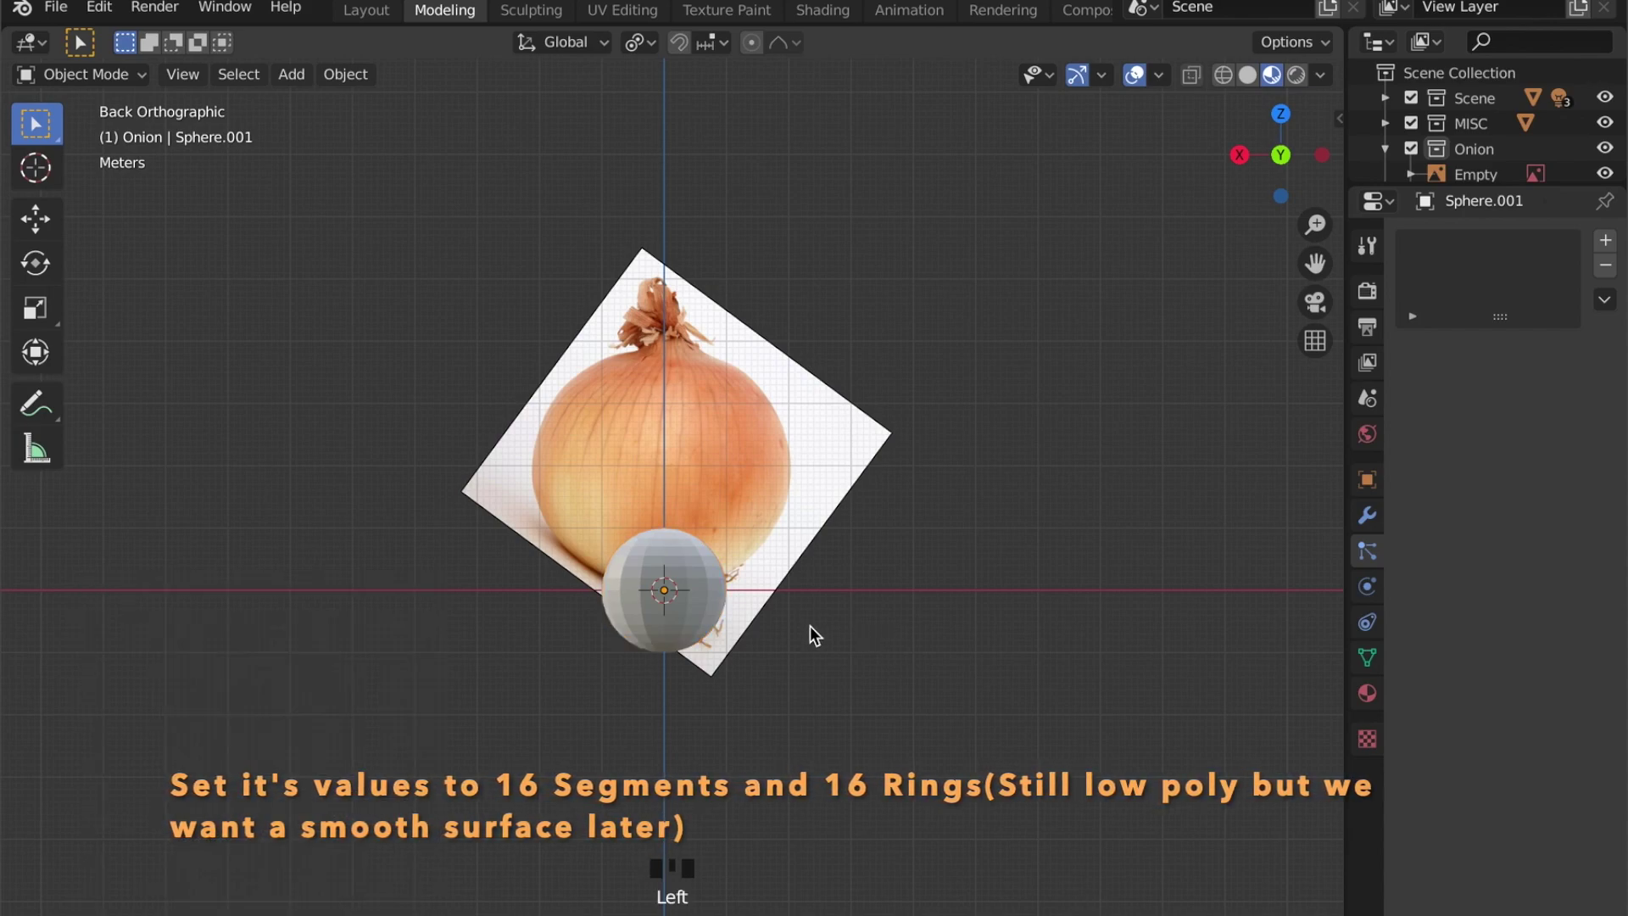
{"action": "left_click", "coordinate": [709, 608]}
{"action": "key", "text": "g"}
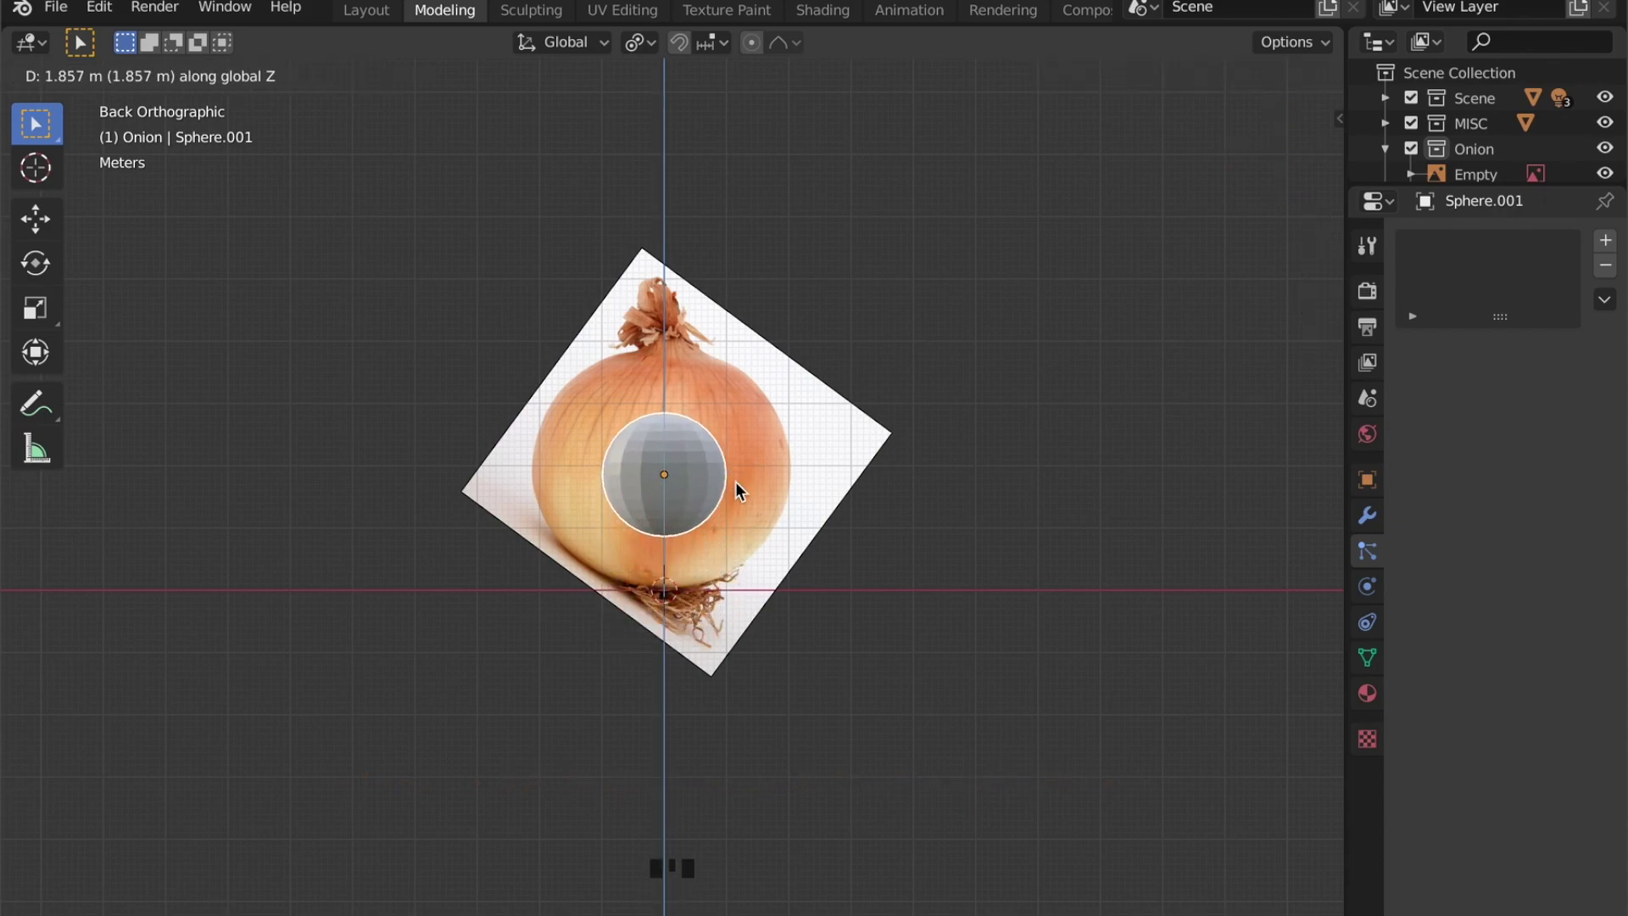
Step: Scale the sphere to about 2.08, squash it slightly along Z and nudge it up into the bulb outline
{"action": "key", "text": "s"}
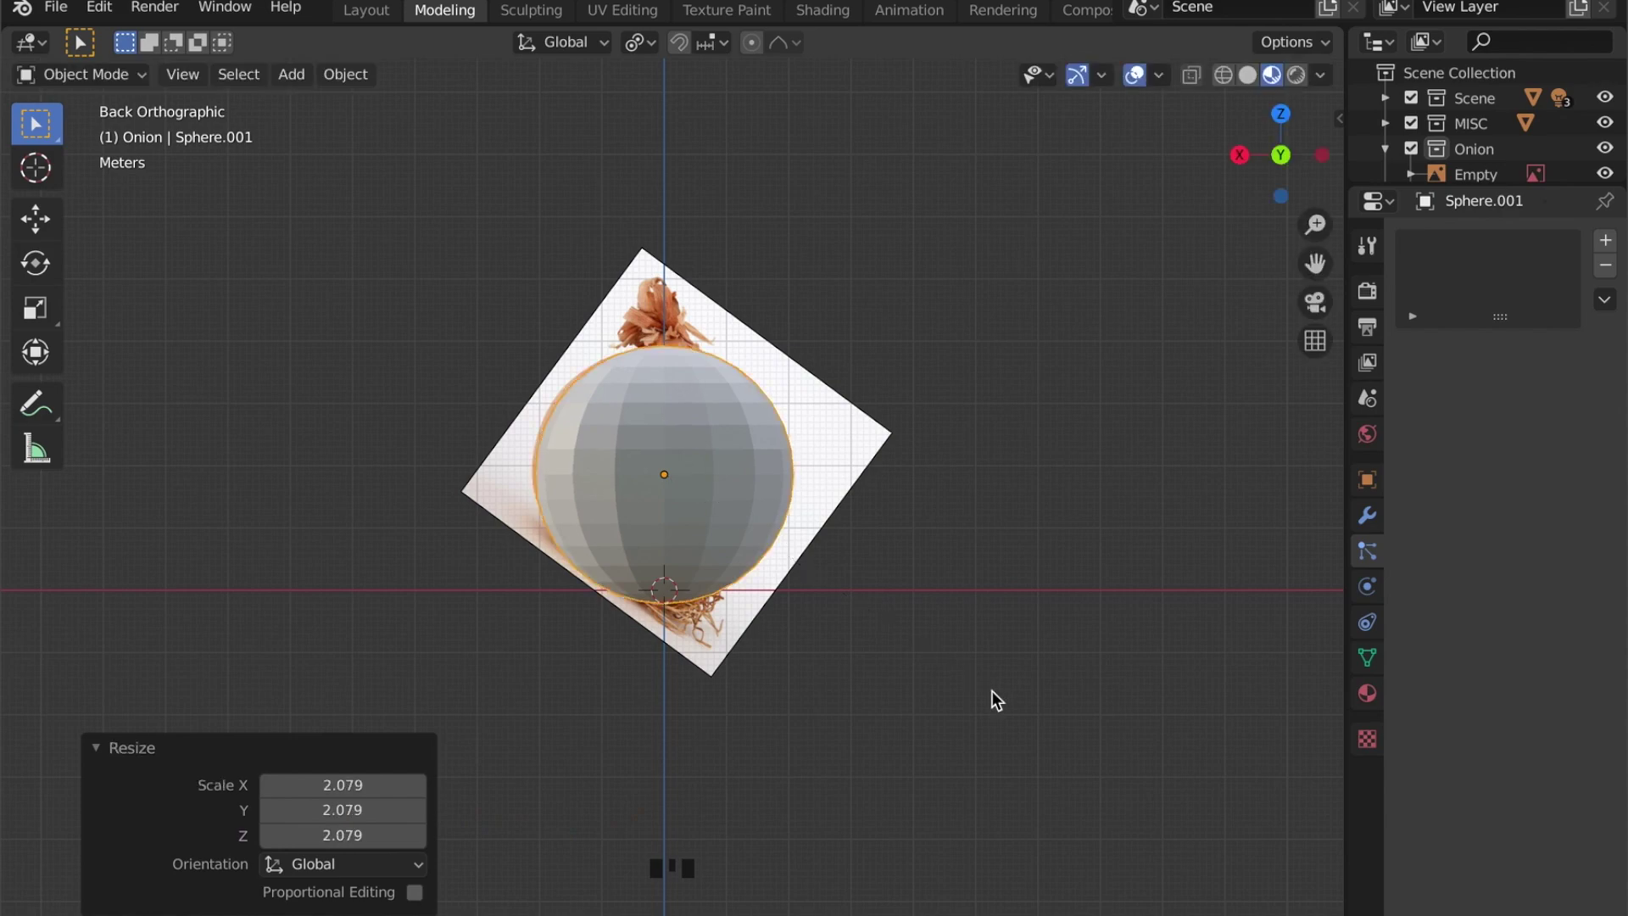
{"action": "key", "text": "s"}
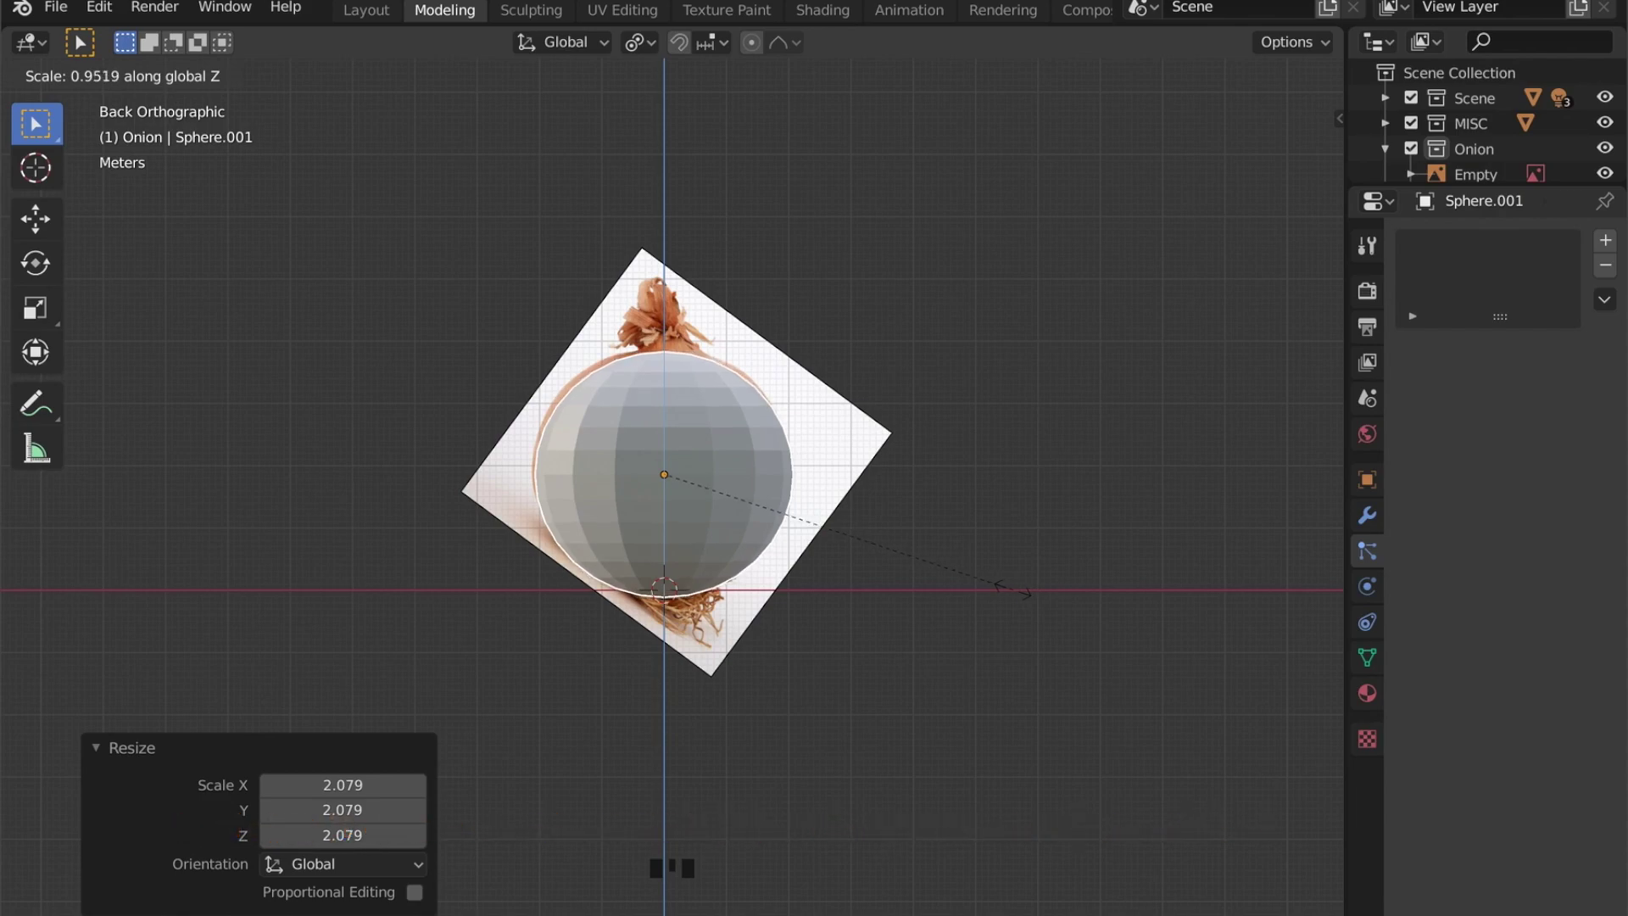
{"action": "key", "text": "g"}
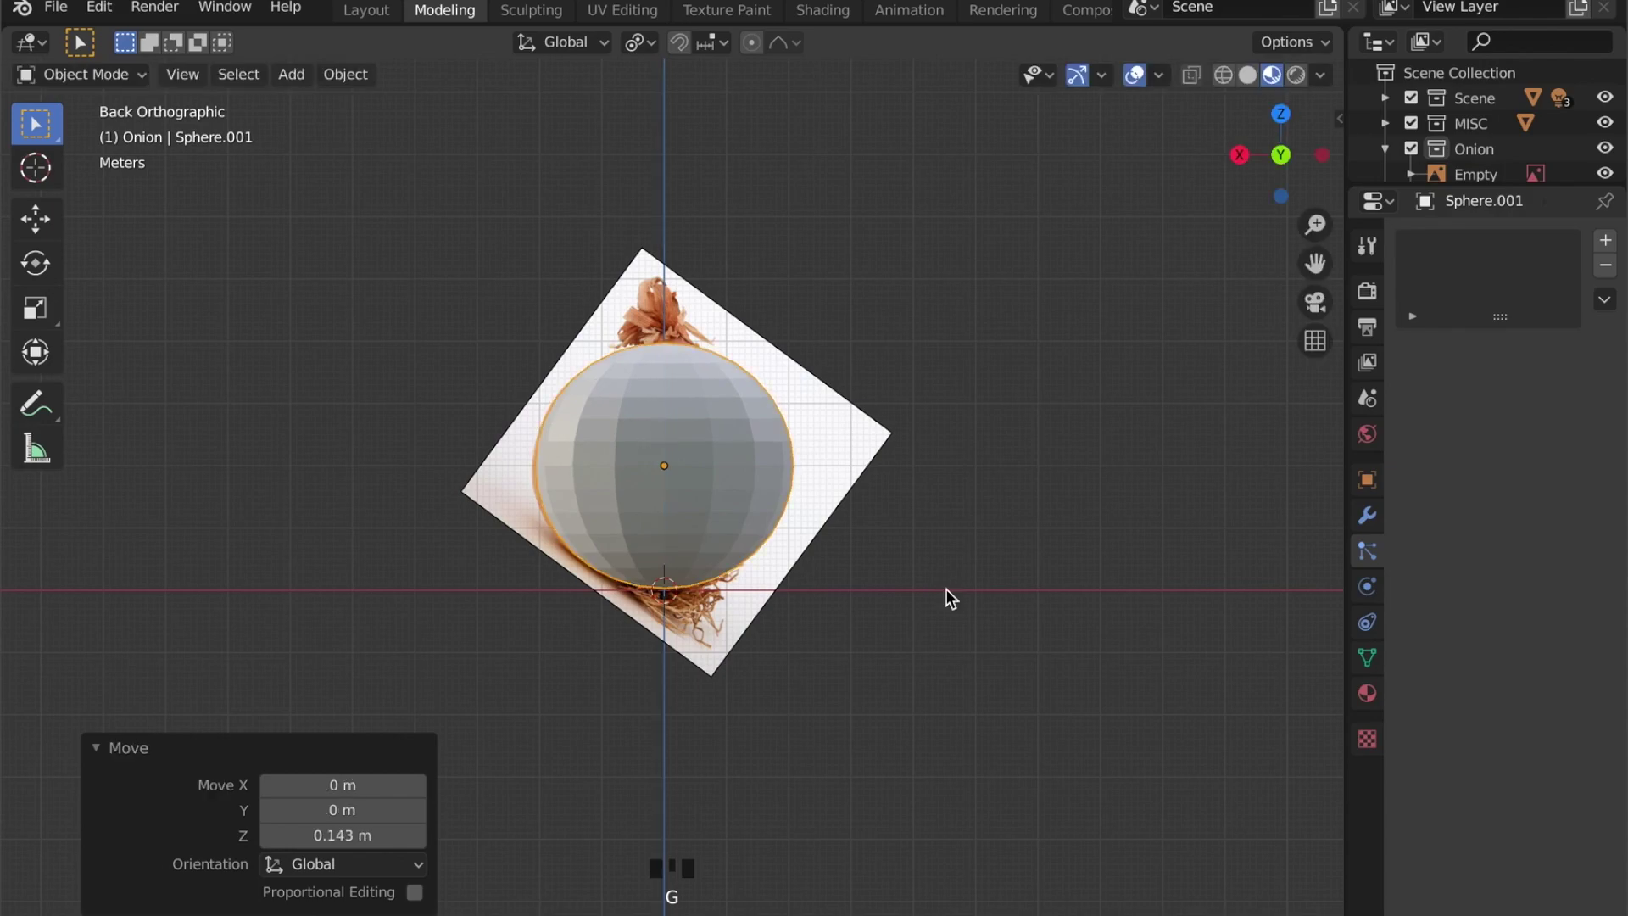
{"action": "left_click", "coordinate": [104, 761]}
{"action": "scroll", "scroll_direction": "down", "scroll_amount": 3}
{"action": "left_click_drag", "start_coordinate": [727, 586], "coordinate": [762, 638]}
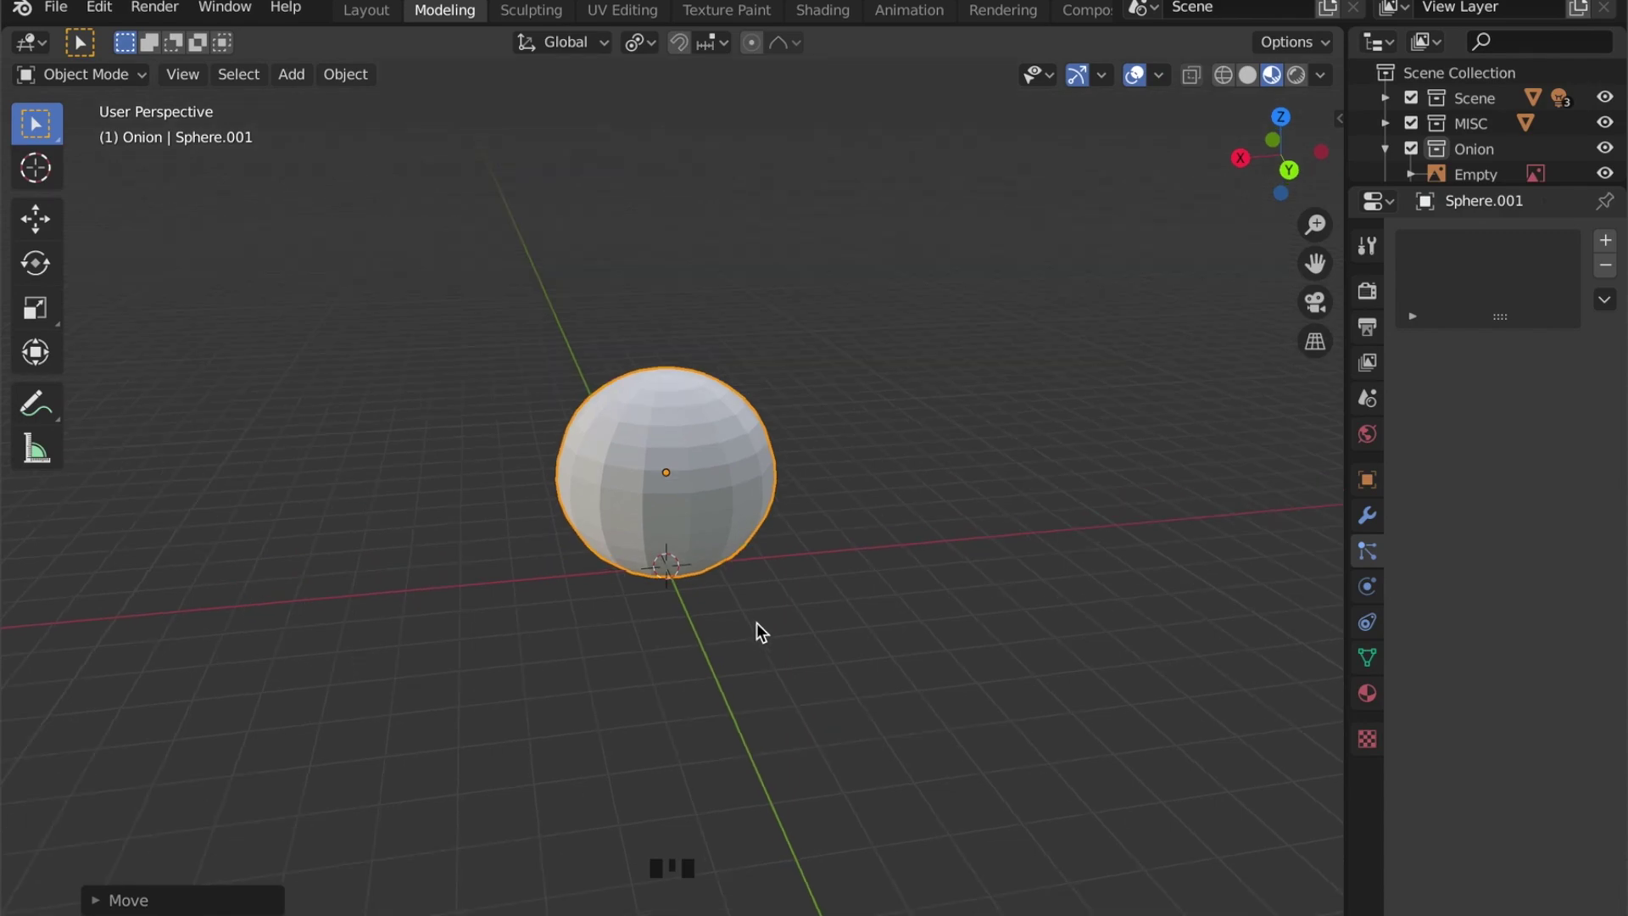
{"action": "scroll", "scroll_direction": "up", "scroll_amount": 3}
Step: In Edit Mode with face select, snap the 3D cursor to the bottom pole and scale the pole's face ring
{"action": "key", "text": "Tab"}
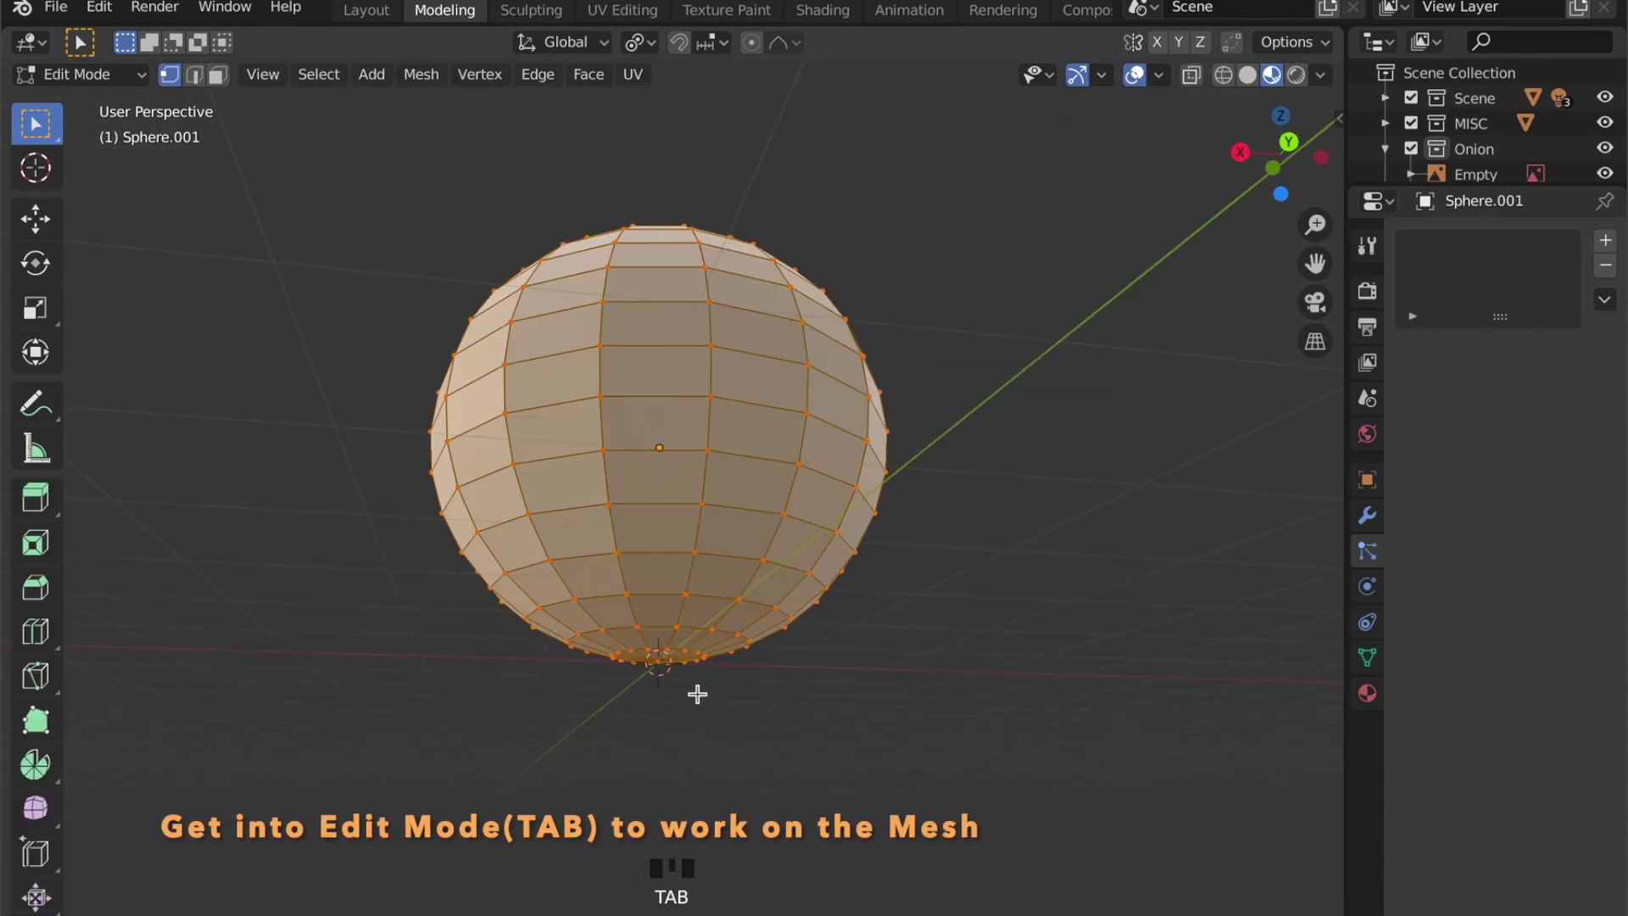
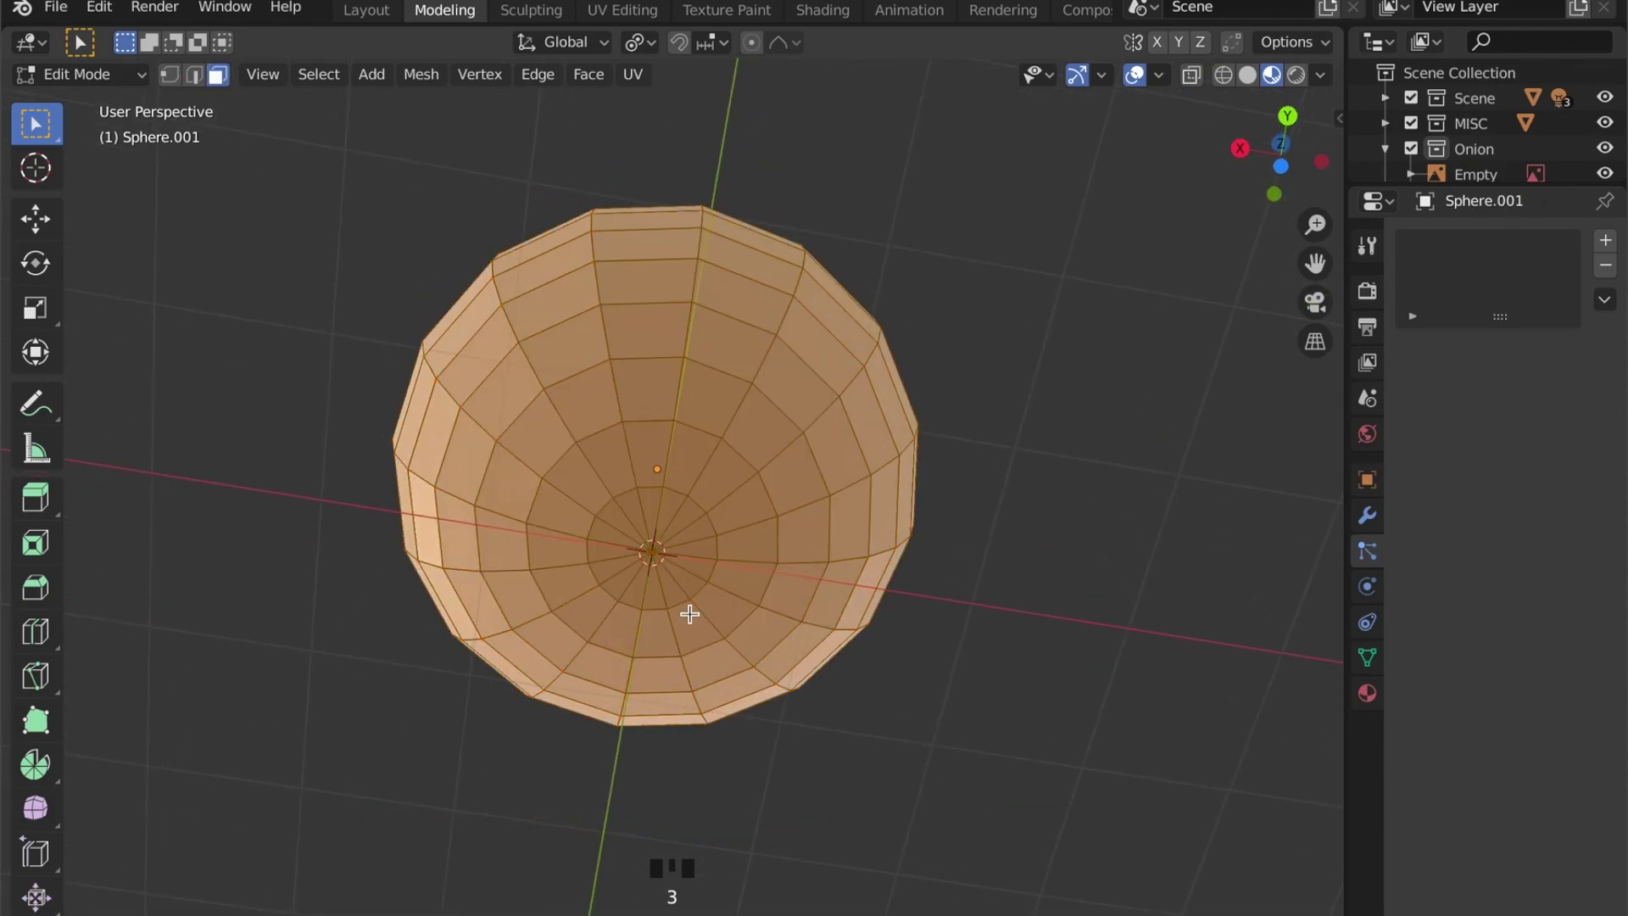
{"action": "key", "text": "c"}
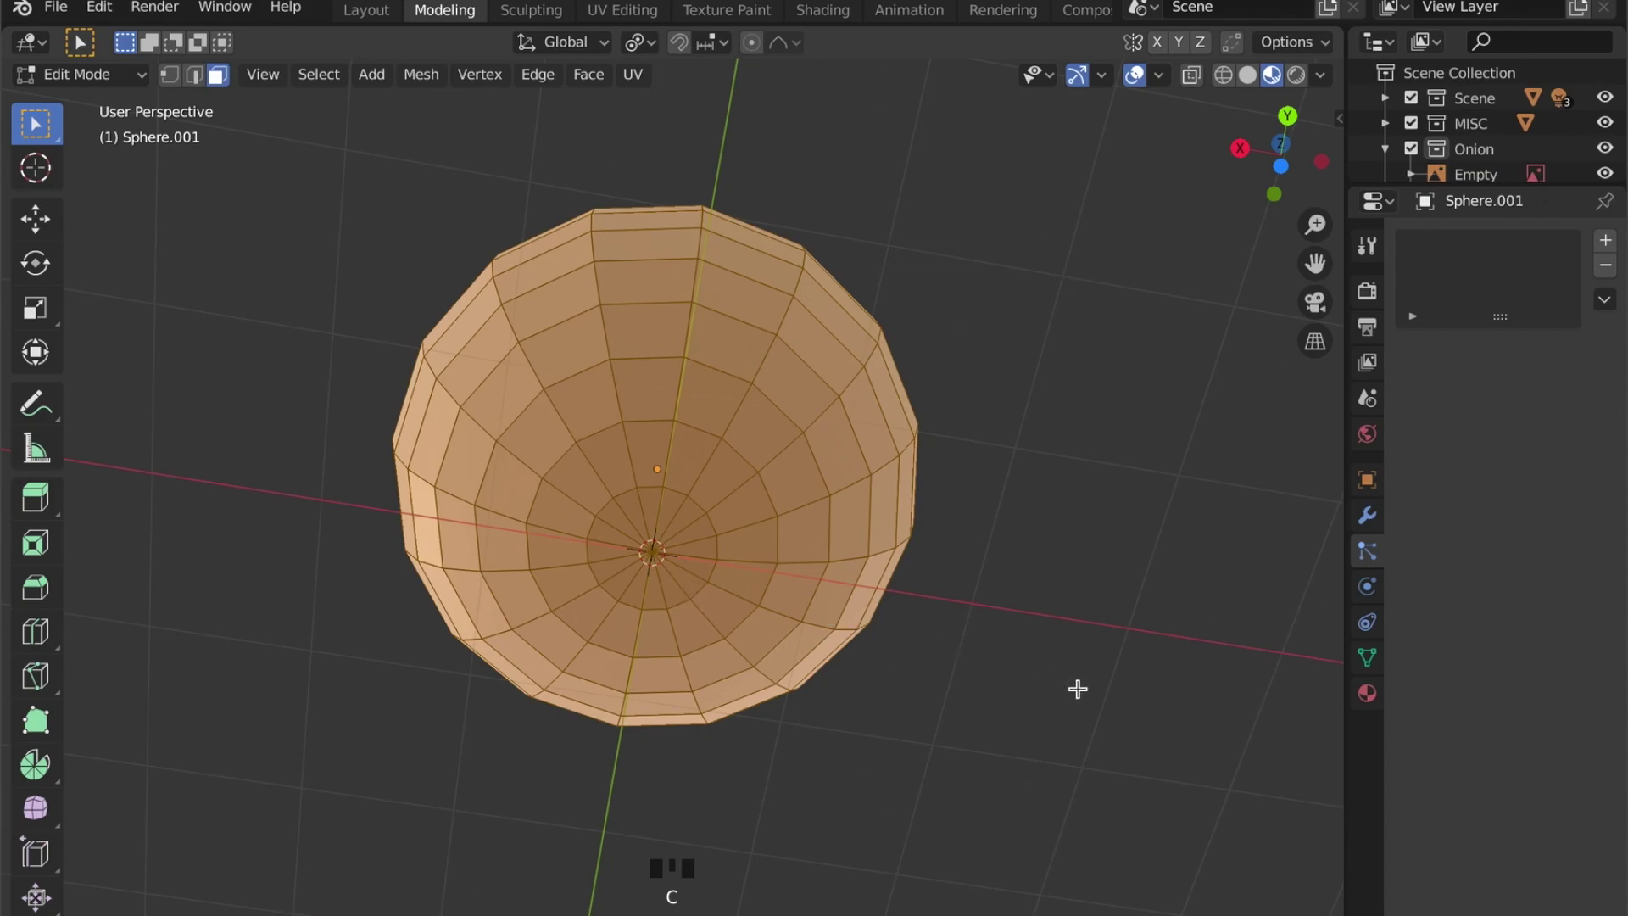
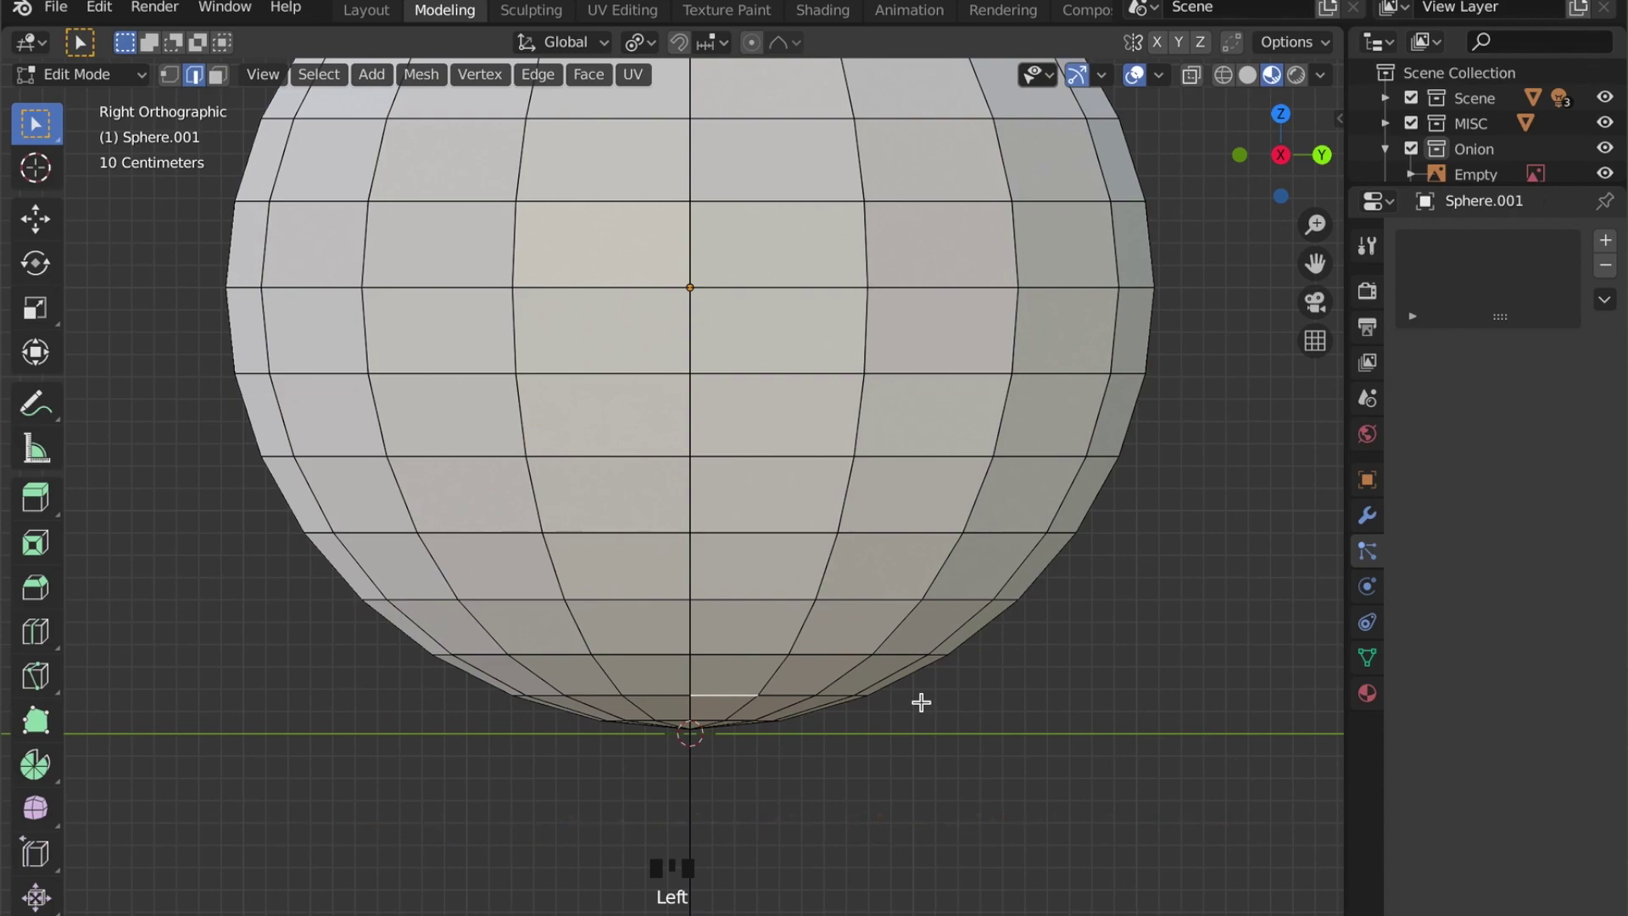
{"action": "key", "text": "shift+s"}
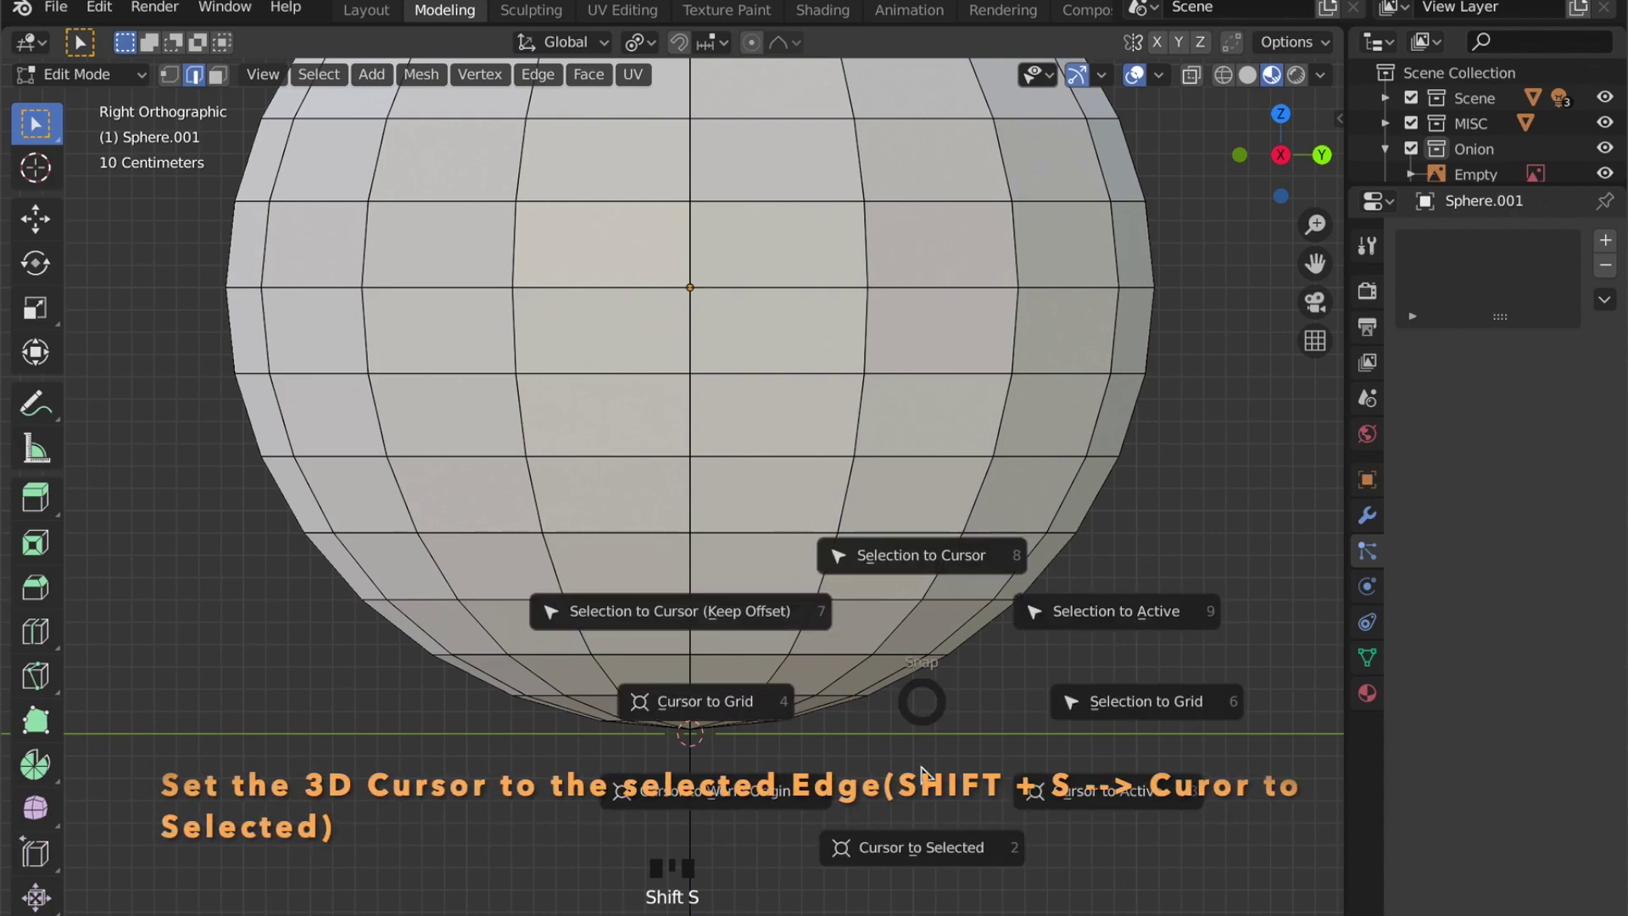
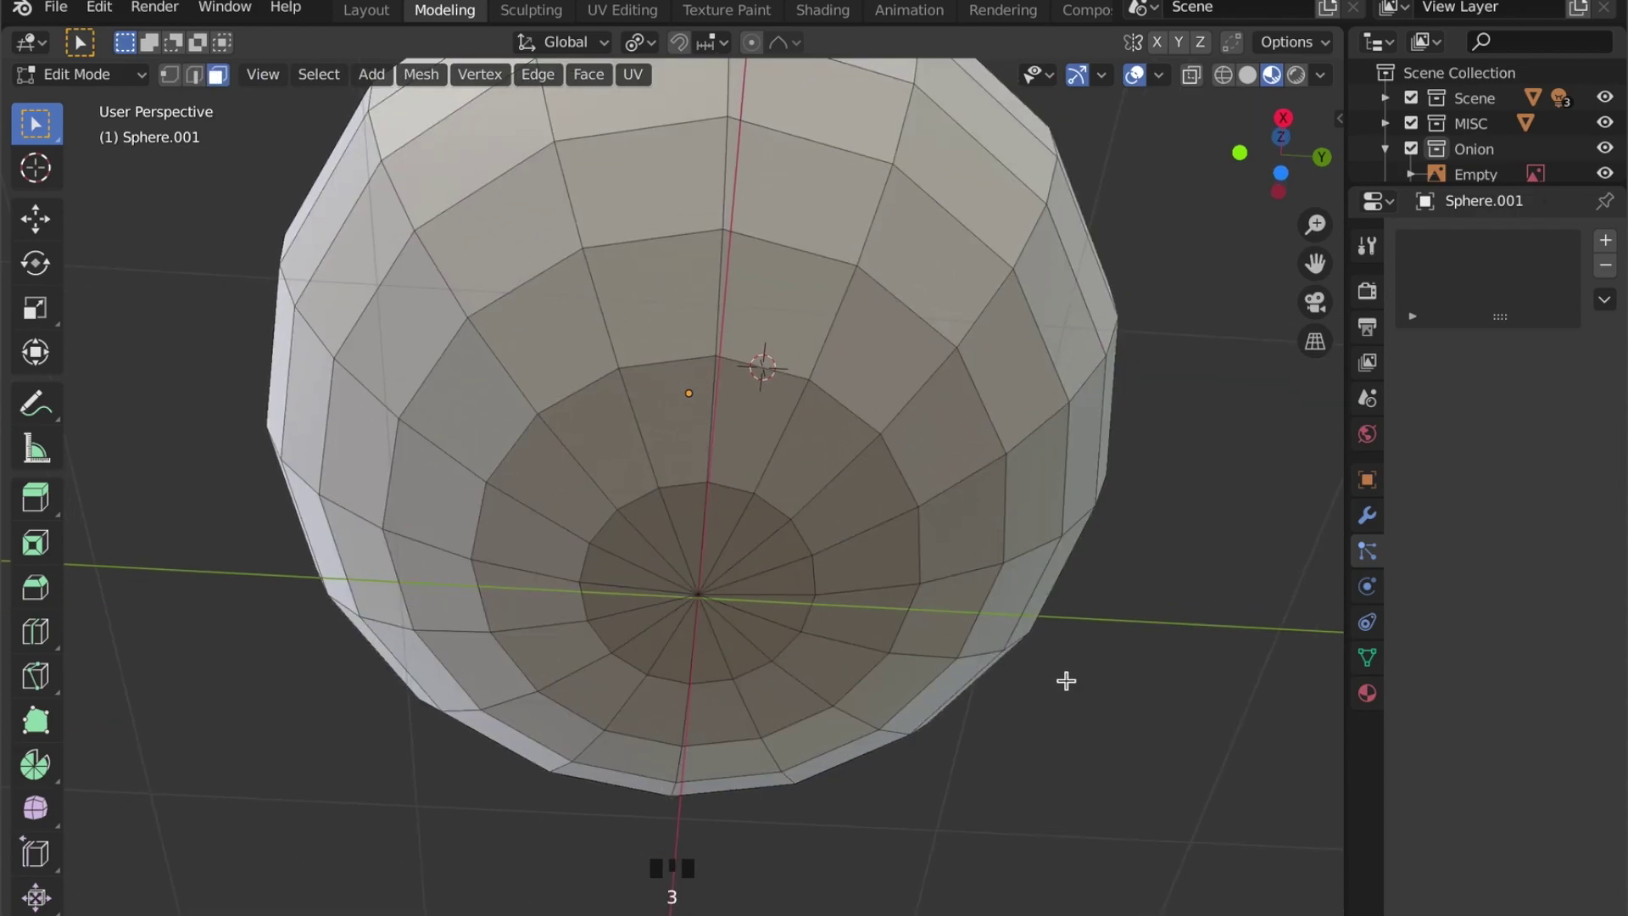
{"action": "key", "text": "c"}
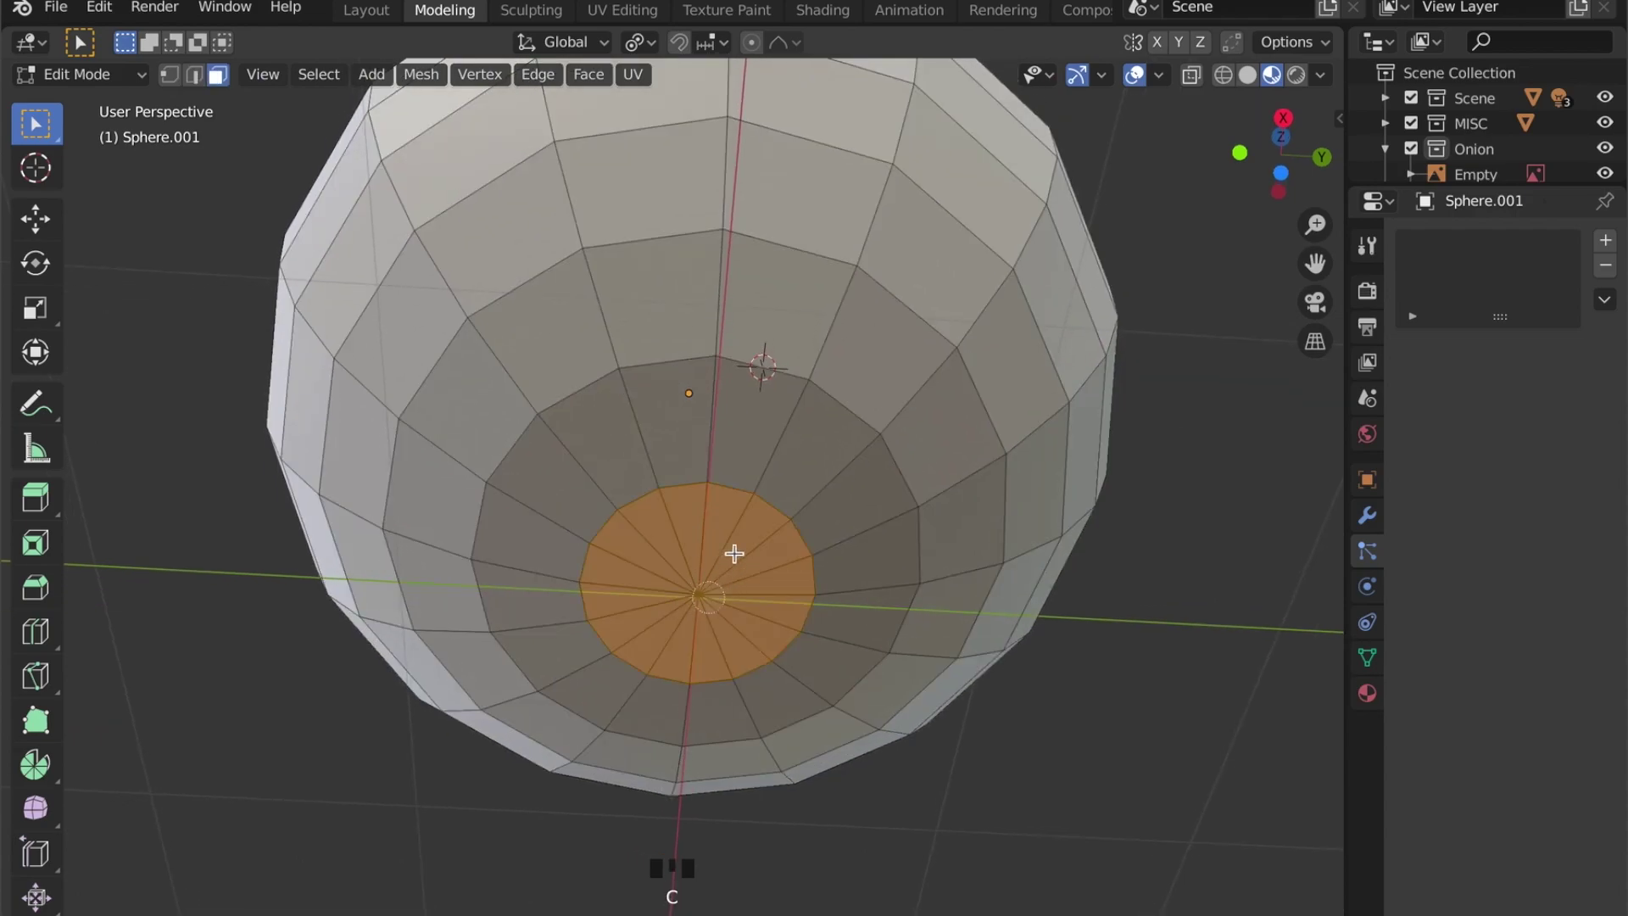
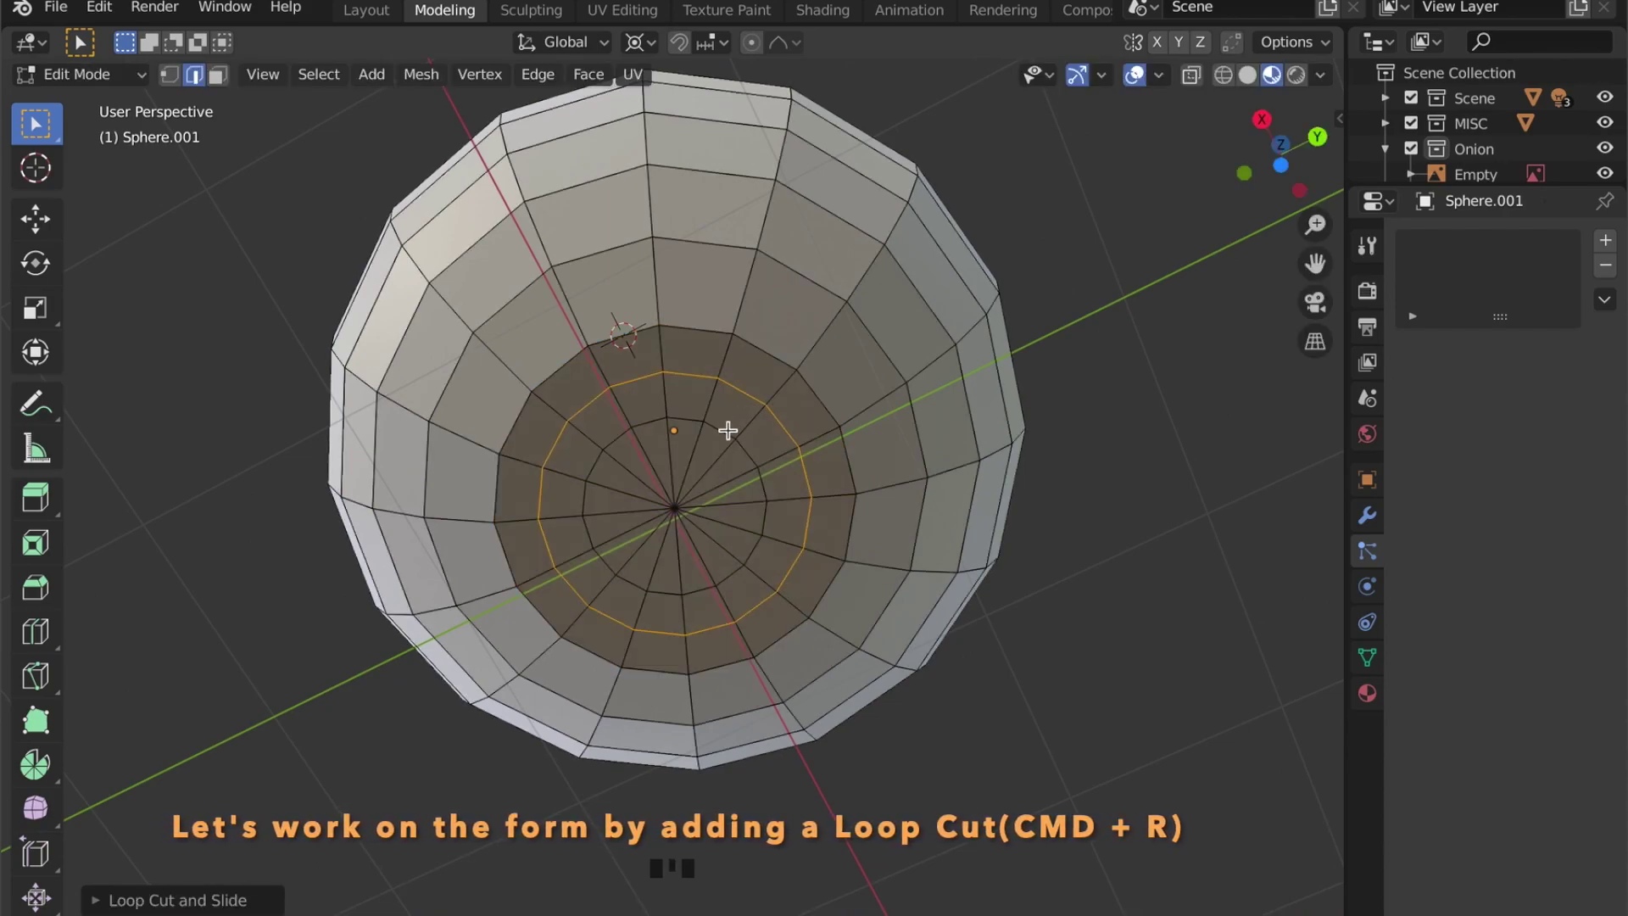
Step: Add an edge loop near the bottom and push individually extruded bottom faces down along Z as a stub
{"action": "key", "text": "3"}
{"action": "key", "text": "c"}
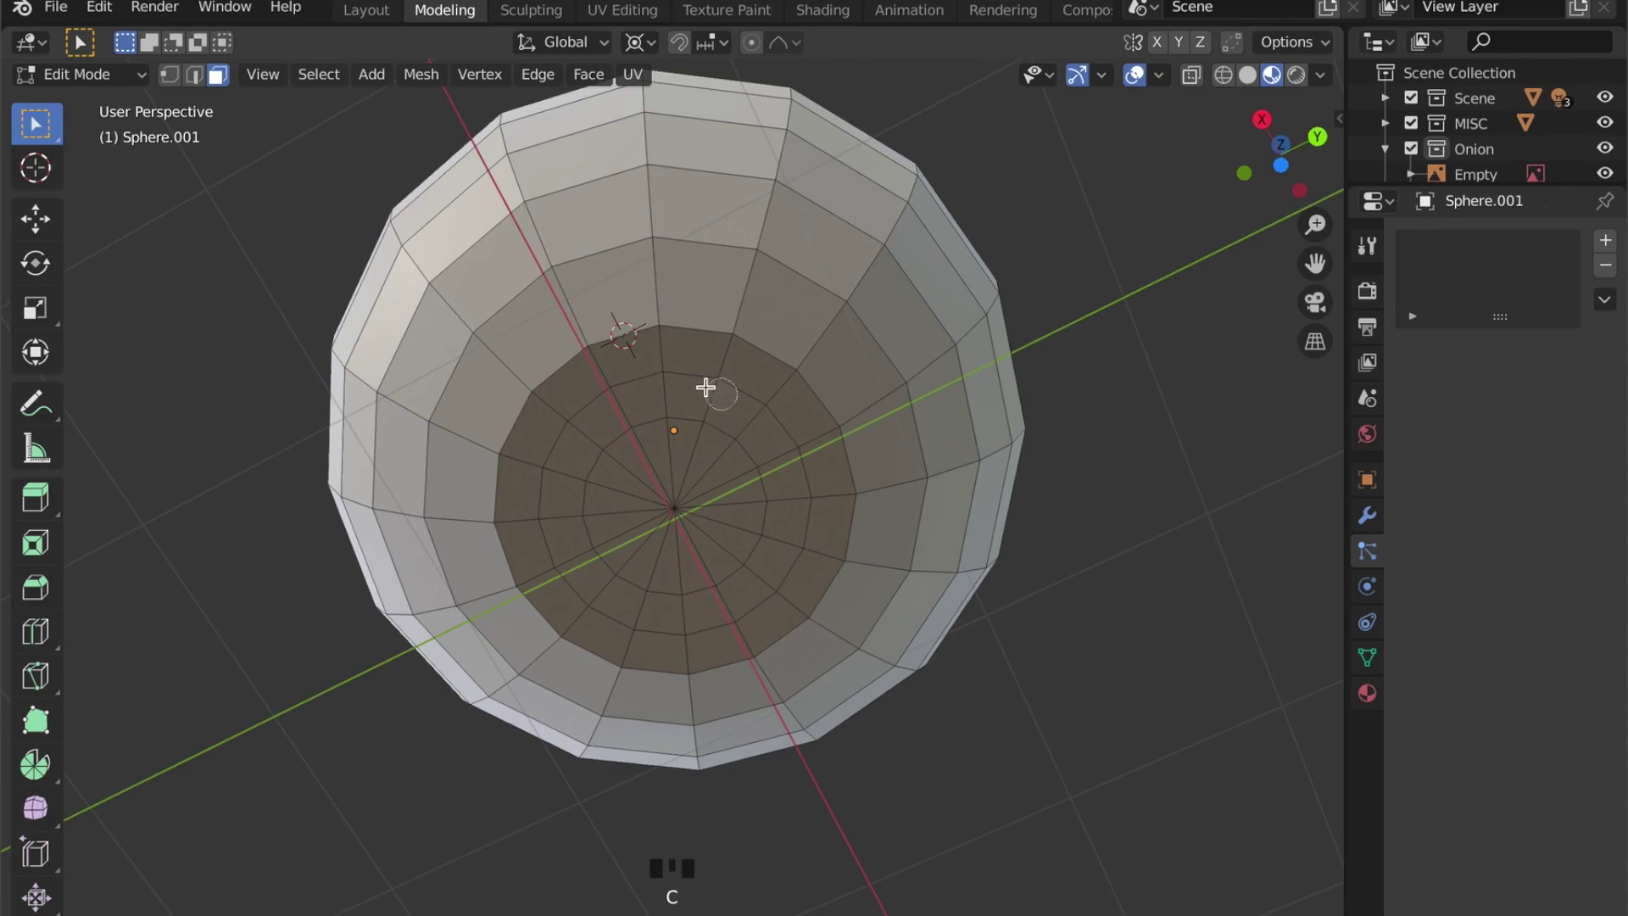
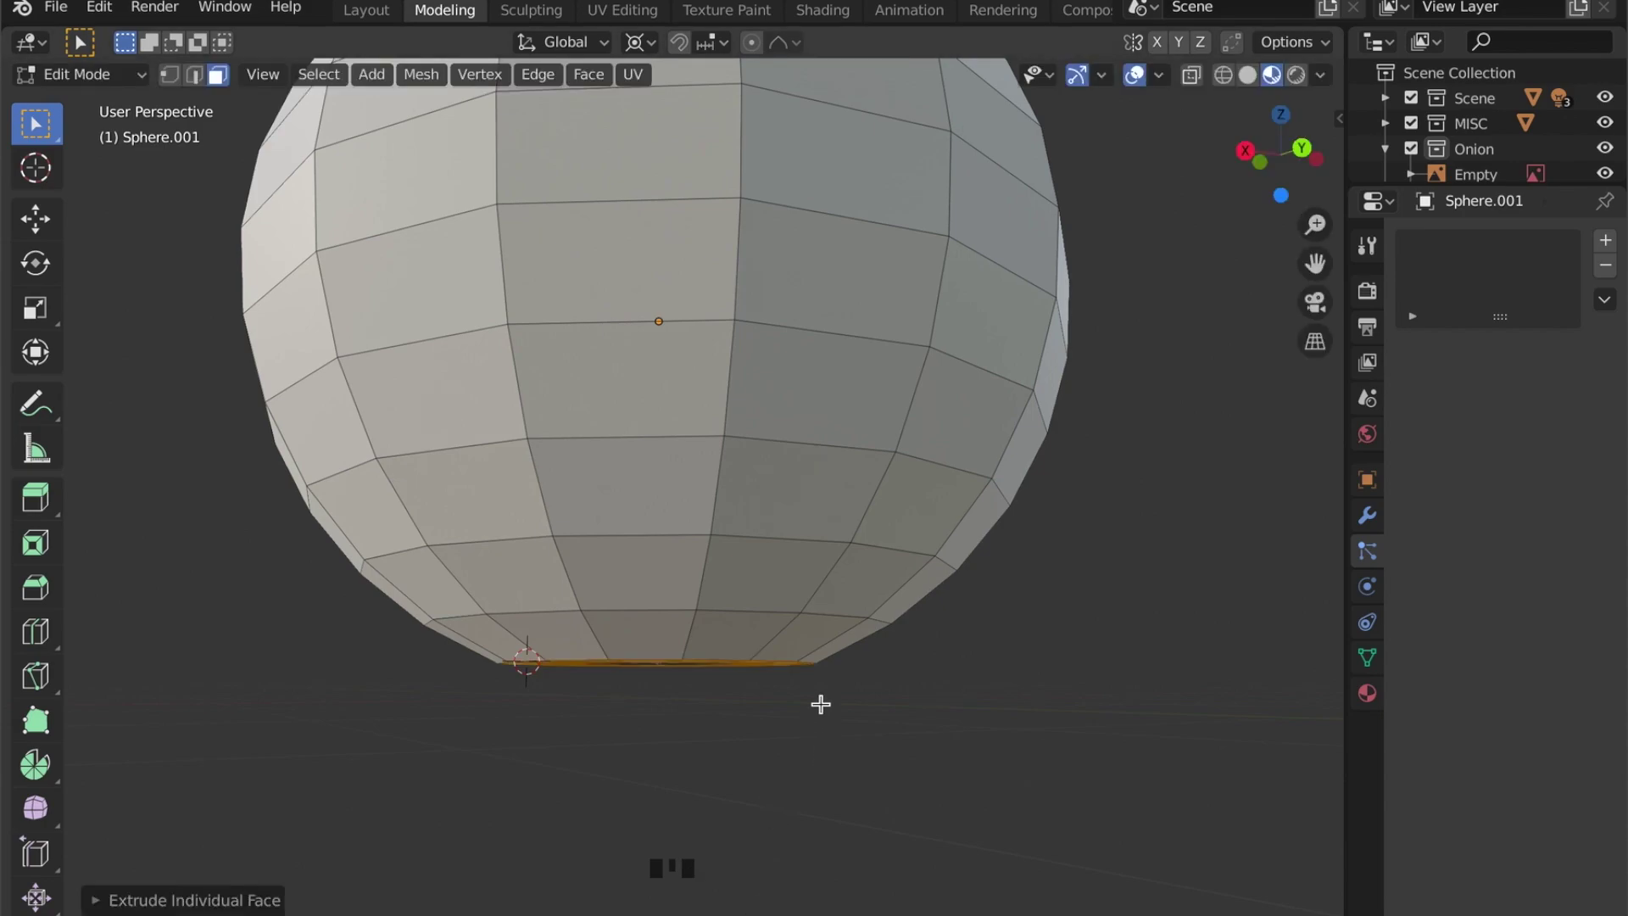
{"action": "key", "text": "g"}
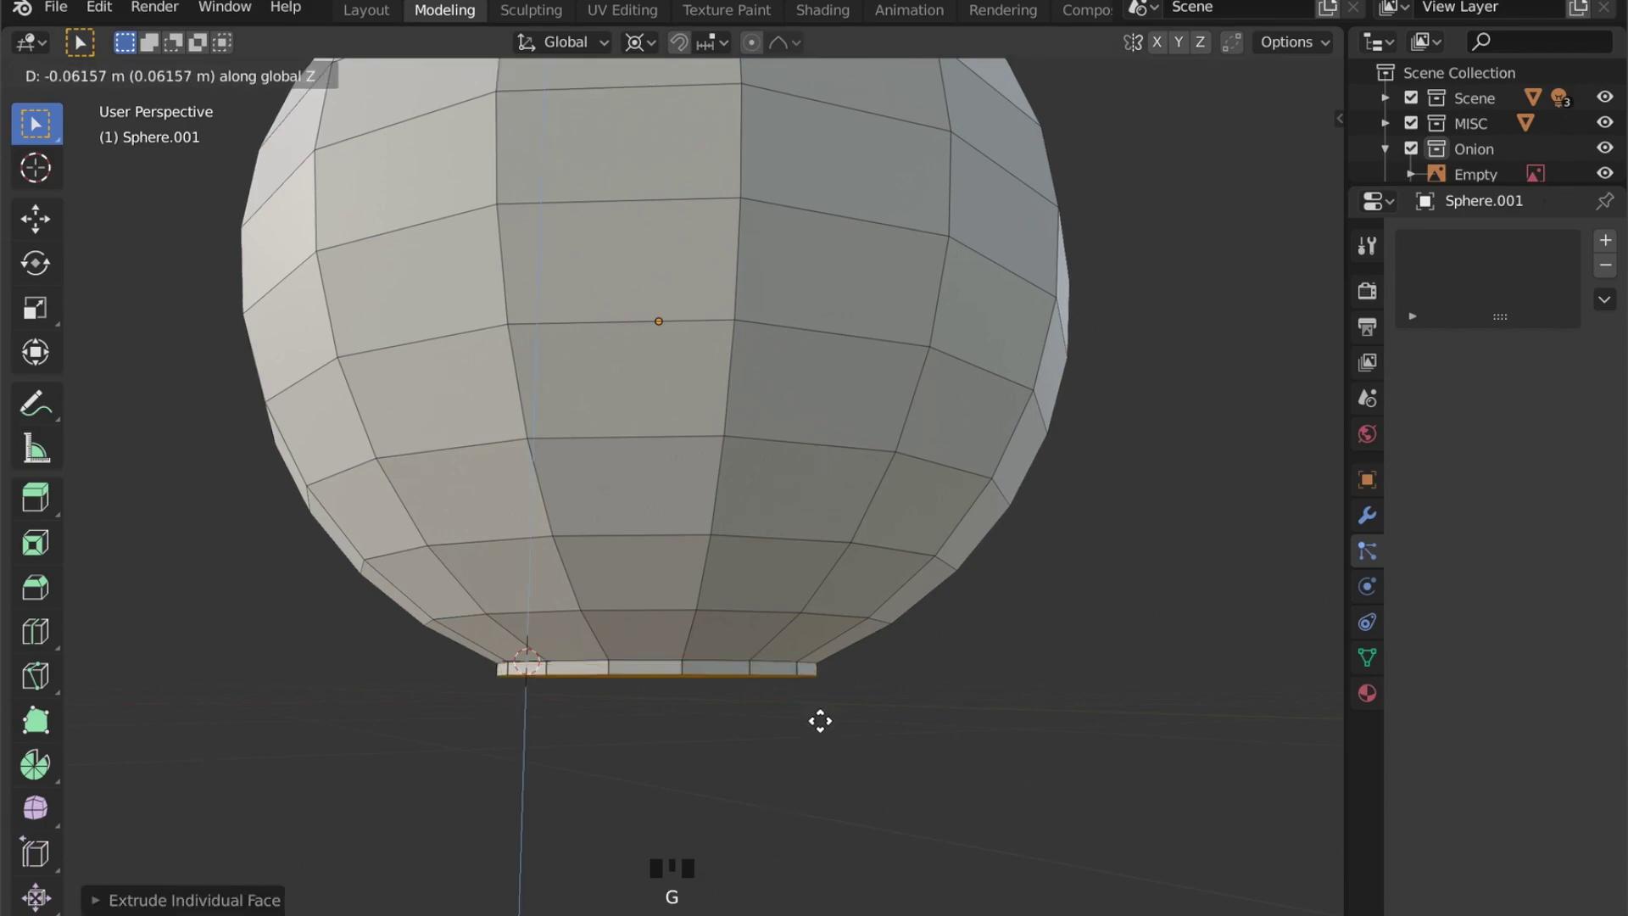
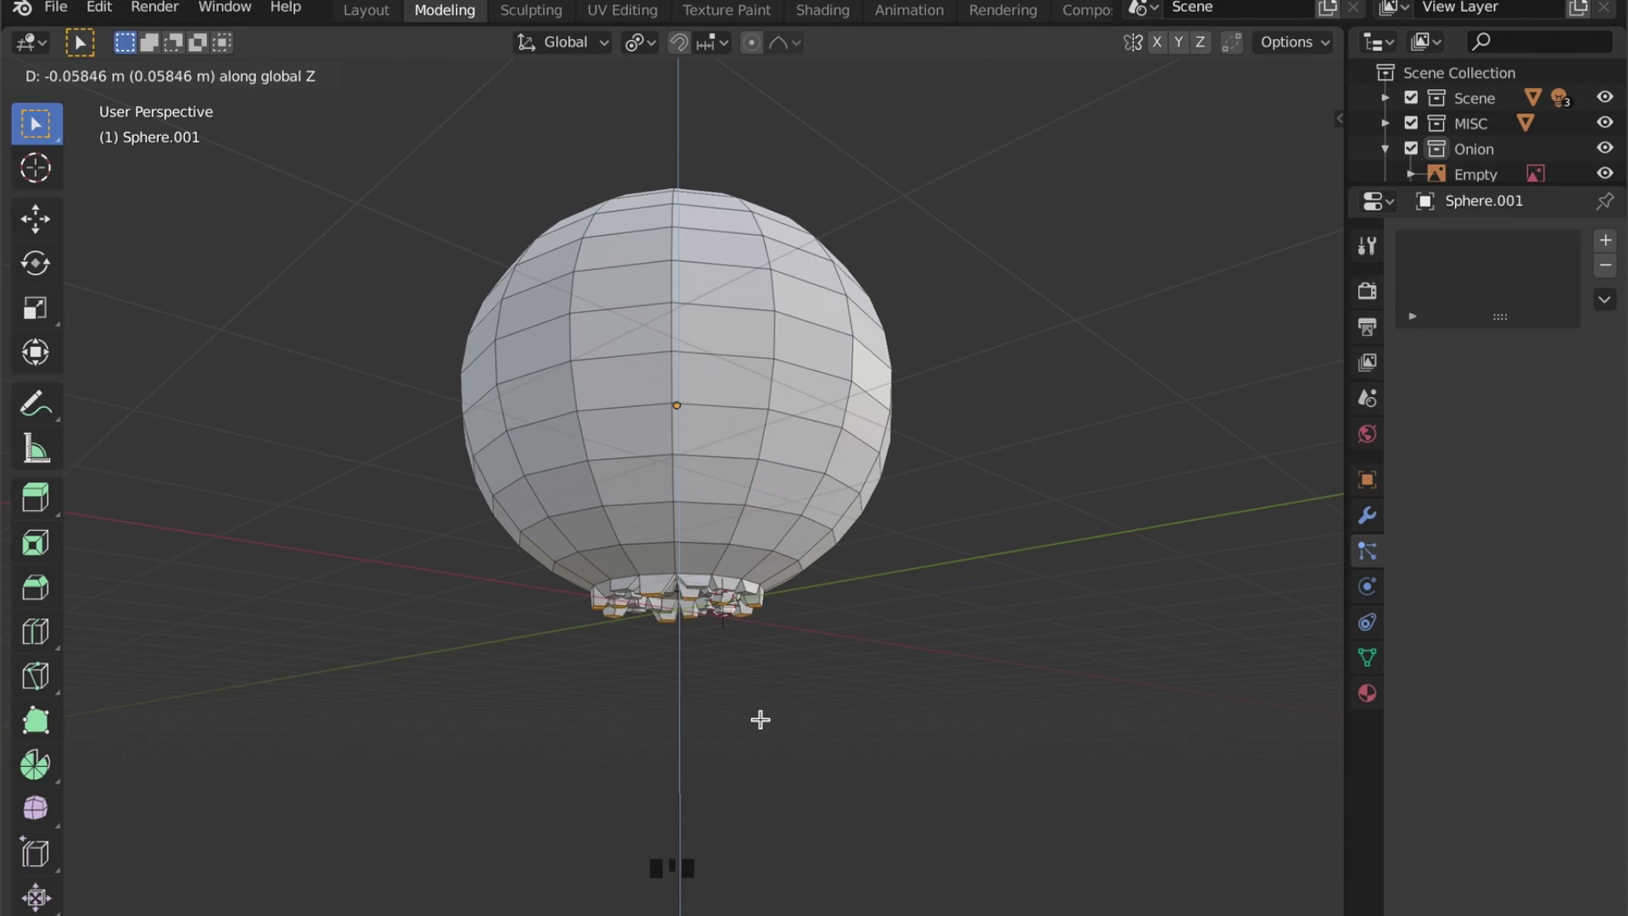
Step: Shrink the lowered part of the mesh to about 0.84 scale
{"action": "key", "text": "s"}
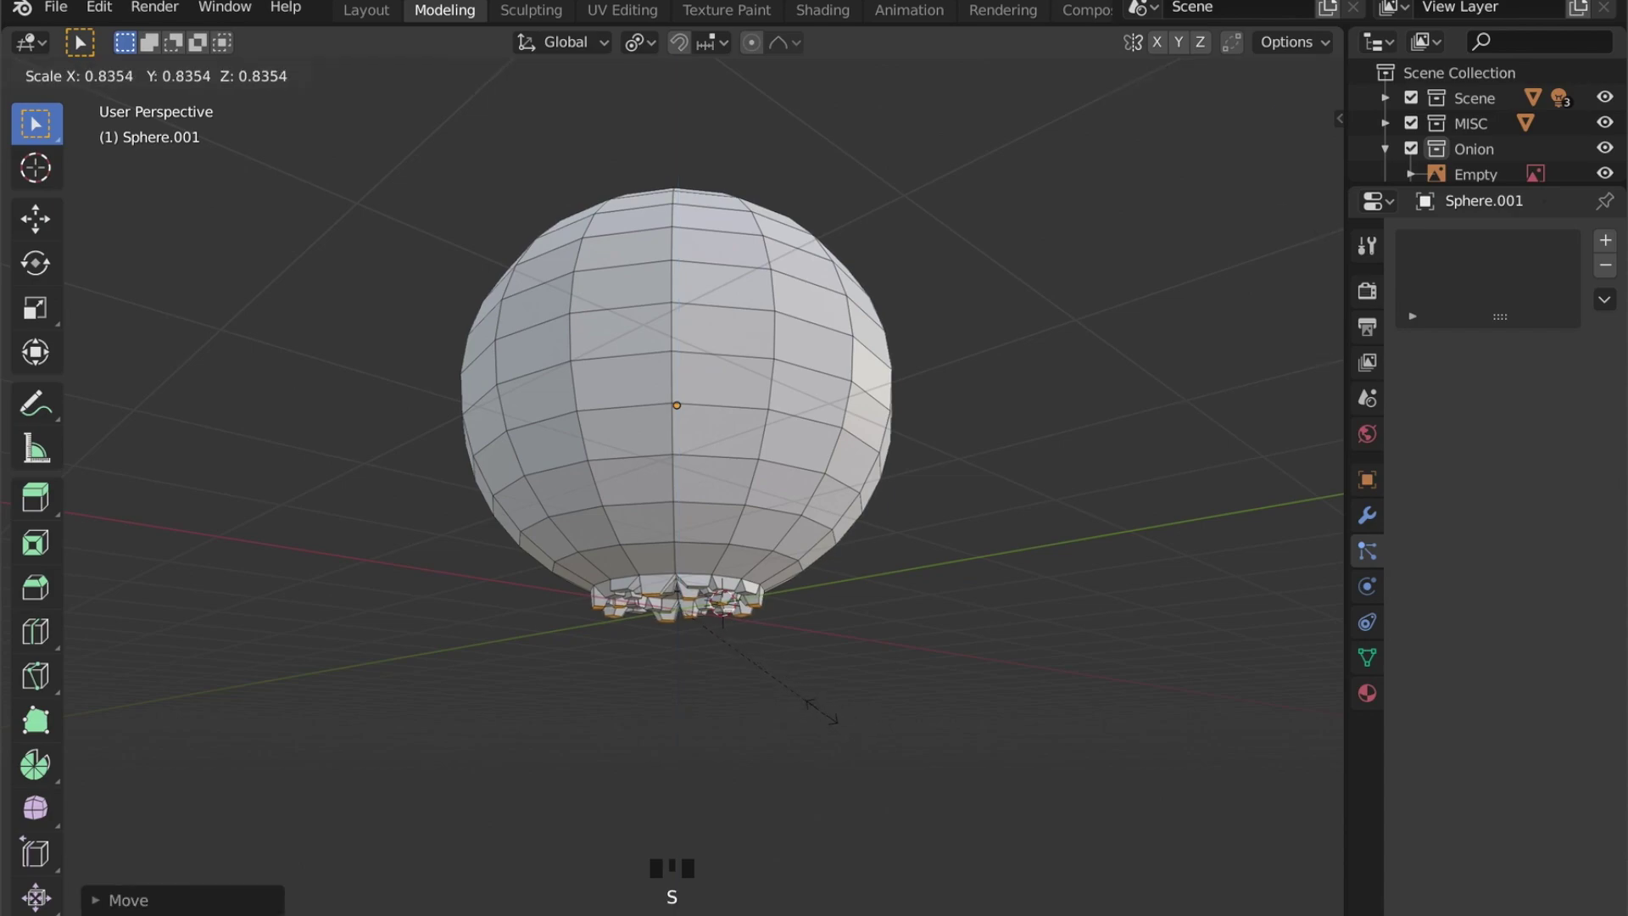
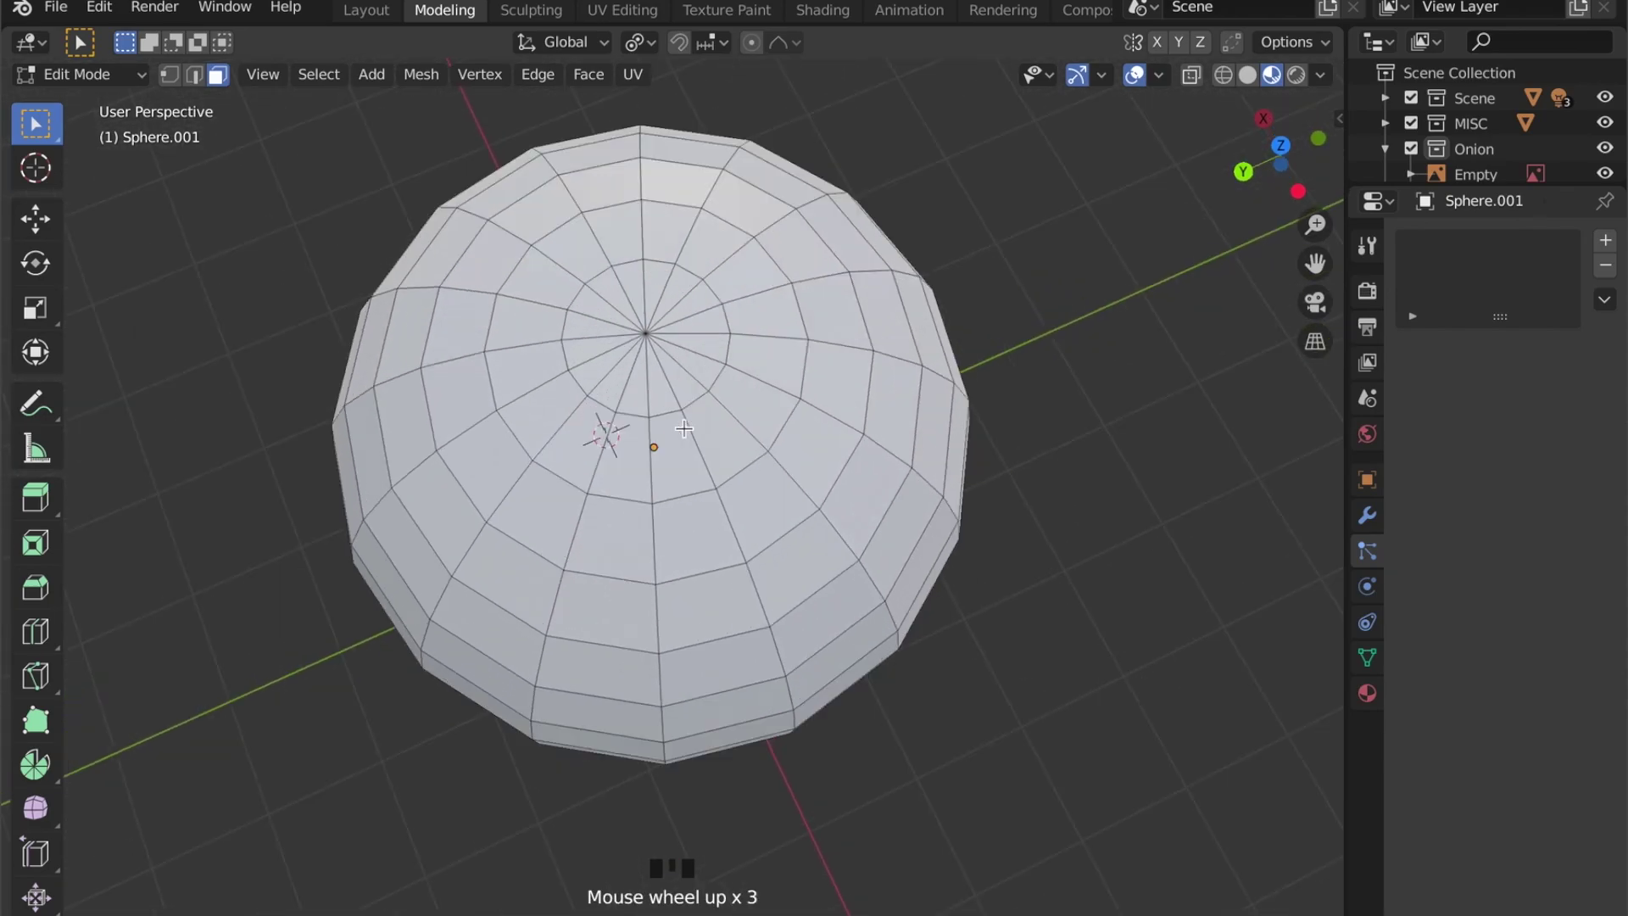
Step: Add an edge loop around the top pole and slide it close to the pole
{"action": "key", "text": "r"}
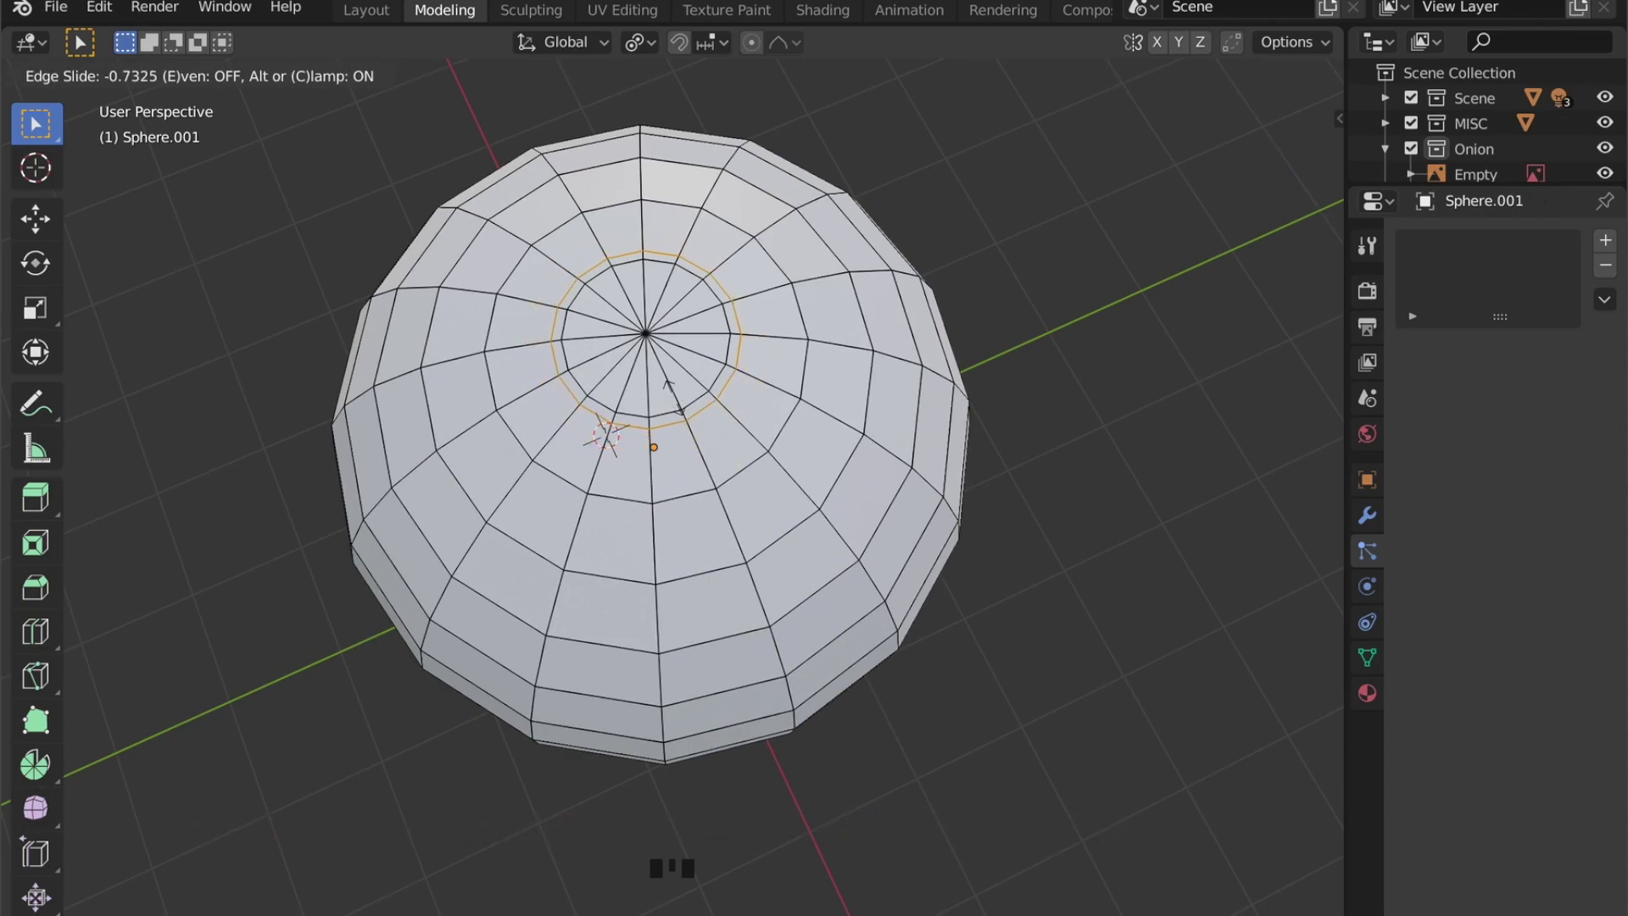
{"action": "key", "text": "r"}
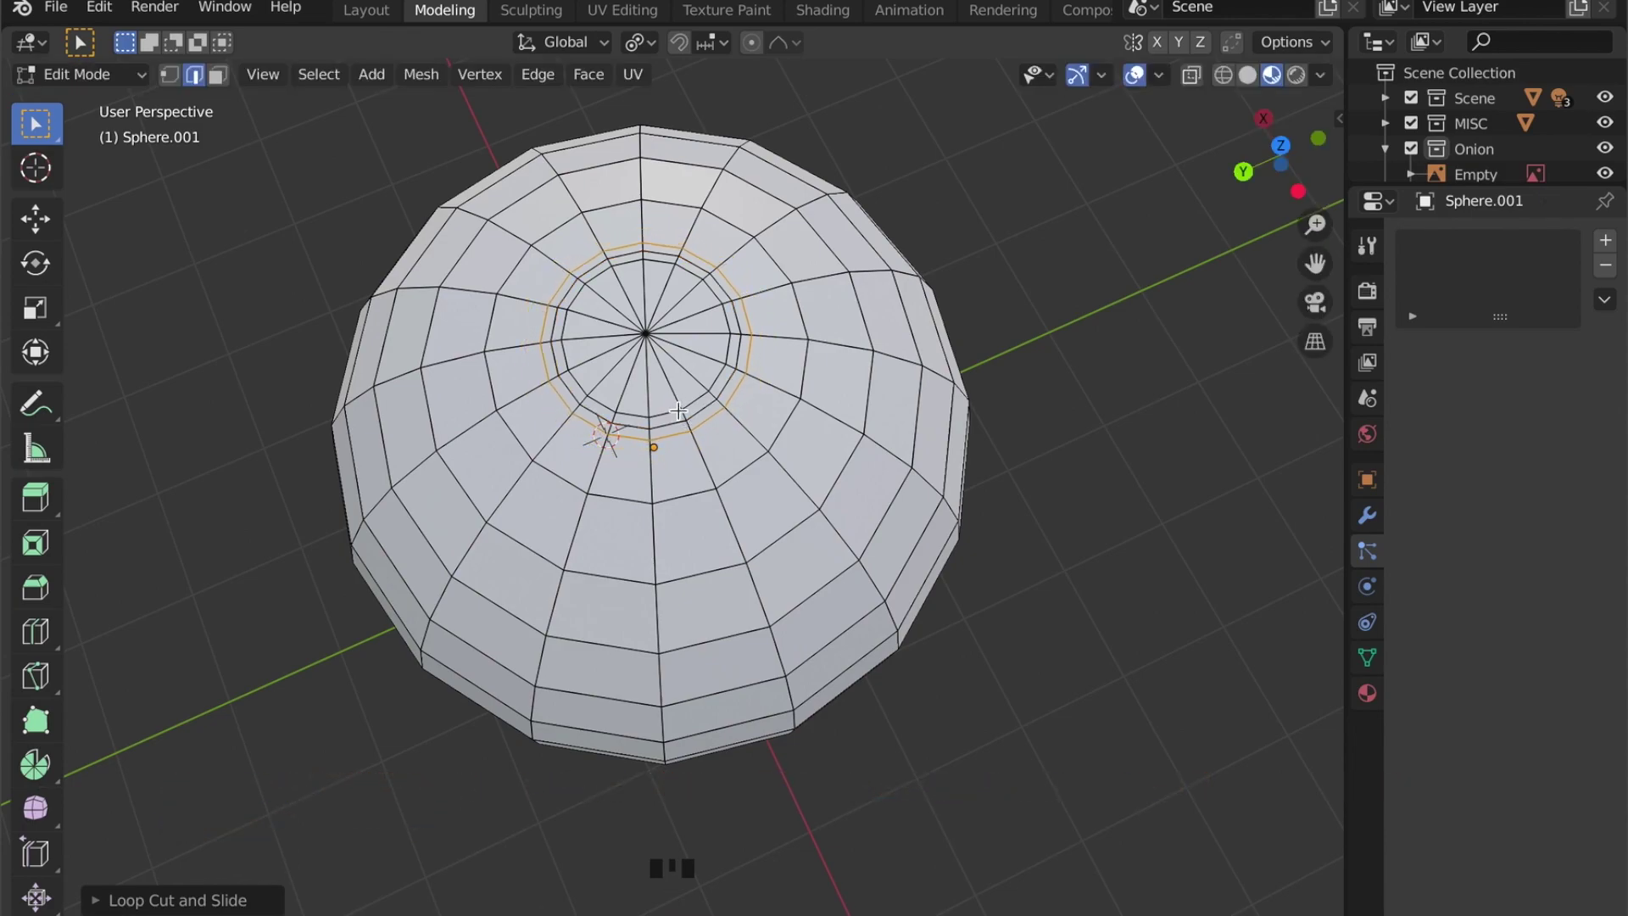
{"action": "left_click_drag", "start_coordinate": [699, 353], "coordinate": [704, 368]}
Step: Select crown faces around the top pole, extrude them upward into shoots and reposition their tops
{"action": "key", "text": "3"}
{"action": "left_click", "coordinate": [703, 367]}
{"action": "left_click", "coordinate": [720, 350]}
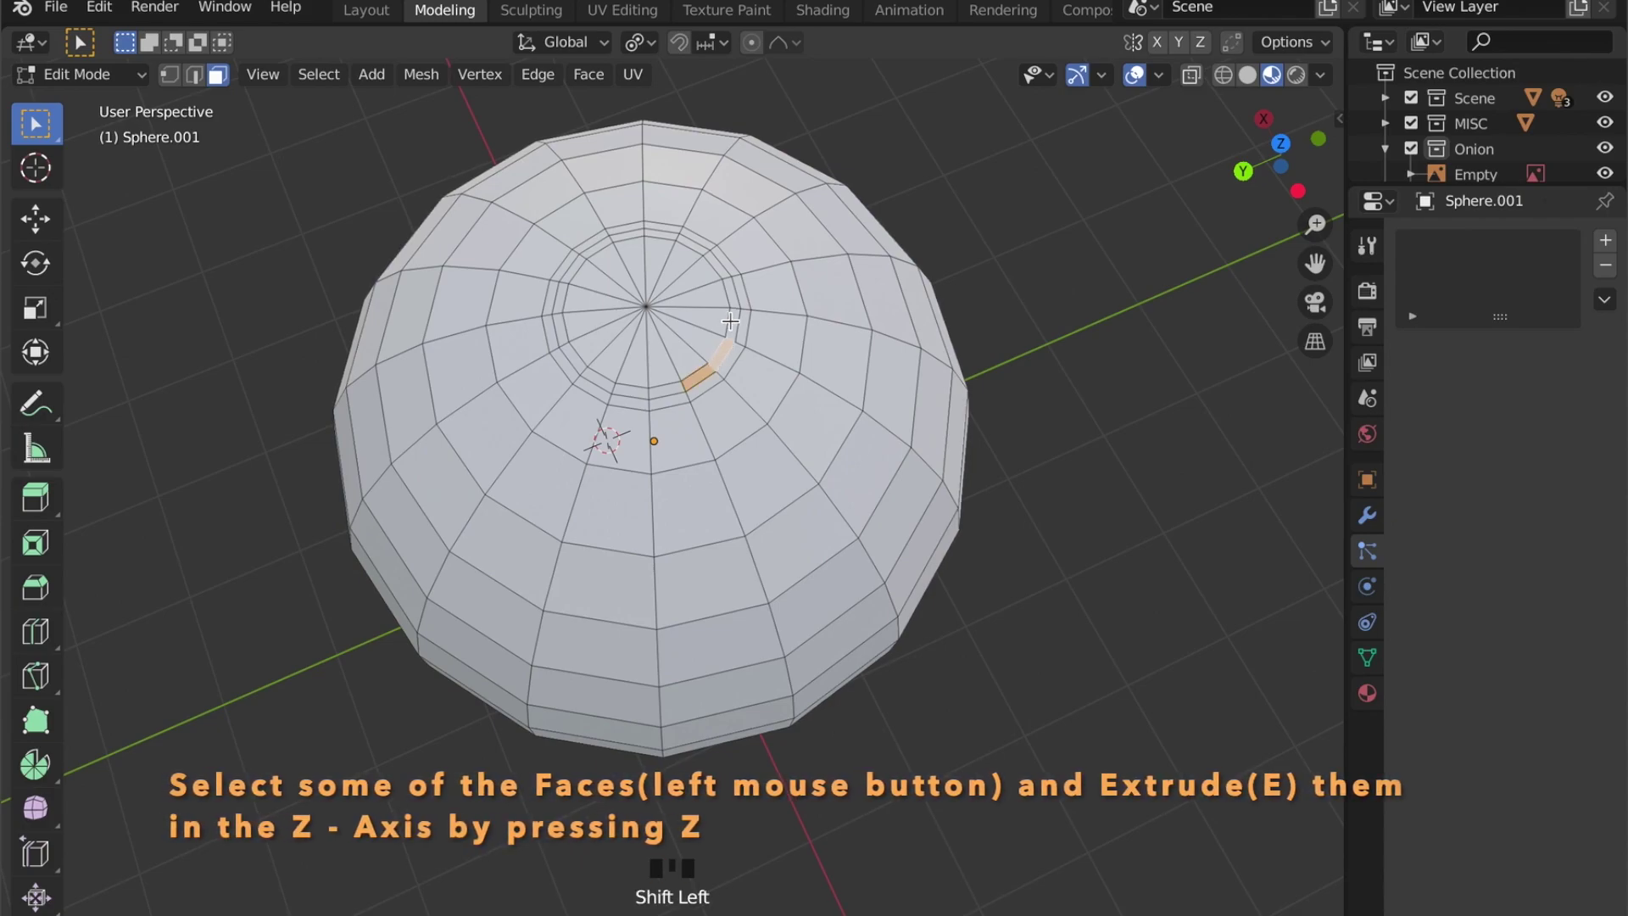
{"action": "left_click", "coordinate": [735, 314]}
{"action": "left_click", "coordinate": [736, 288]}
{"action": "left_click_drag", "start_coordinate": [748, 422], "coordinate": [888, 505]}
{"action": "key", "text": "e"}
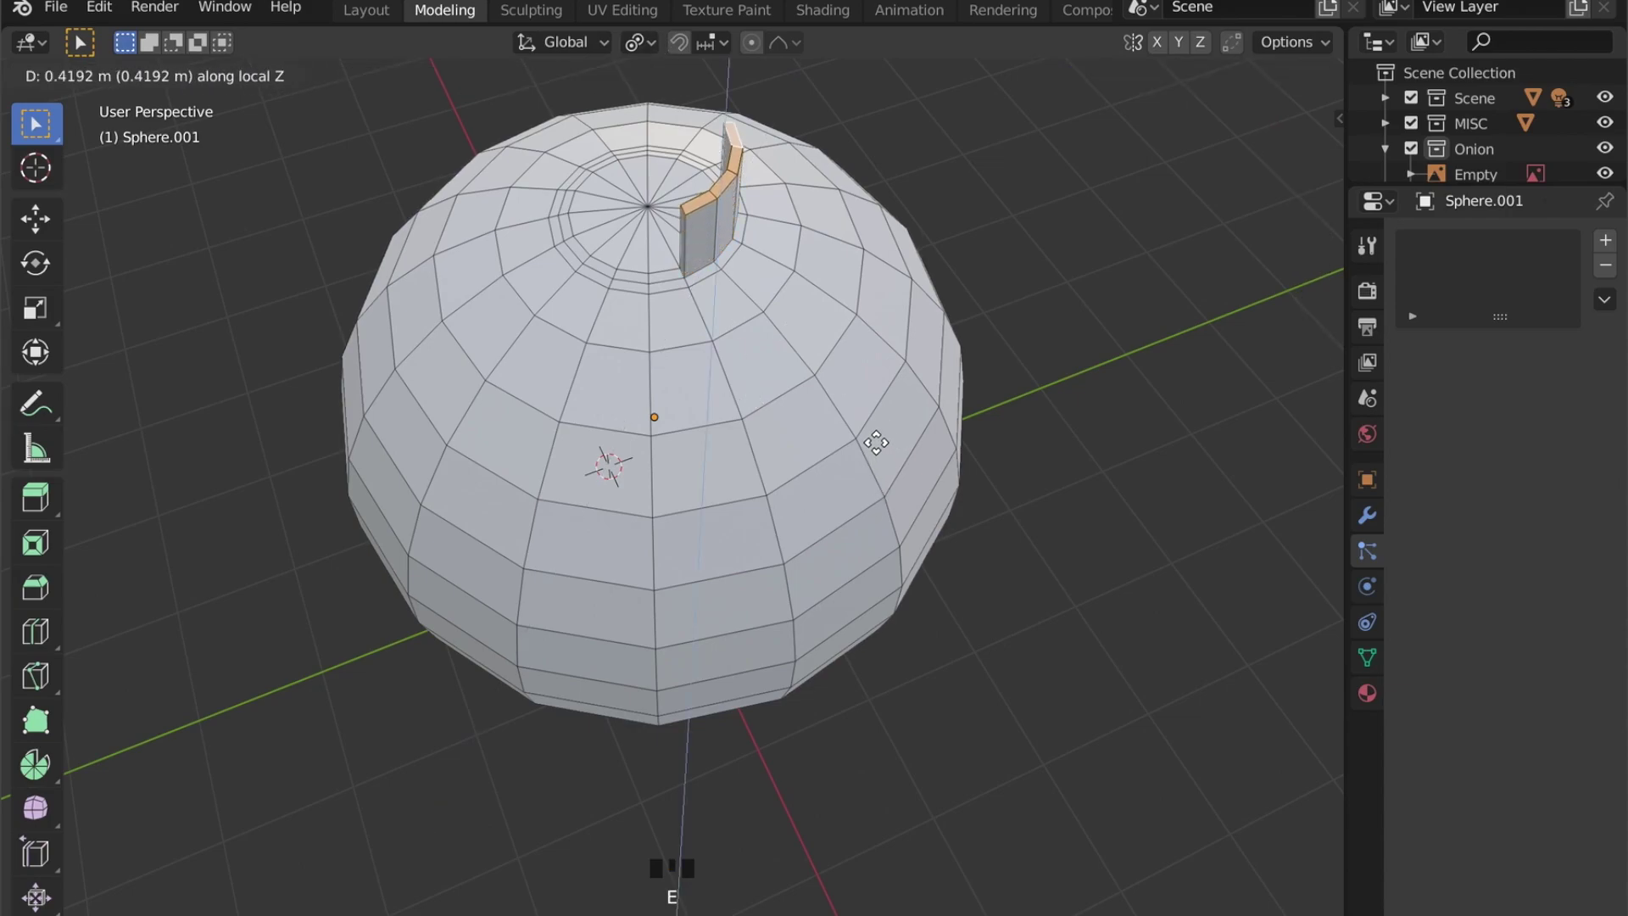
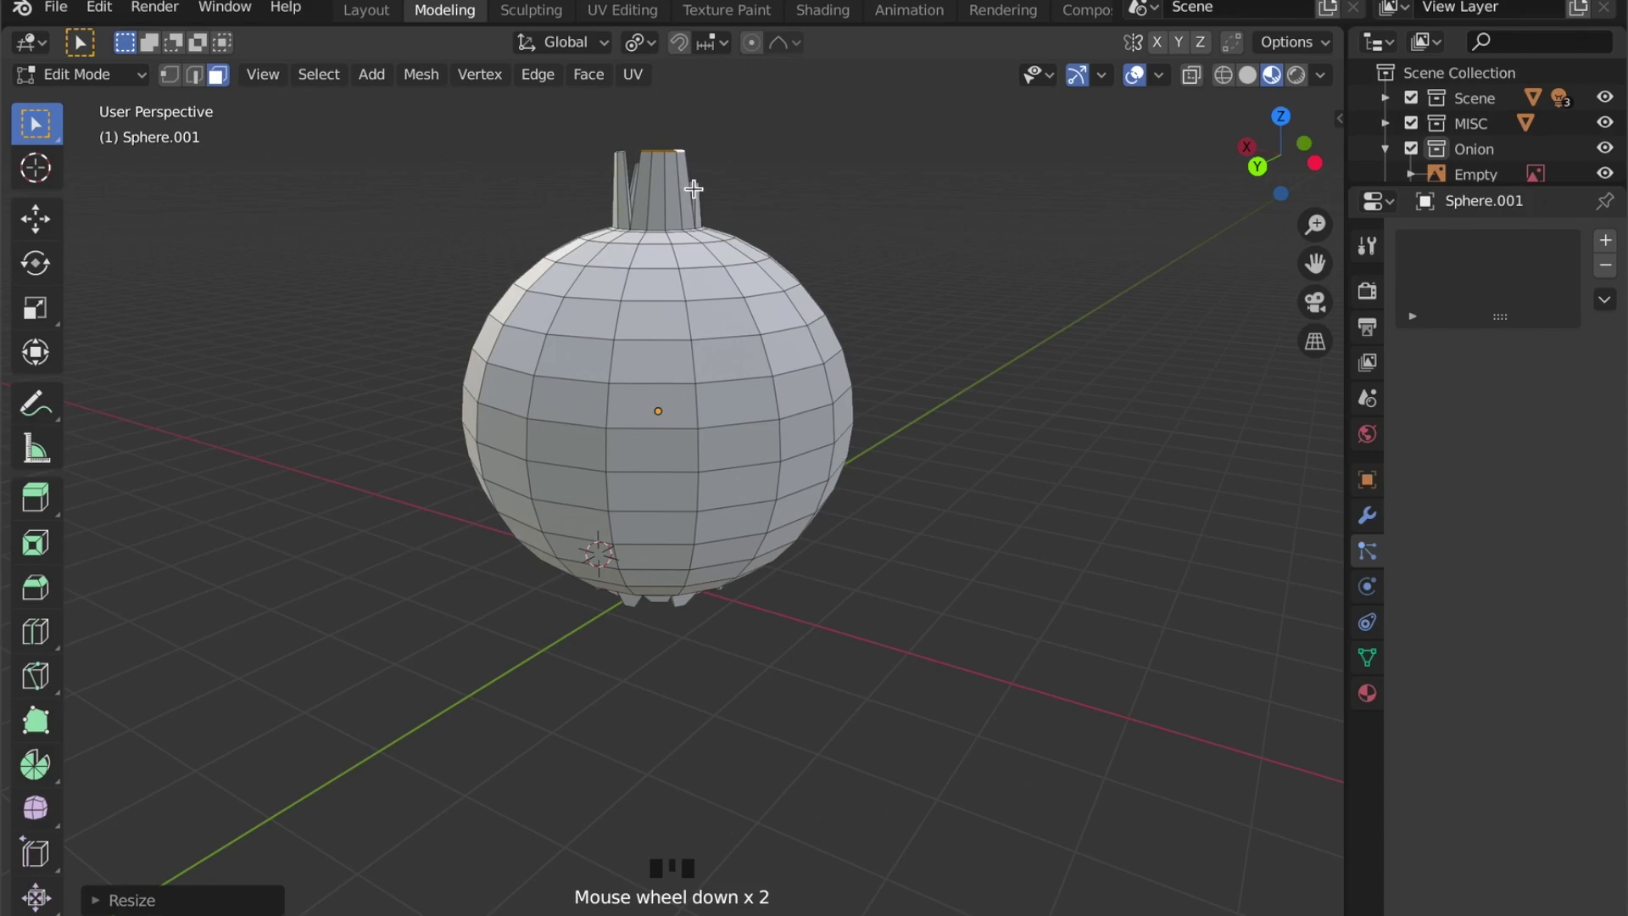
{"action": "key", "text": "g"}
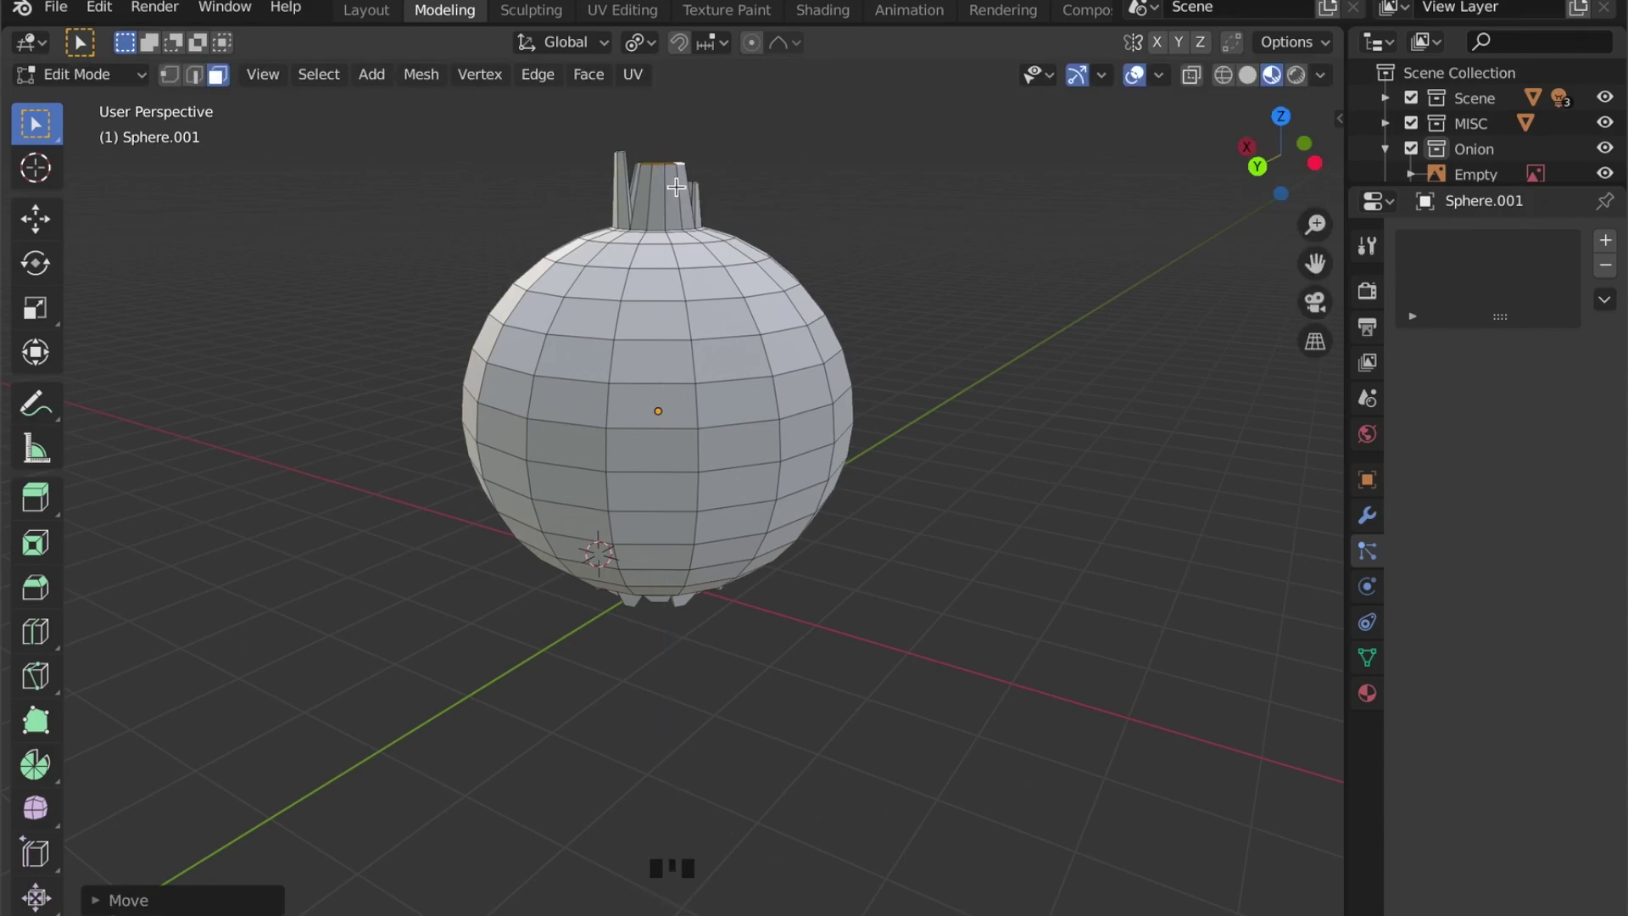
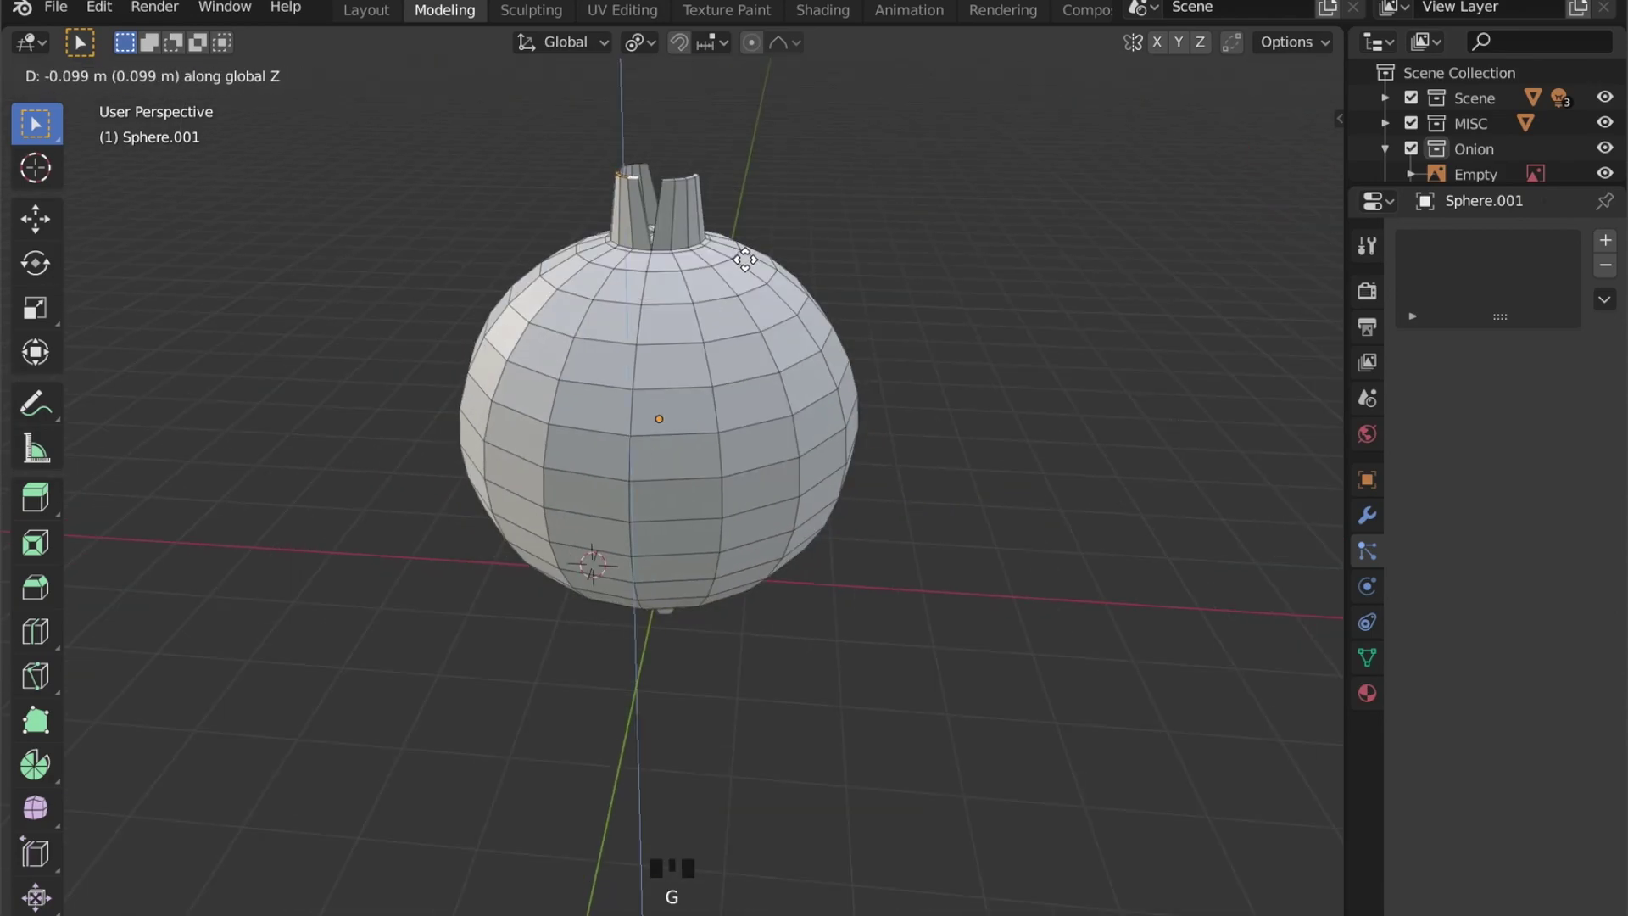
Step: Select more crown faces and extrude them upward, raising the onion's top centre about 0.17 m
{"action": "left_click_drag", "start_coordinate": [723, 298], "coordinate": [682, 327]}
{"action": "scroll", "scroll_direction": "up", "scroll_amount": 3}
{"action": "left_click_drag", "start_coordinate": [704, 283], "coordinate": [685, 288]}
{"action": "left_click", "coordinate": [685, 288]}
{"action": "left_click", "coordinate": [733, 280]}
{"action": "left_click", "coordinate": [750, 265]}
{"action": "middle_click", "coordinate": [723, 294]}
{"action": "scroll", "scroll_direction": "down", "scroll_amount": 3}
{"action": "left_click_drag", "start_coordinate": [709, 247], "coordinate": [698, 180]}
{"action": "key", "text": "g"}
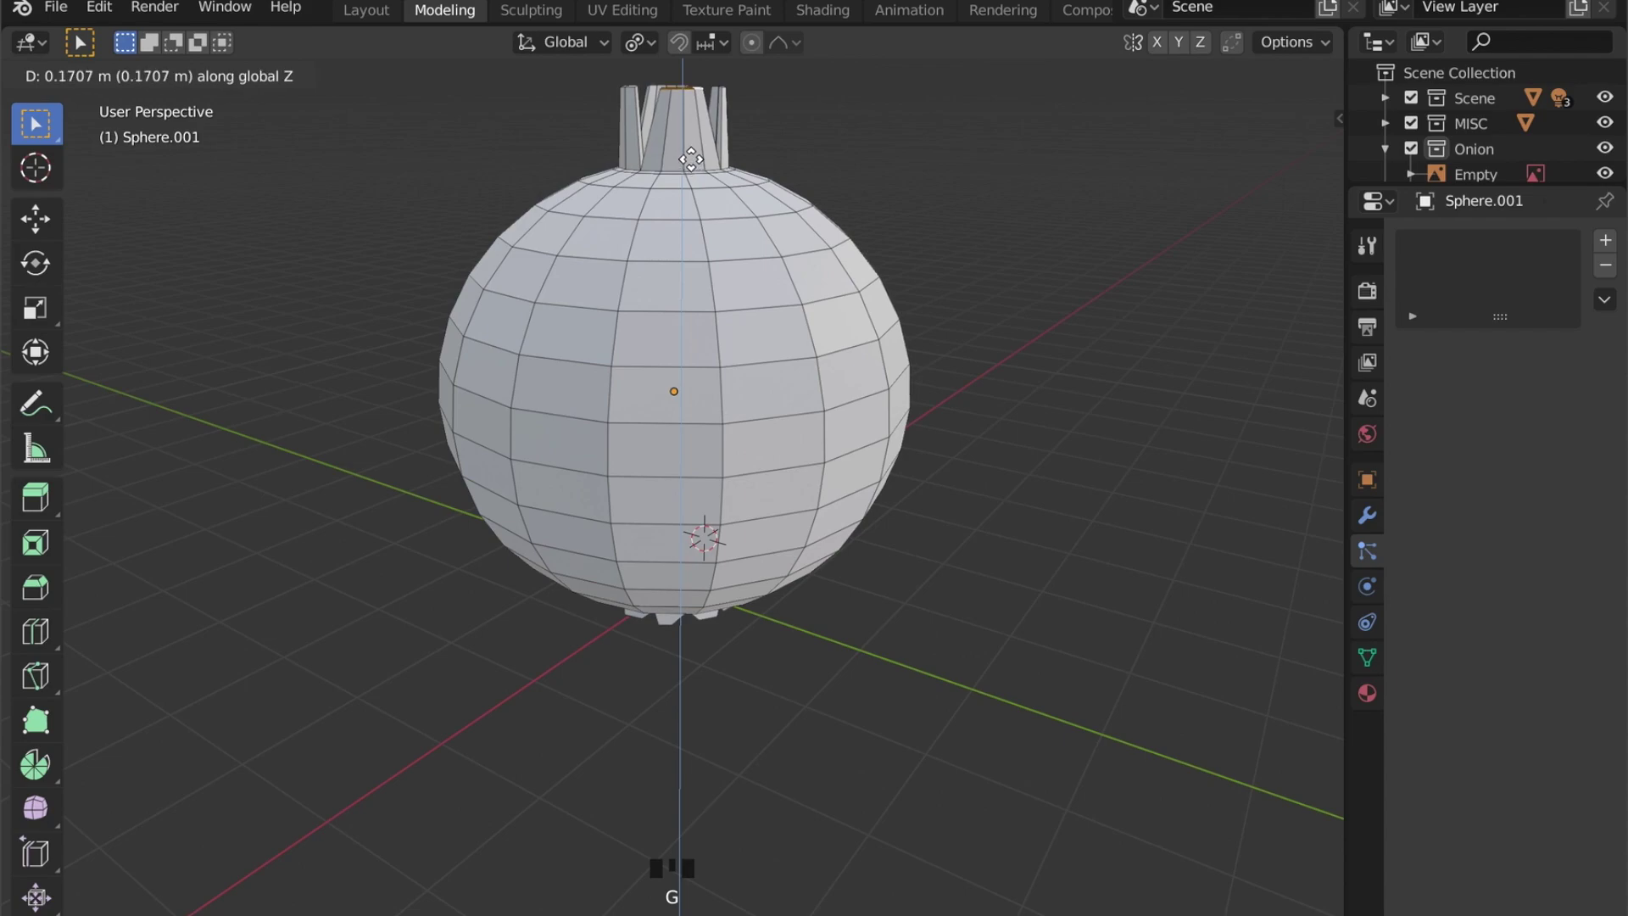
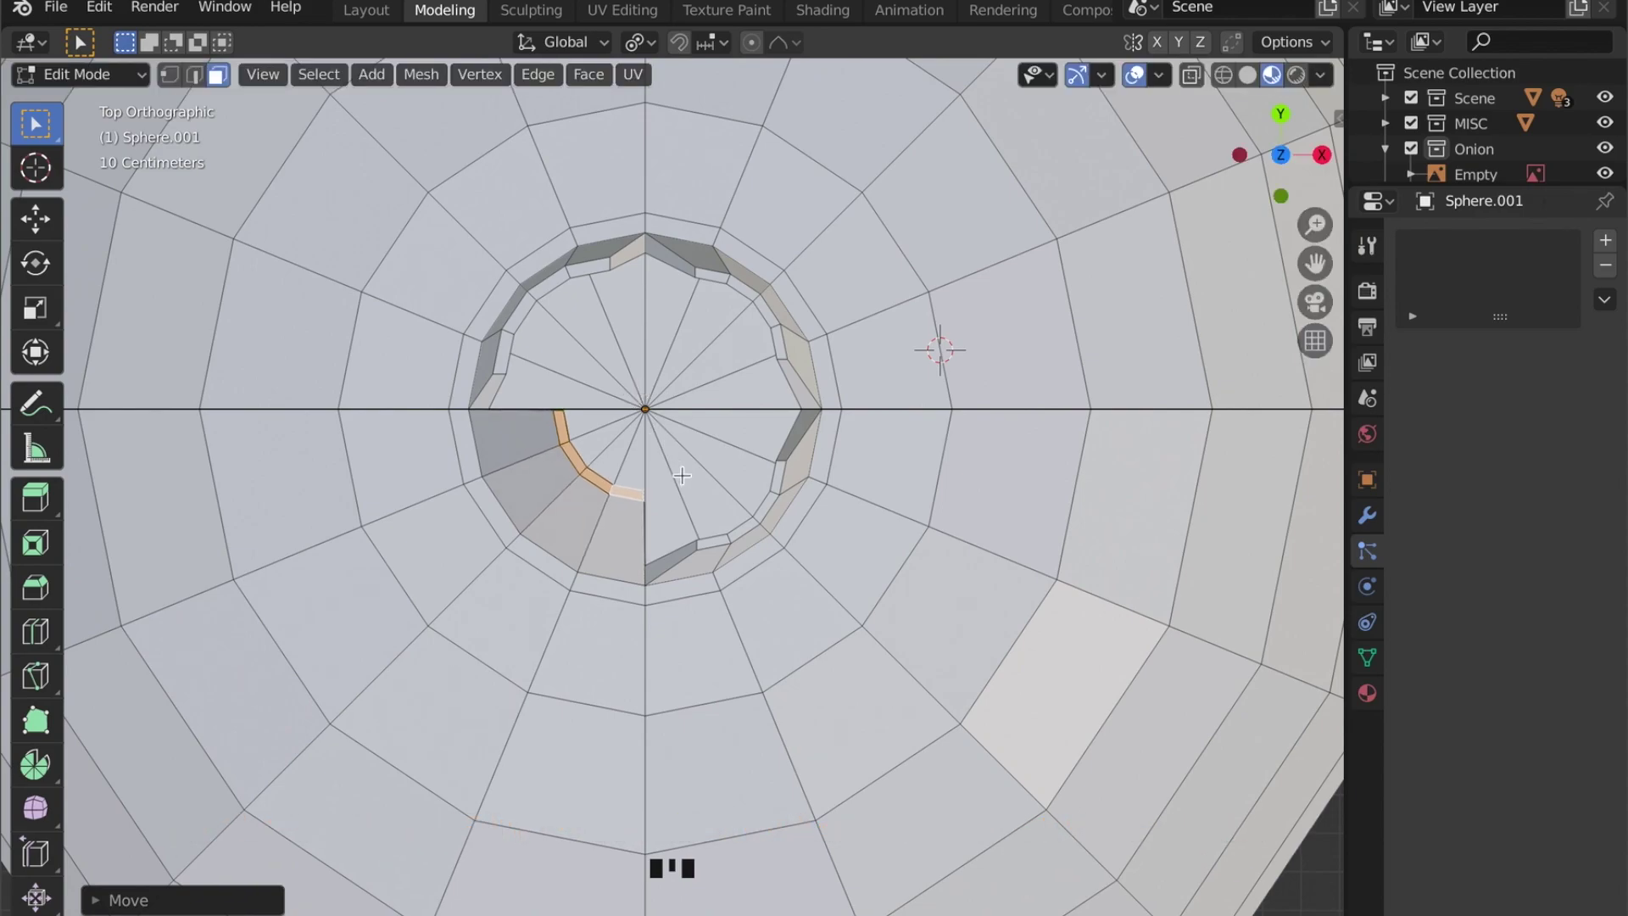
Step: From top view, shrink the shoot tops, then extrude another strip of crown faces and taper it to a point
{"action": "key", "text": "s"}
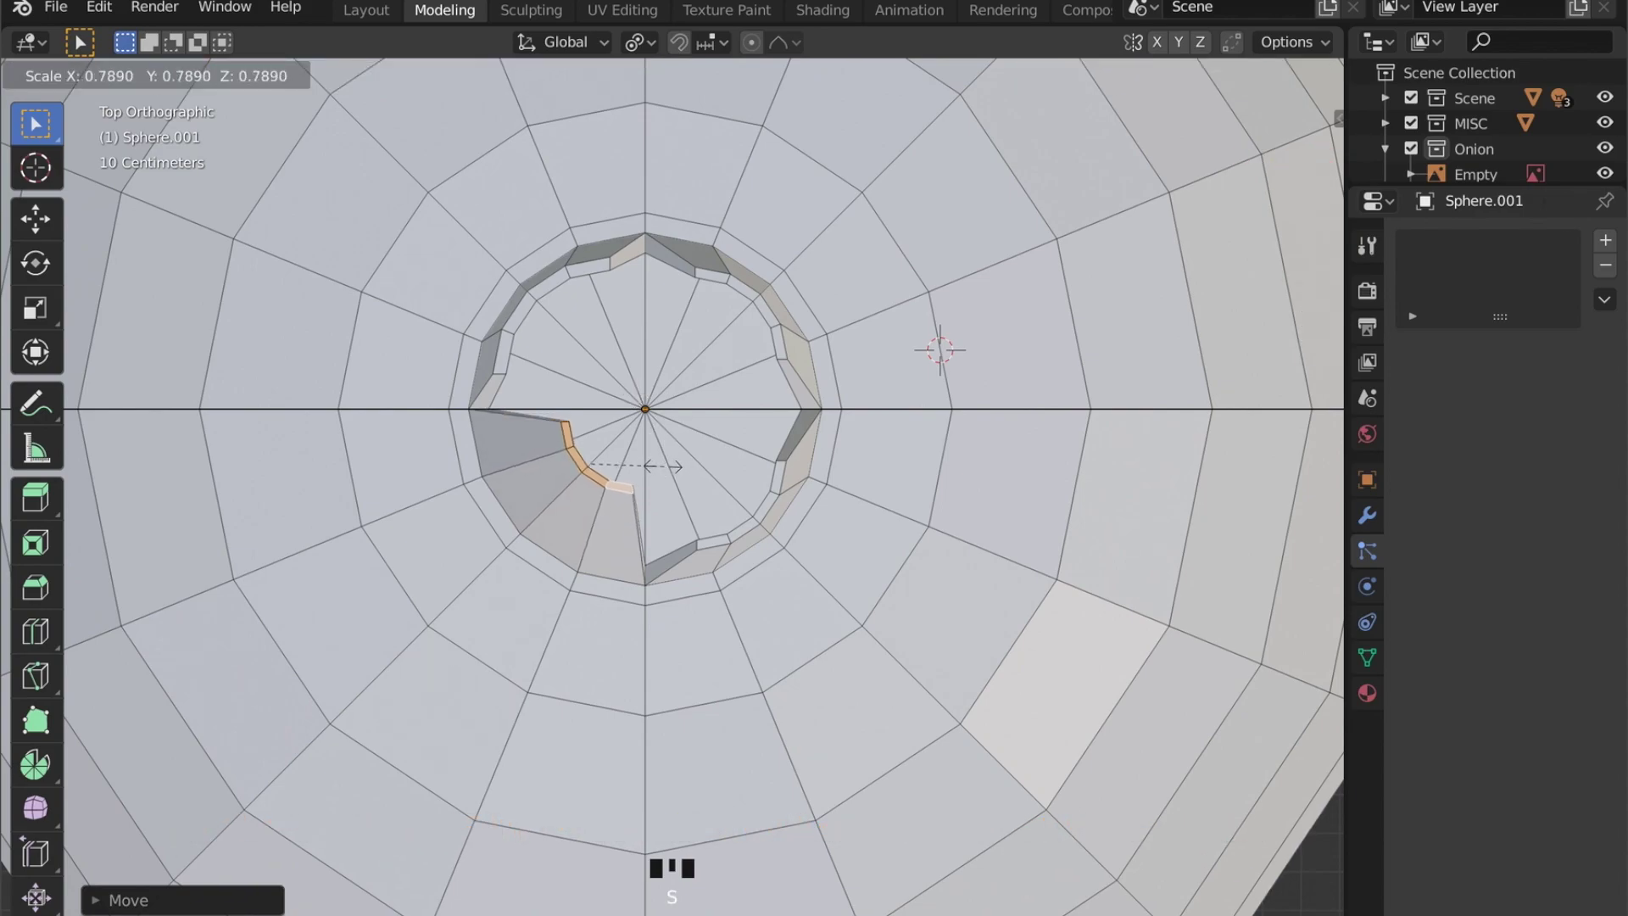
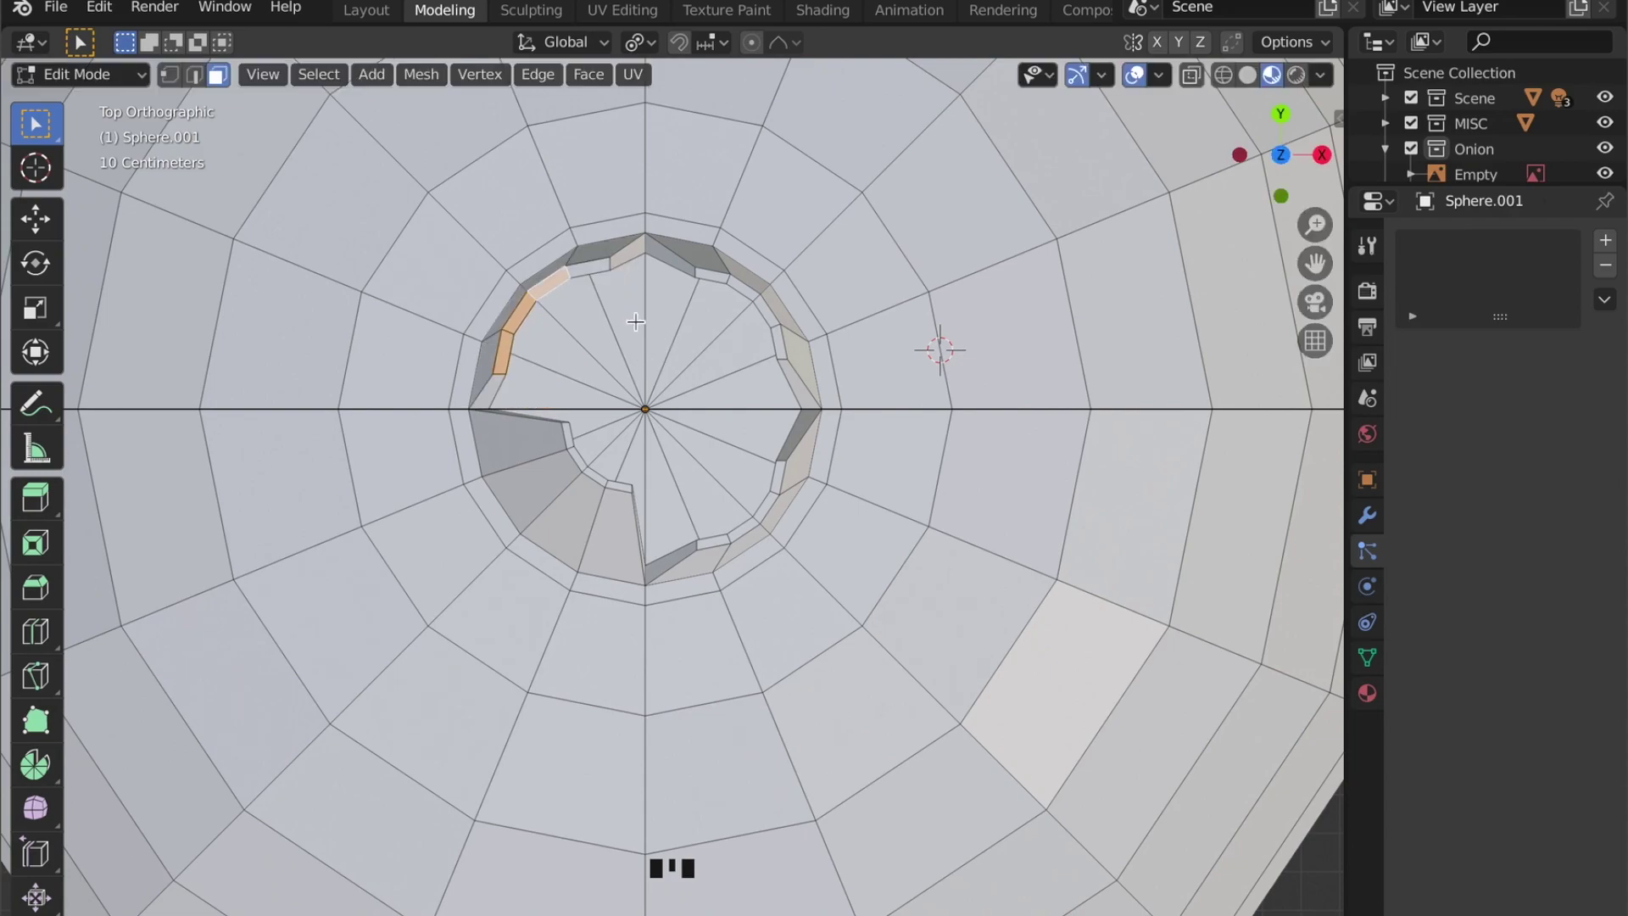
{"action": "left_click_drag", "start_coordinate": [588, 265], "coordinate": [626, 315]}
{"action": "key", "text": "g"}
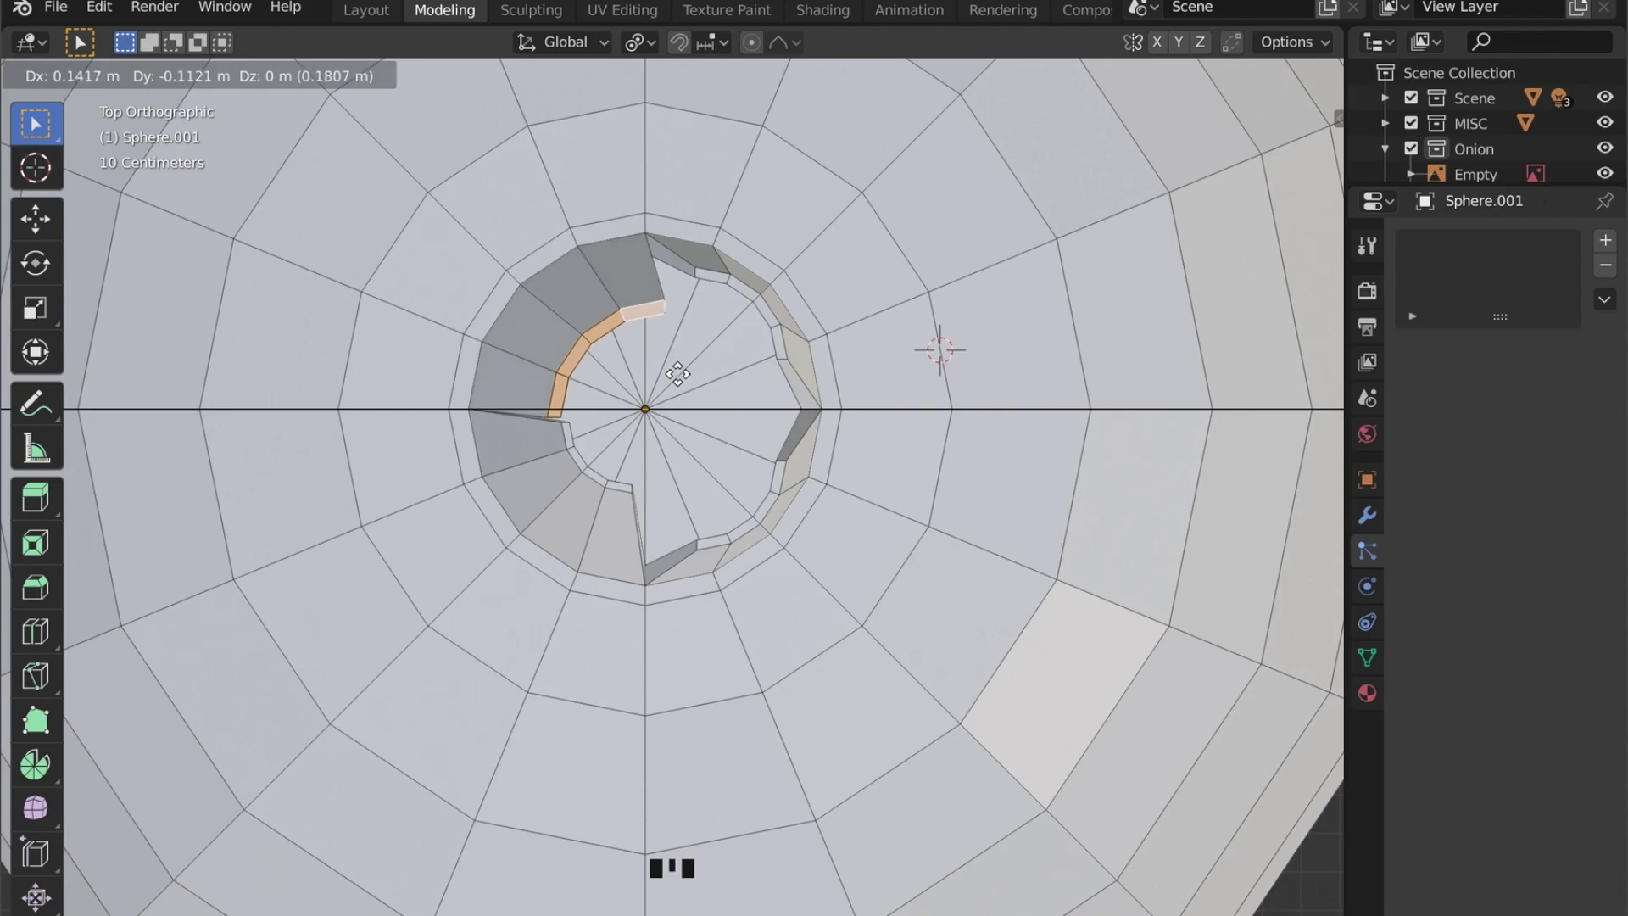
{"action": "key", "text": "s"}
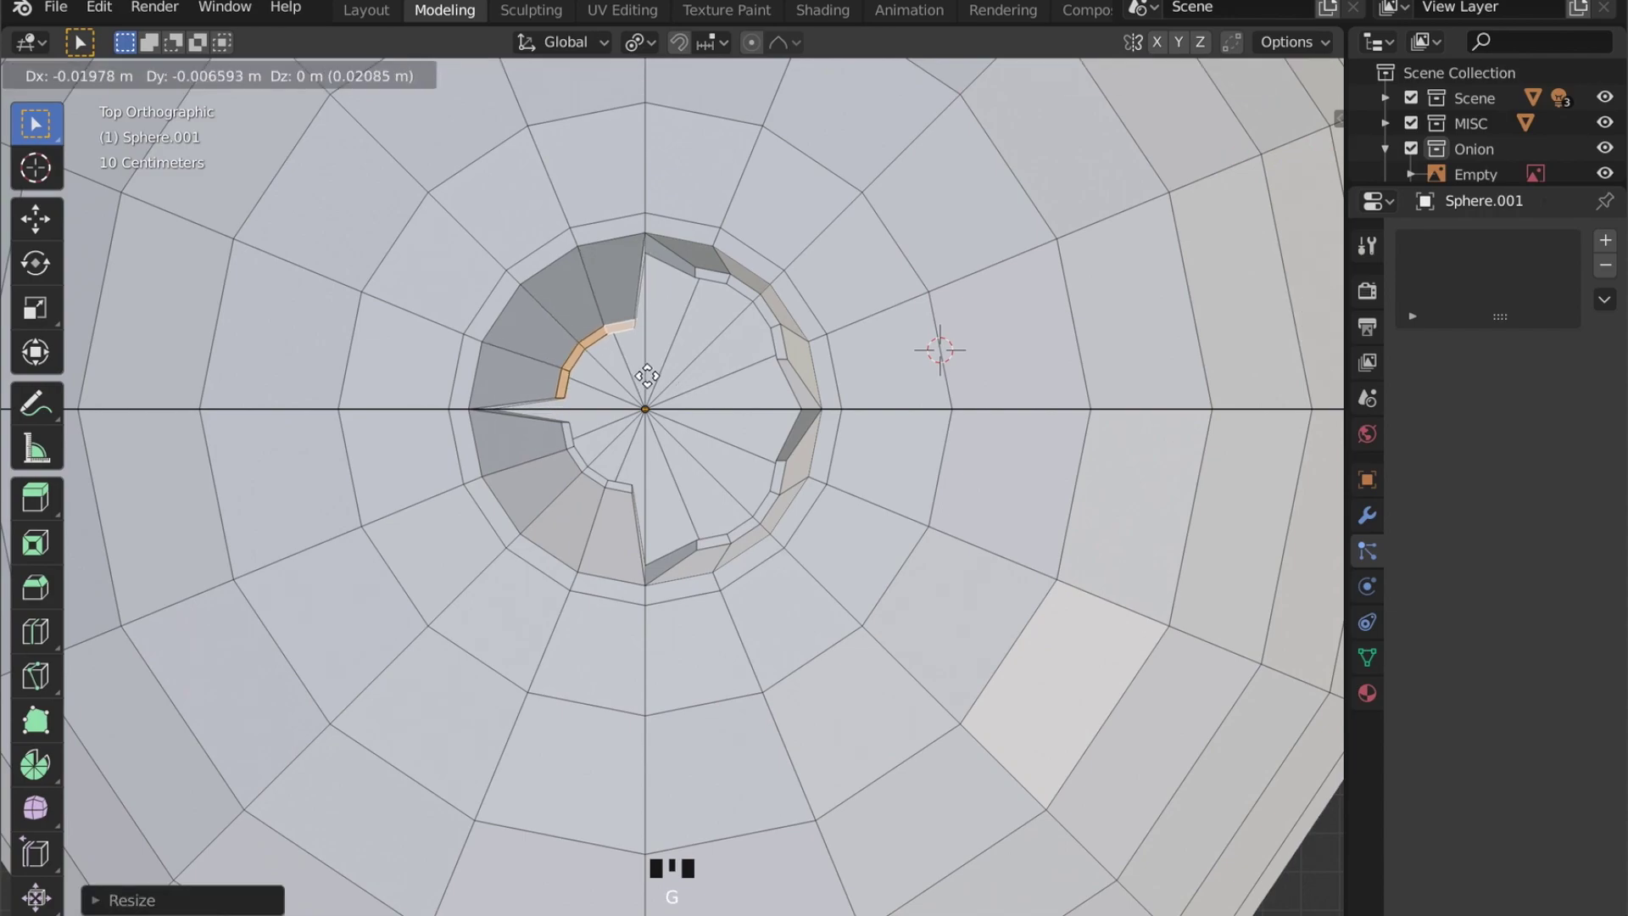
{"action": "left_click_drag", "start_coordinate": [719, 272], "coordinate": [735, 282]}
Step: Extrude two more strips of crown faces and taper them into pointed shoots, completing the star-shaped cluster
{"action": "left_click", "coordinate": [751, 289]}
{"action": "left_click", "coordinate": [770, 308]}
{"action": "left_click", "coordinate": [782, 341]}
{"action": "key", "text": "s"}
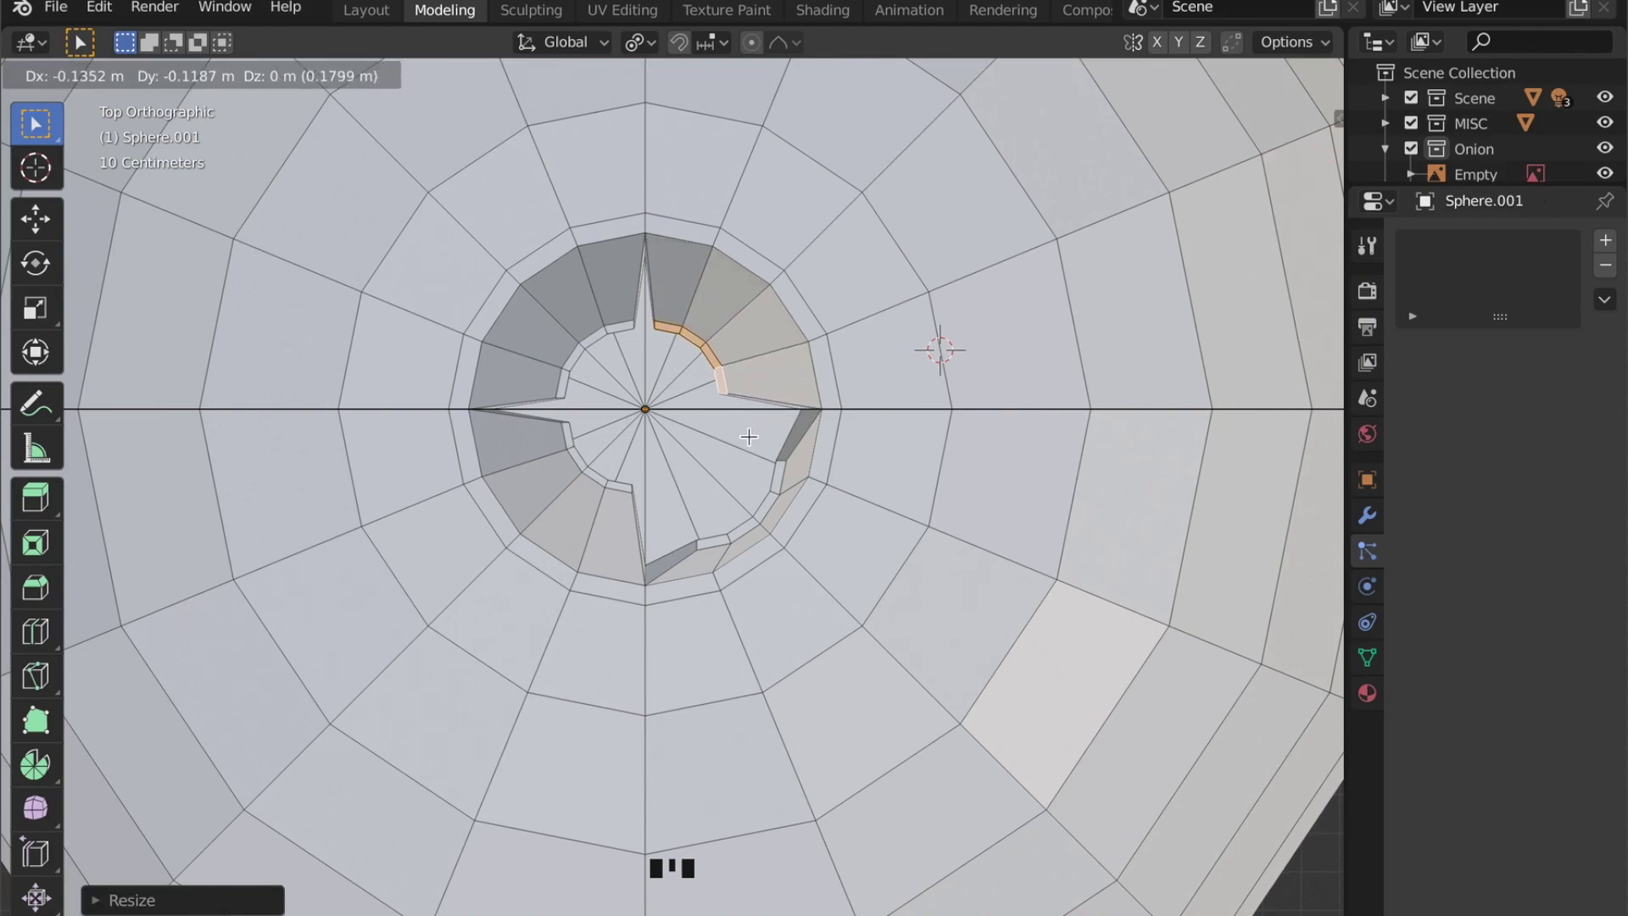
{"action": "left_click", "coordinate": [778, 477]}
{"action": "left_click", "coordinate": [765, 505]}
{"action": "left_click", "coordinate": [747, 520]}
{"action": "left_click_drag", "start_coordinate": [714, 533], "coordinate": [850, 520]}
{"action": "key", "text": "s"}
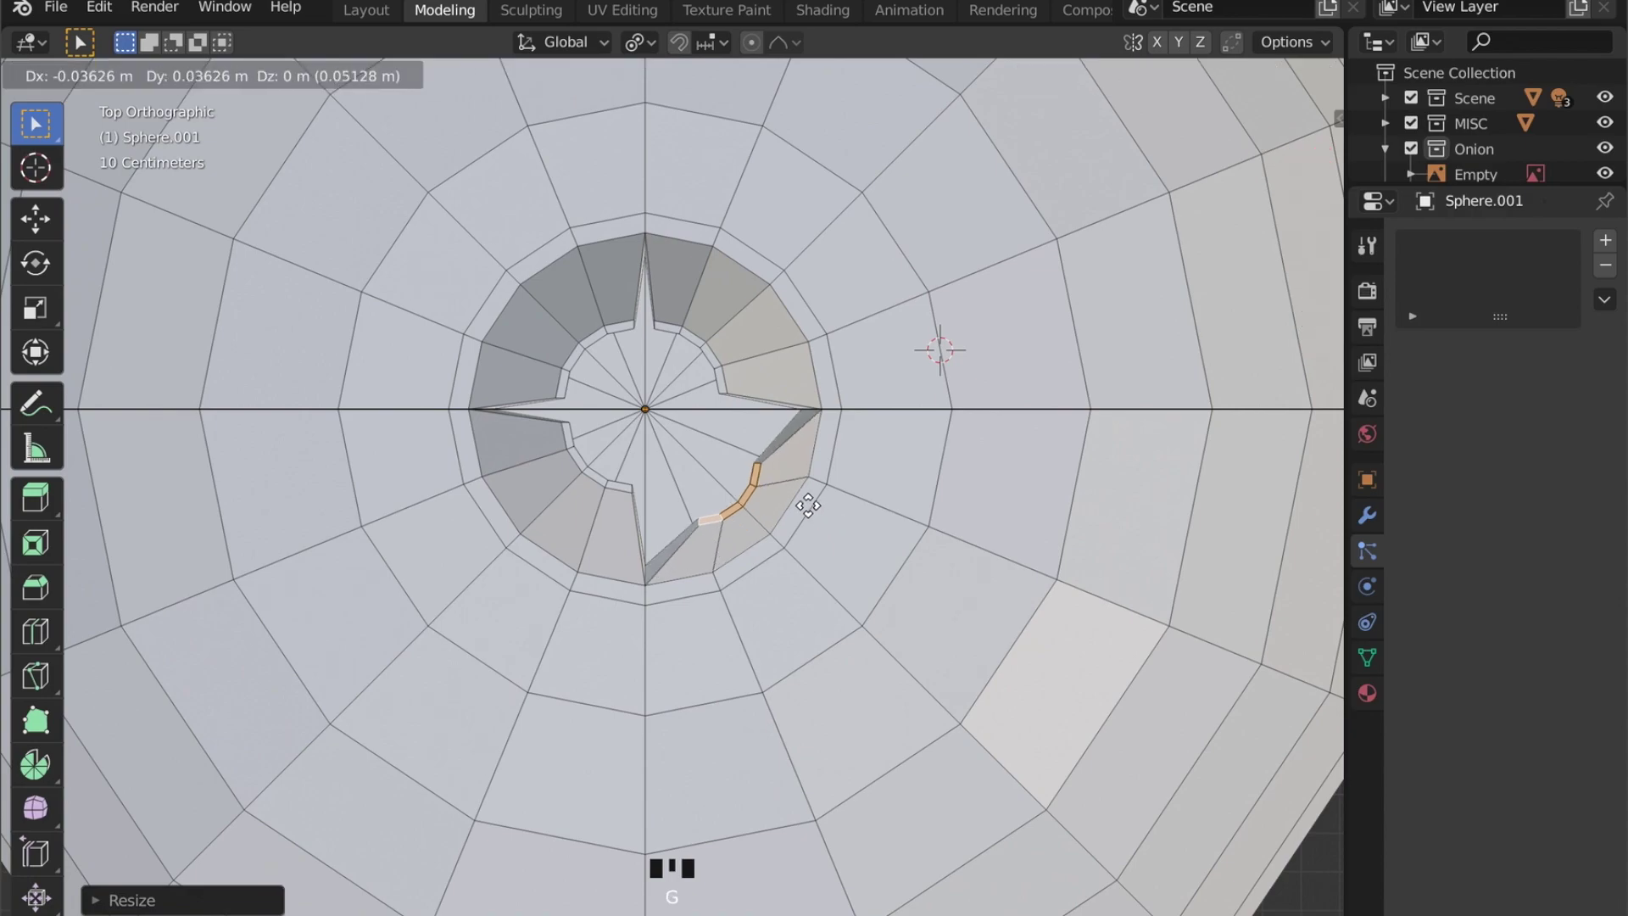
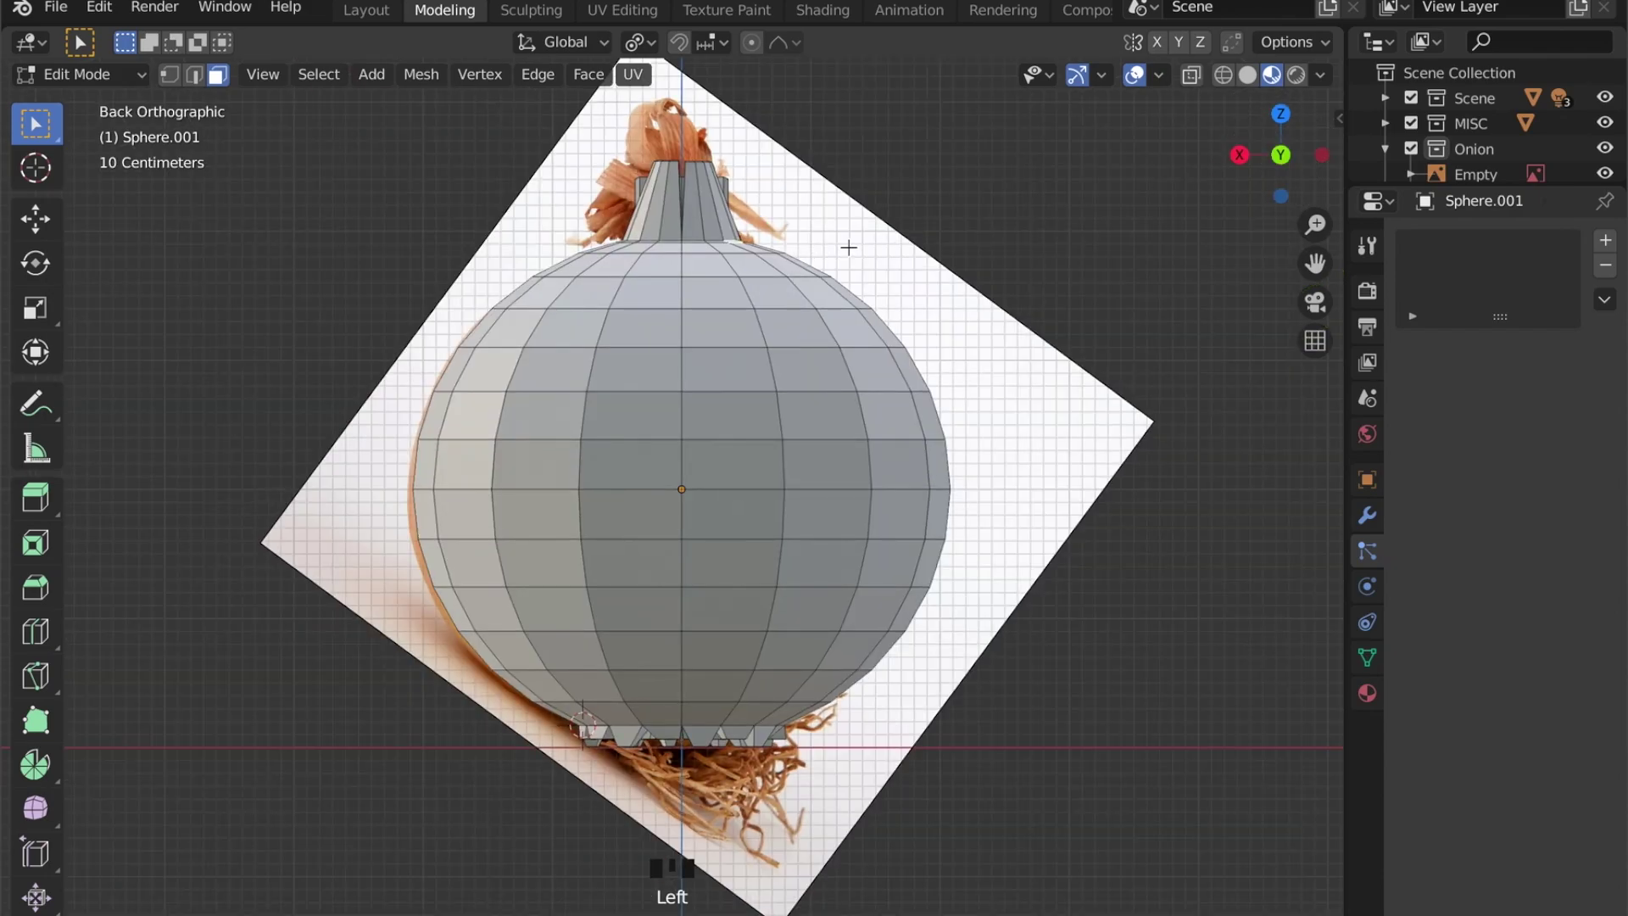
Step: Extrude the crown faces upward along Z to the reference stalk height
{"action": "key", "text": "e"}
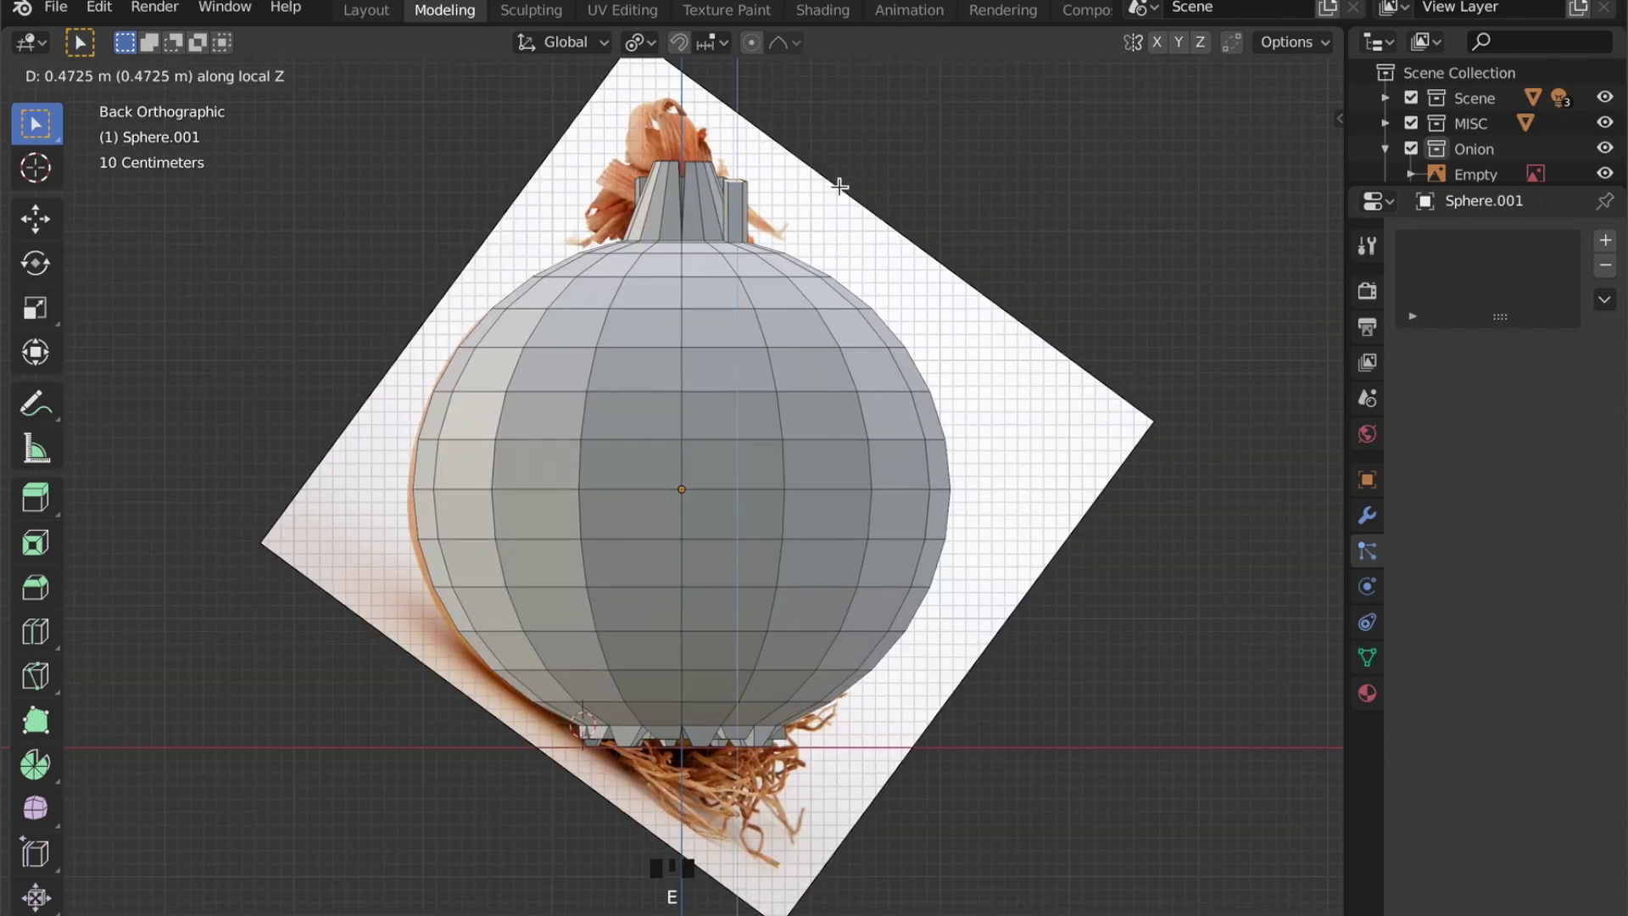
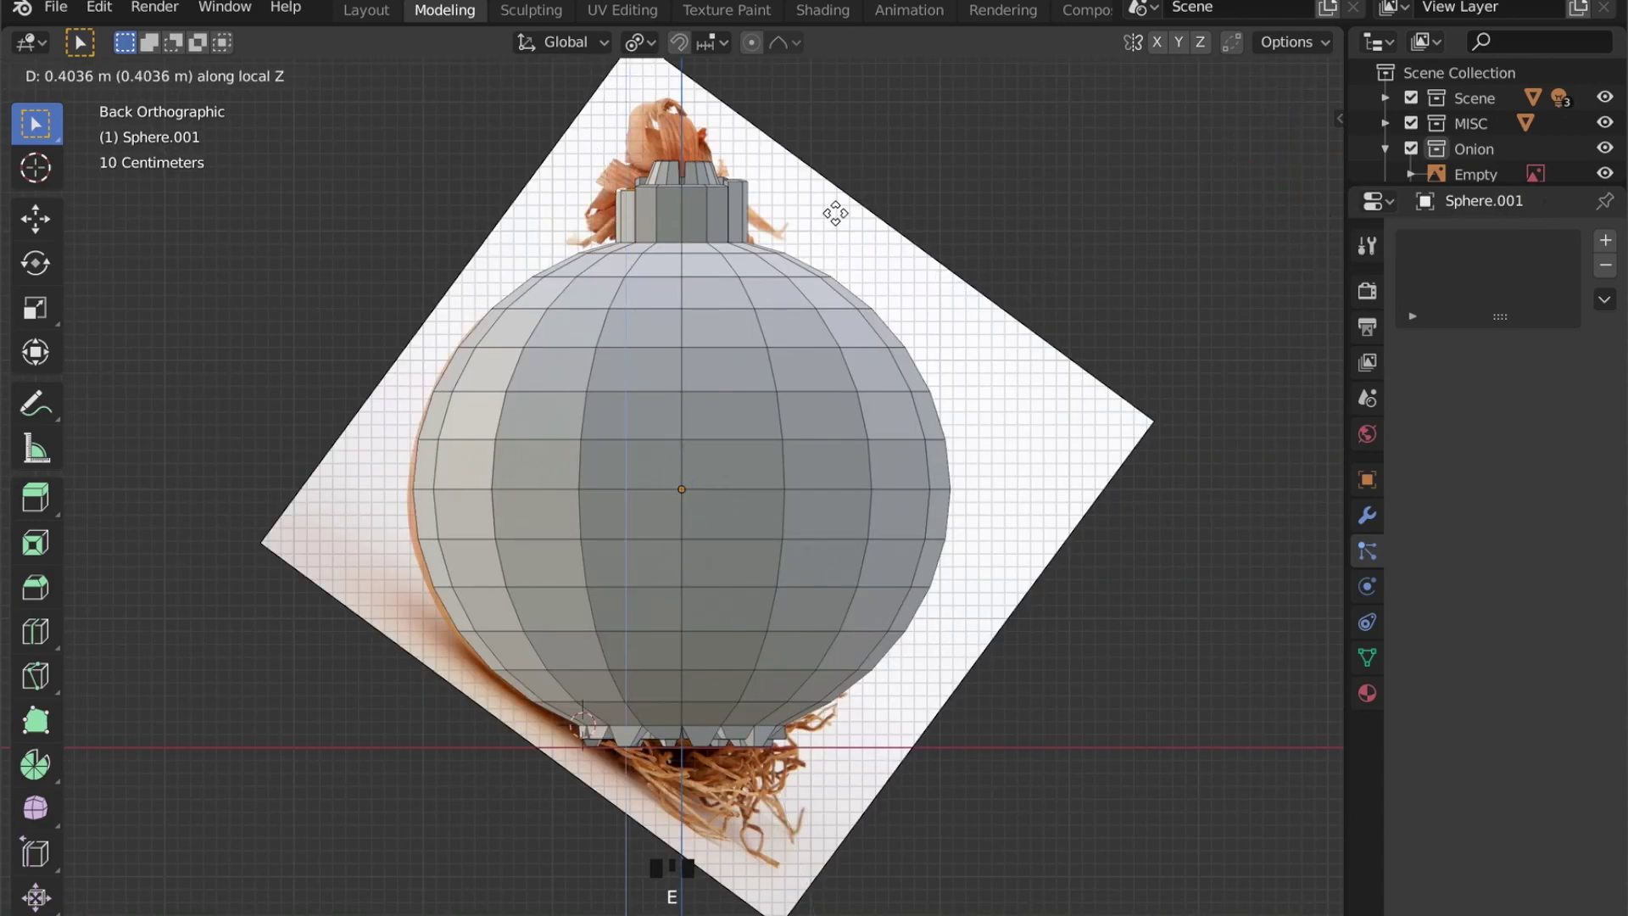
{"action": "middle_click", "coordinate": [705, 174]}
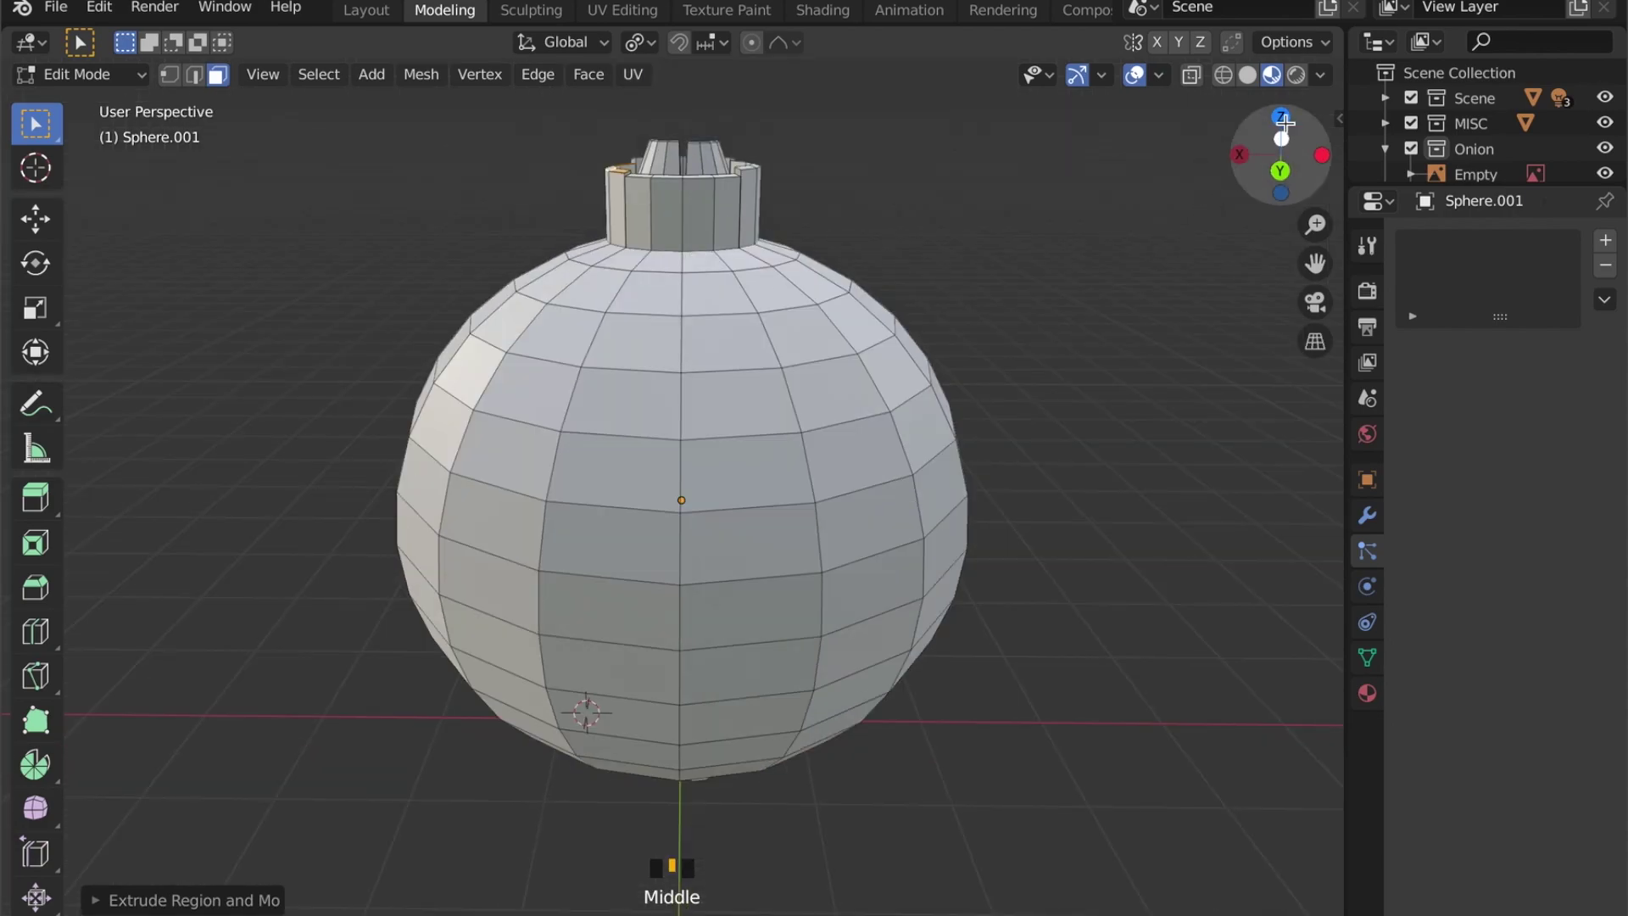
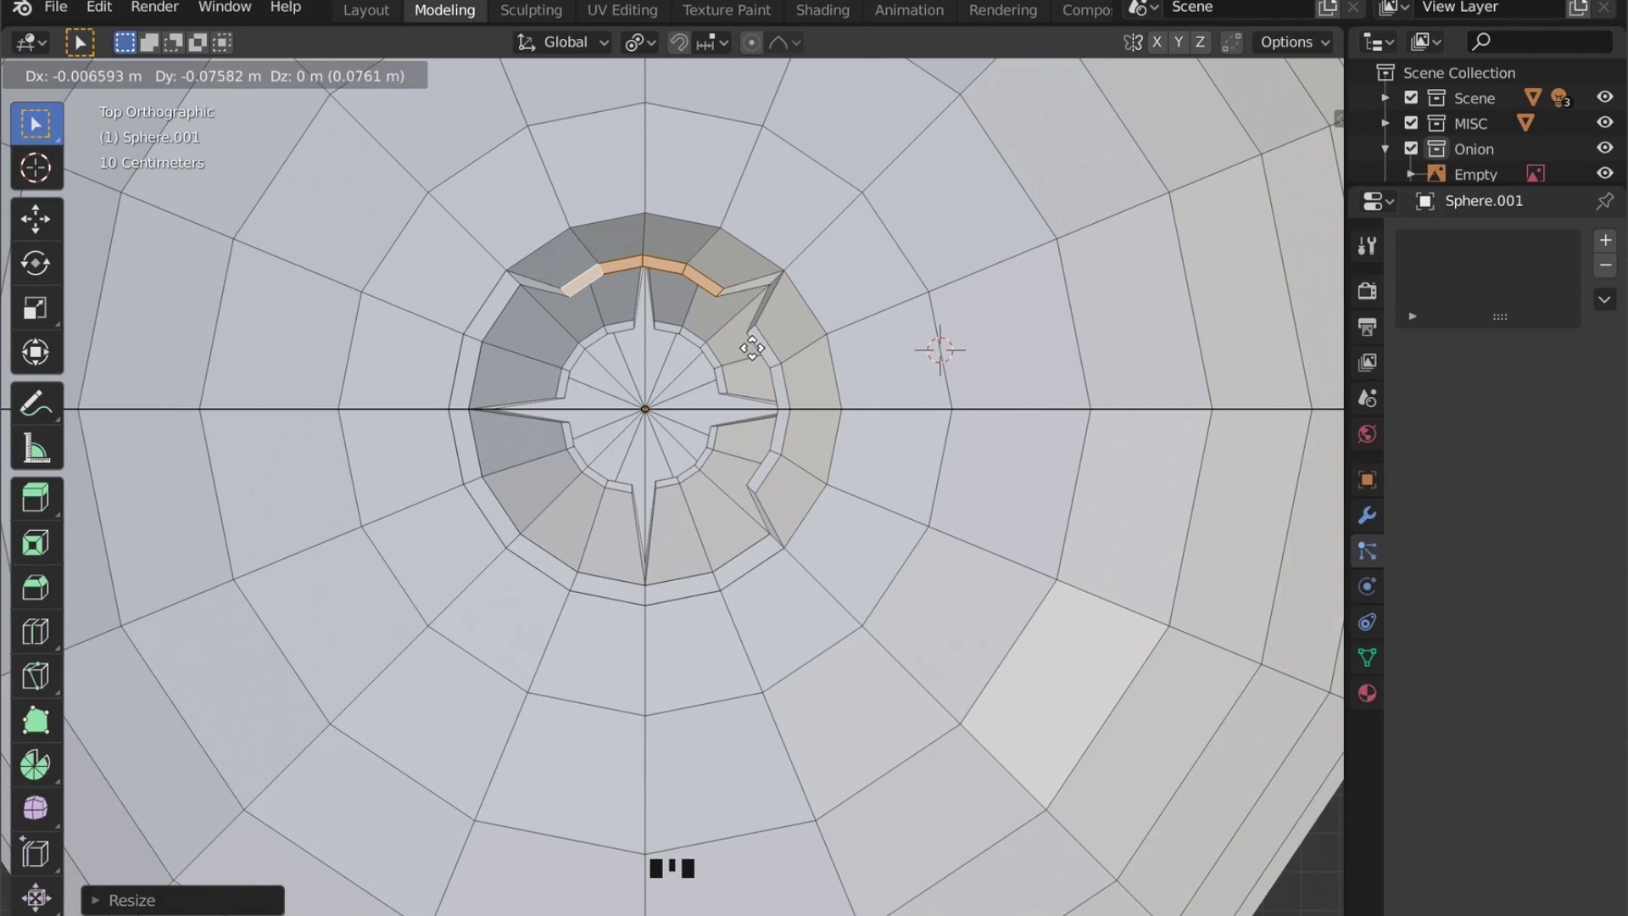
Step: Select three outer-ring neck faces and scale them into pointed shoots
{"action": "left_click", "coordinate": [482, 307]}
{"action": "left_click", "coordinate": [474, 345]}
{"action": "left_click", "coordinate": [493, 505]}
{"action": "key", "text": "s"}
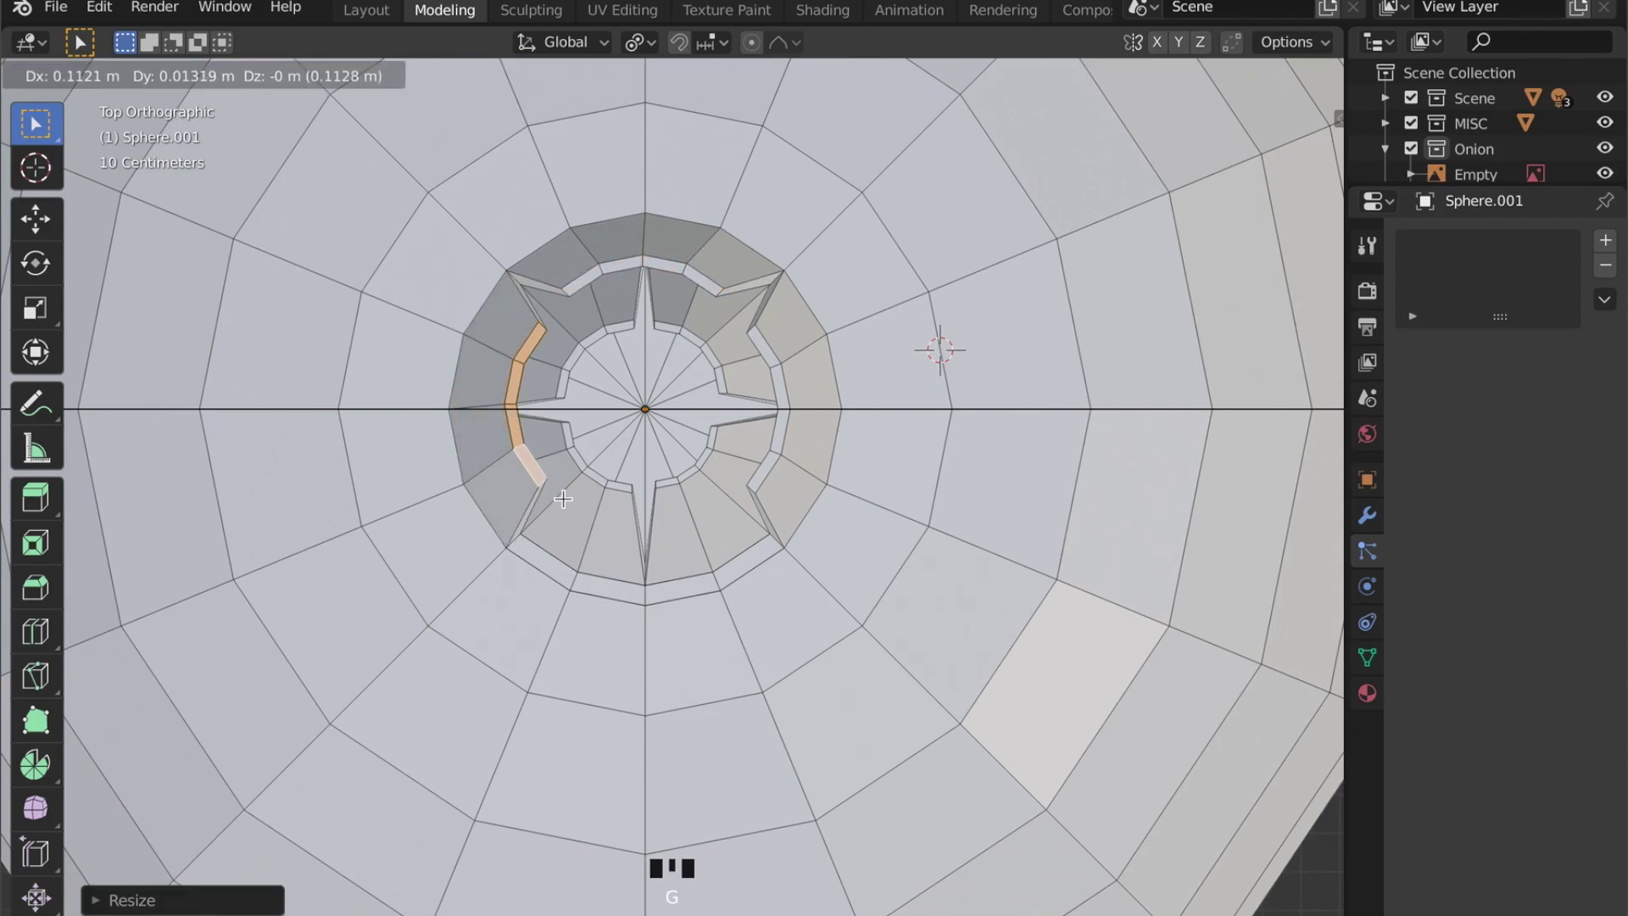
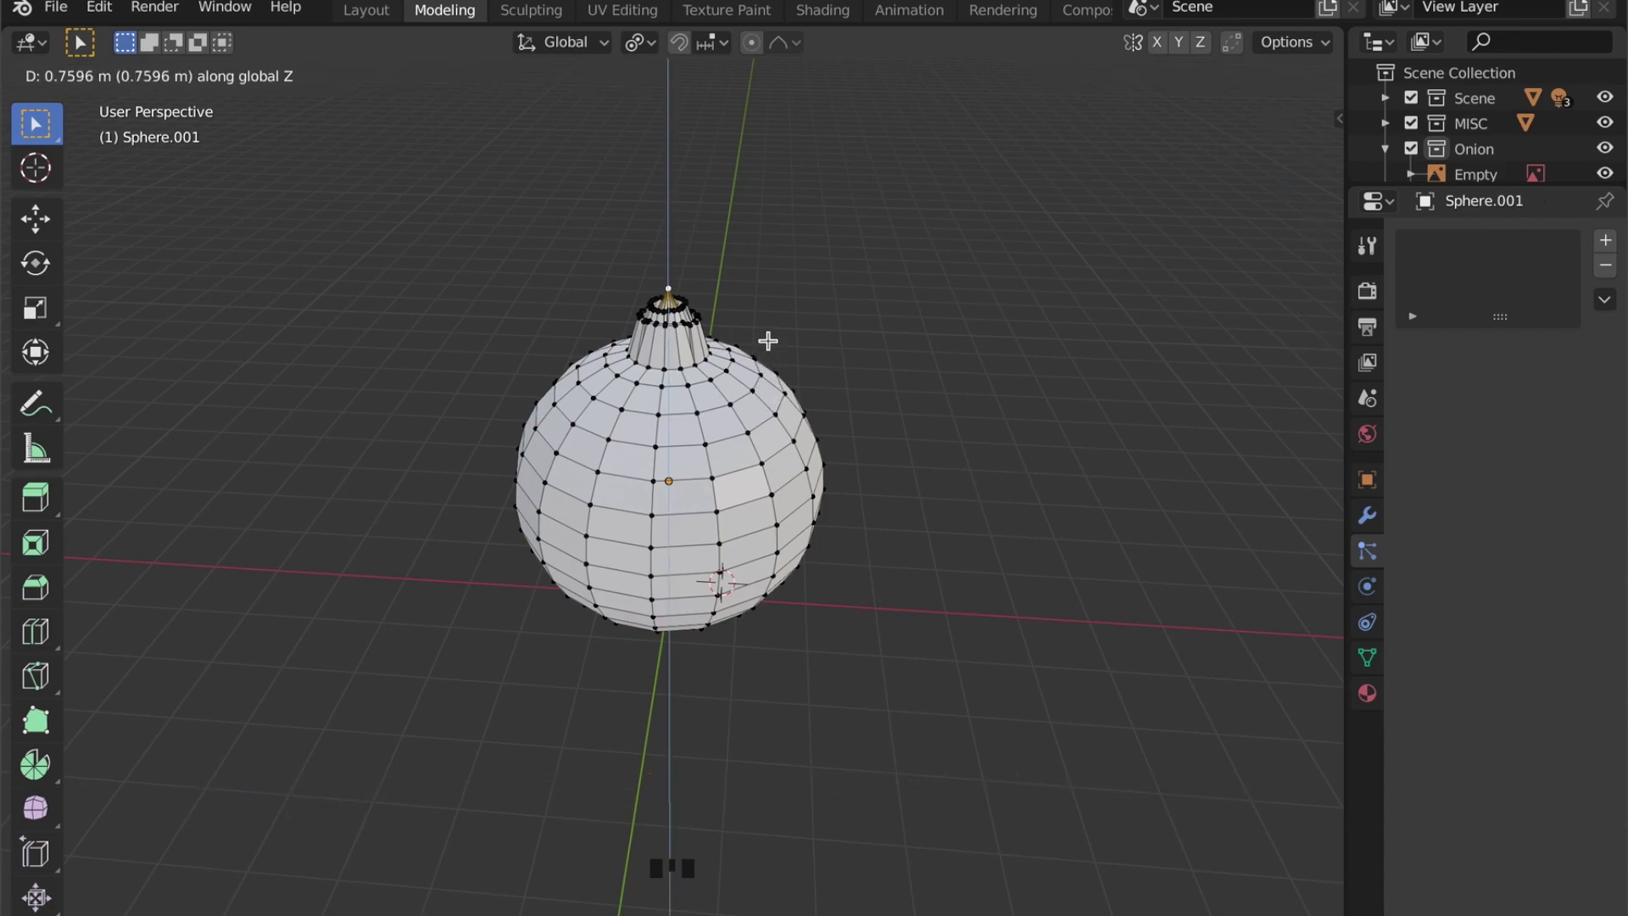
Step: Finish raising the neck tip about 0.76 m and inspect it in object mode
{"action": "key", "text": "Tab"}
{"action": "left_click_drag", "start_coordinate": [822, 390], "coordinate": [811, 369]}
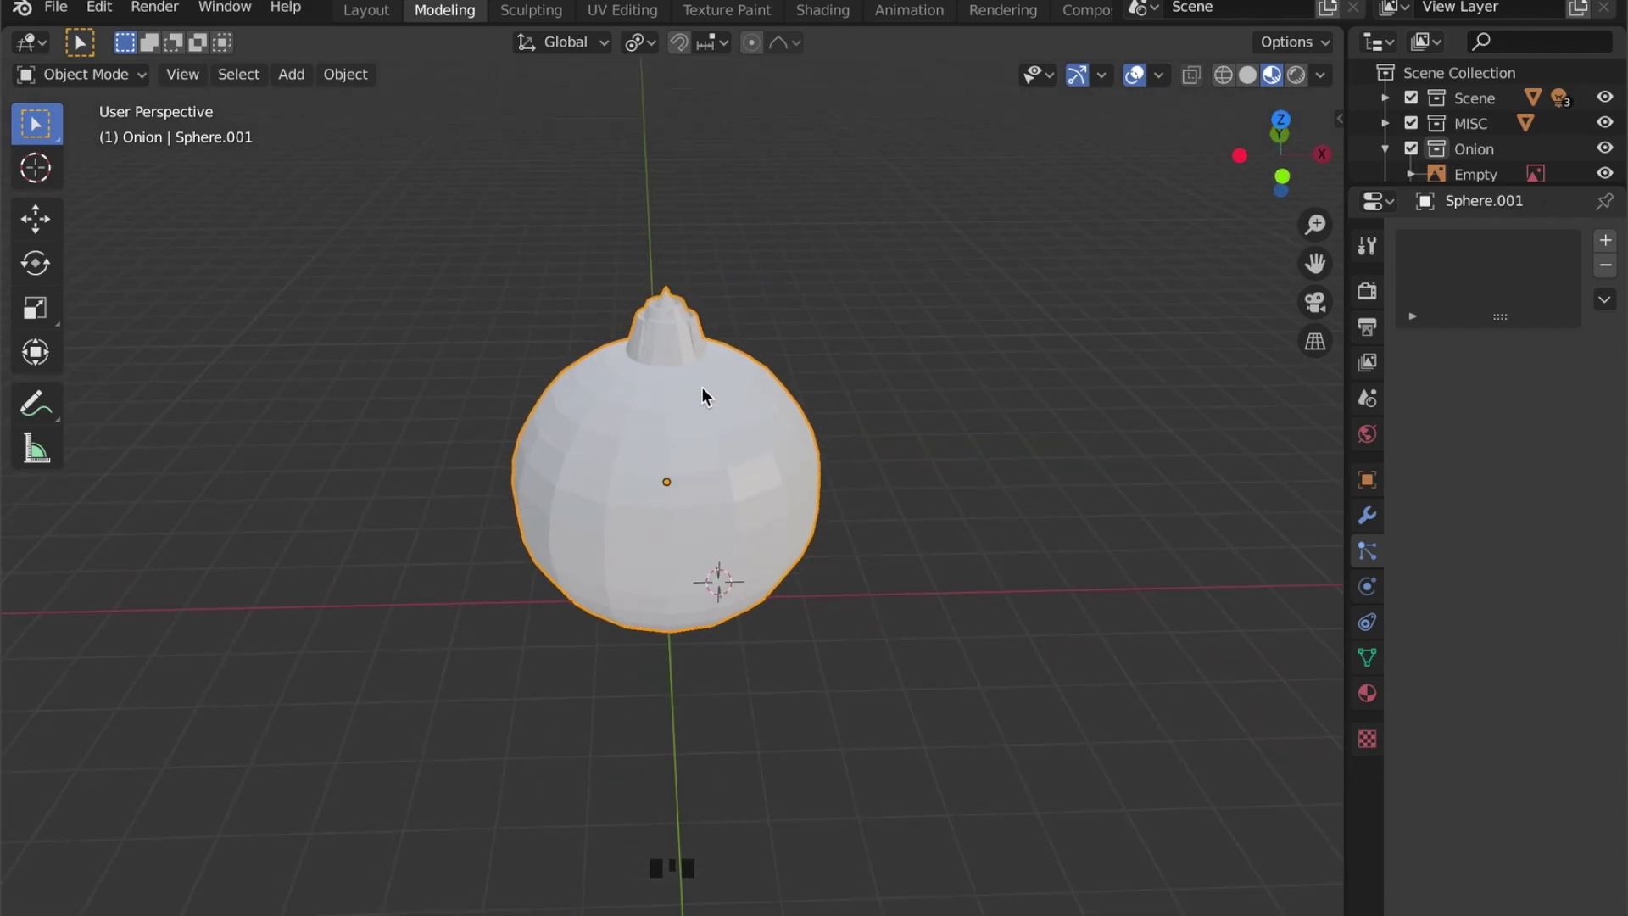
{"action": "scroll", "scroll_direction": "up", "scroll_amount": 3}
{"action": "left_click_drag", "start_coordinate": [688, 416], "coordinate": [693, 350]}
Step: Back in edit mode, select the edge loop at the base of the neck
{"action": "key", "text": "Tab"}
{"action": "key", "text": "2"}
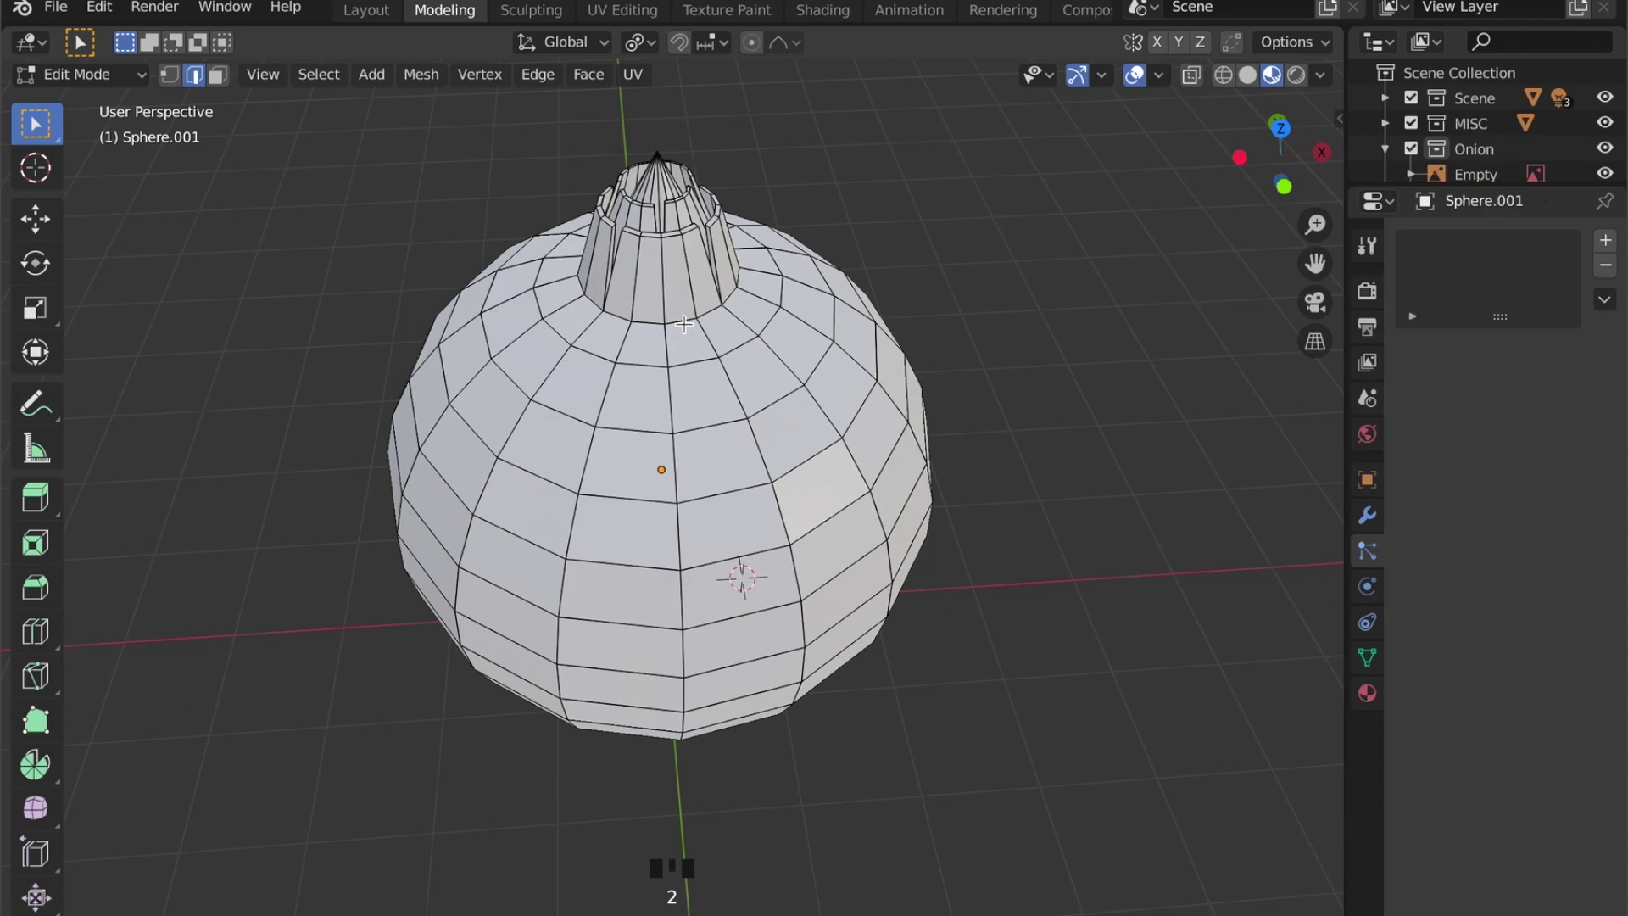
{"action": "left_click", "coordinate": [687, 314]}
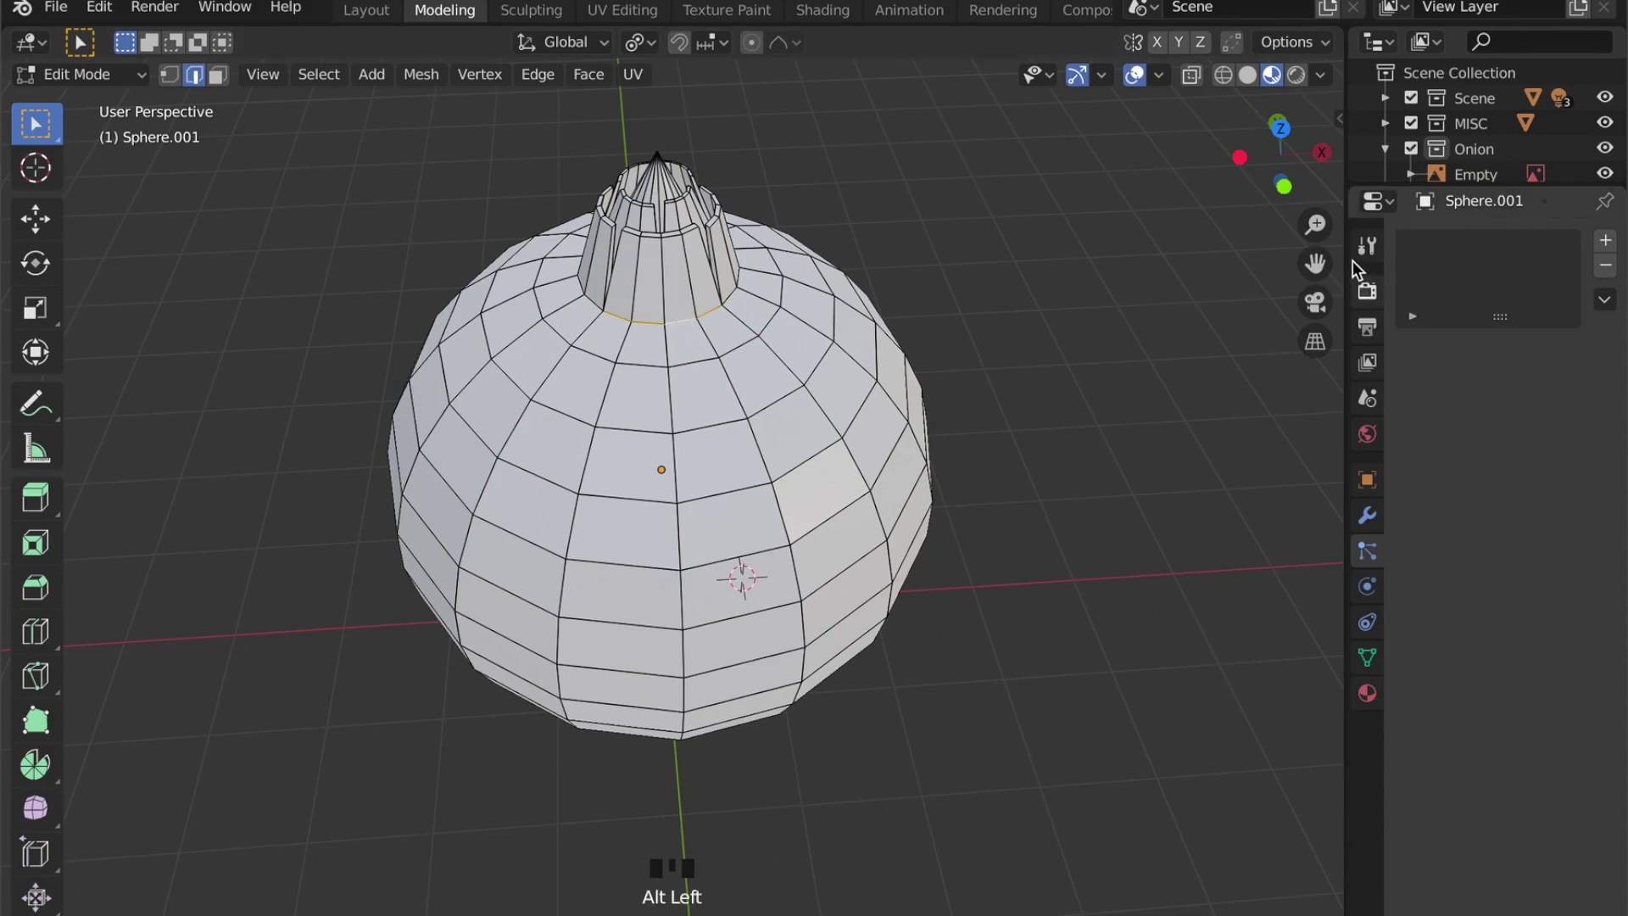
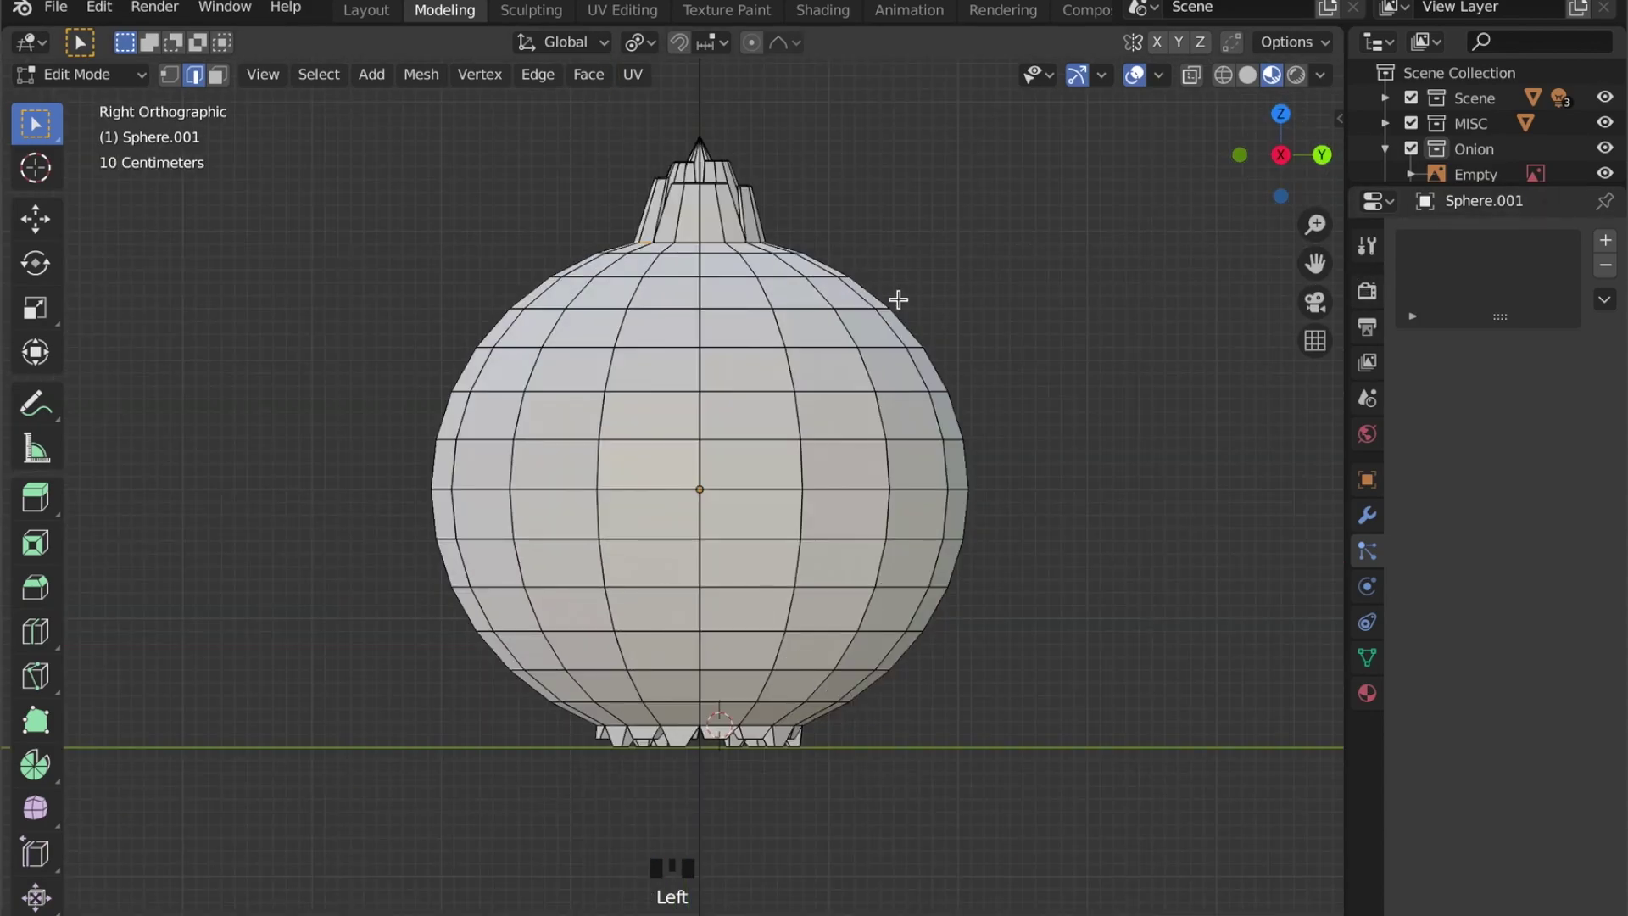
Step: Start moving the neck-base edge loop with G
{"action": "key", "text": "g"}
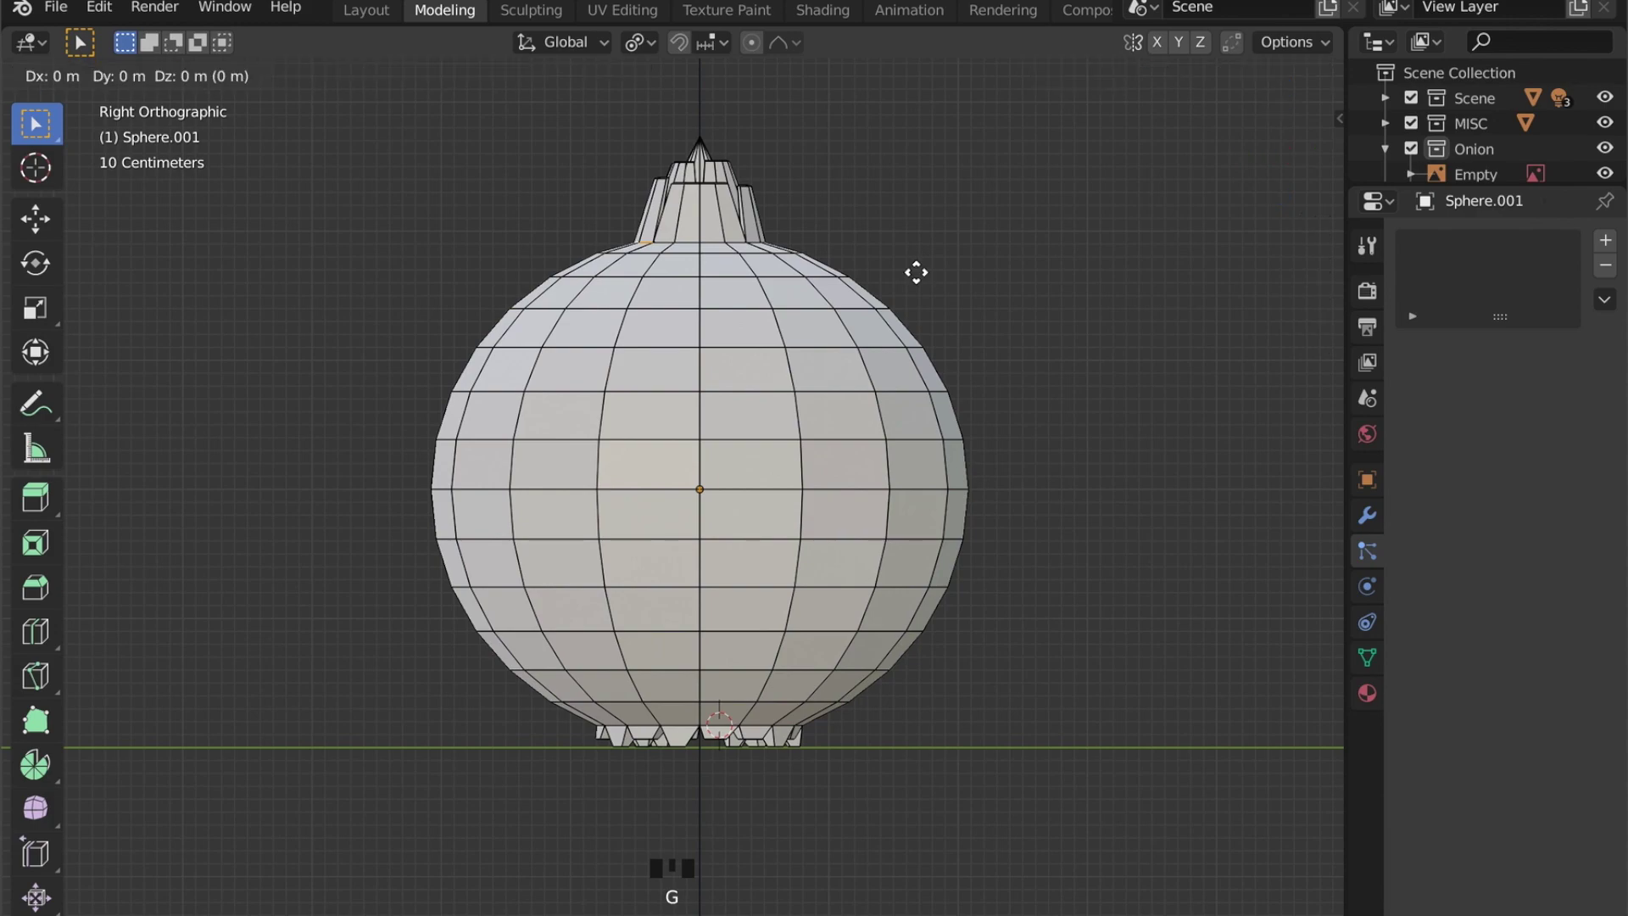
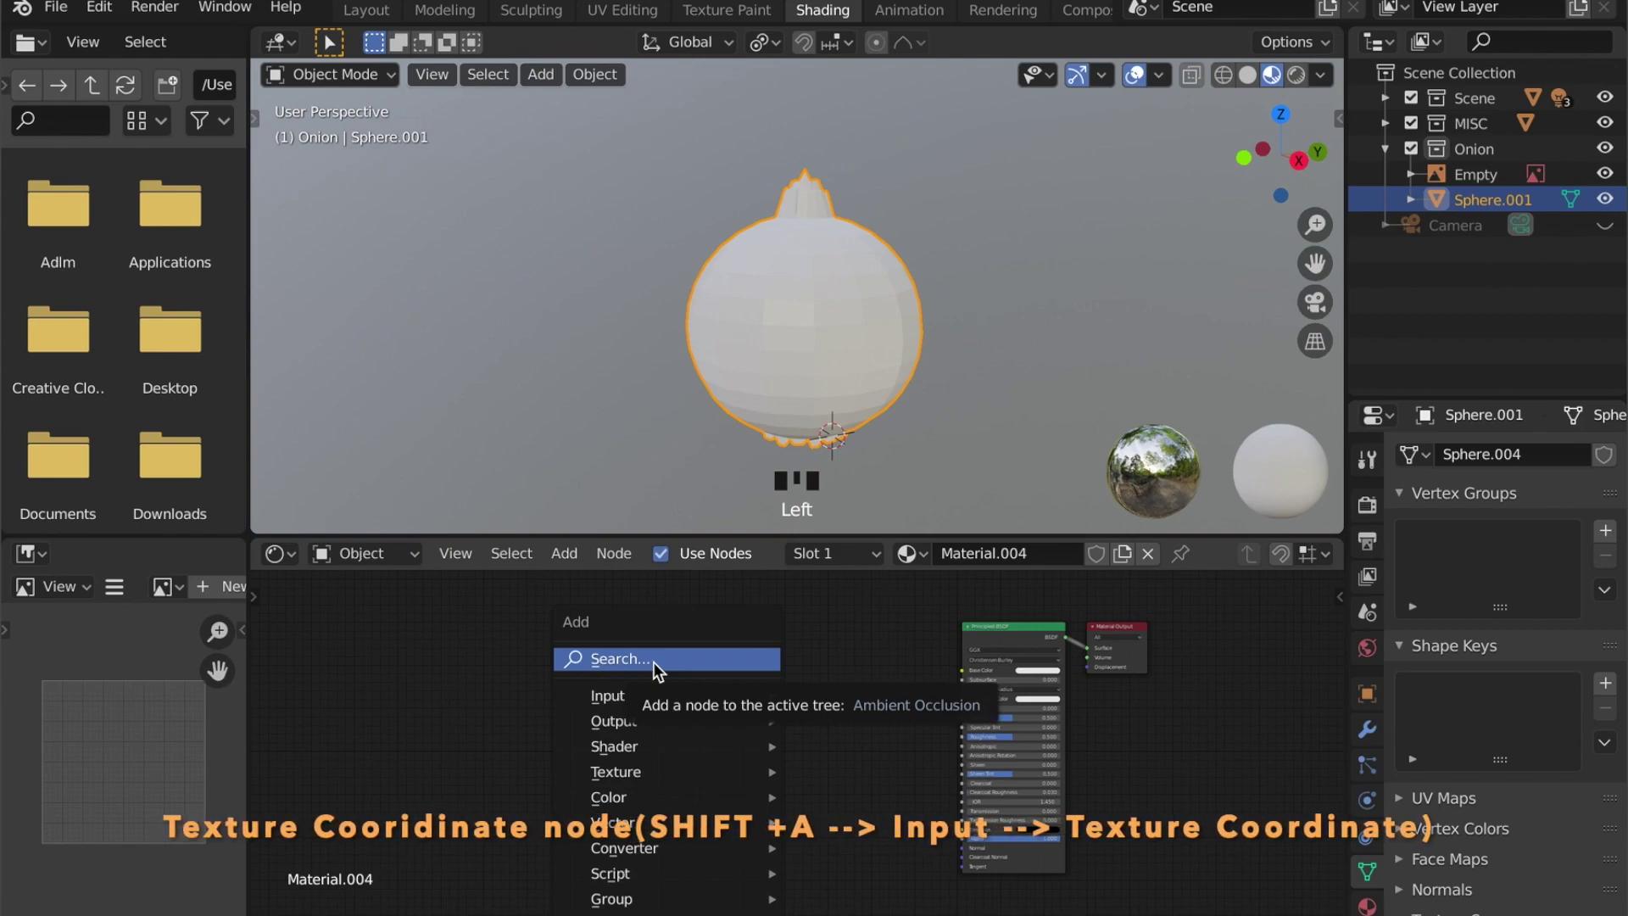
Step: Wire the Texture Coordinate Generated output into the Mapping node's Vector input
{"action": "left_click_drag", "start_coordinate": [659, 669], "coordinate": [608, 719]}
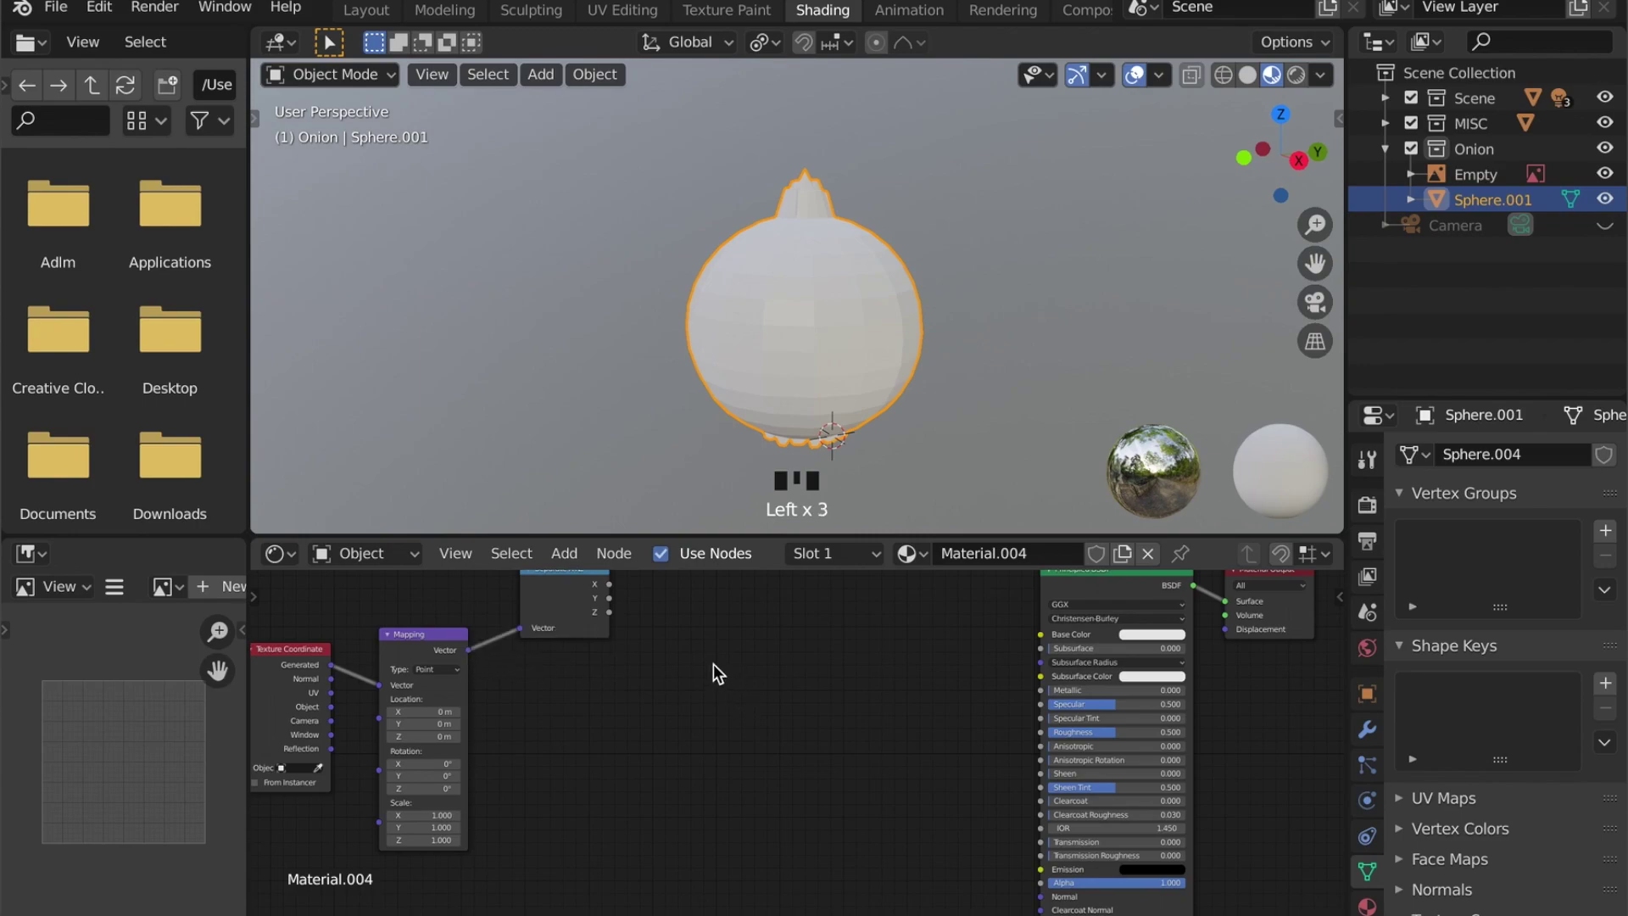
{"action": "scroll", "scroll_direction": "down", "scroll_amount": 3}
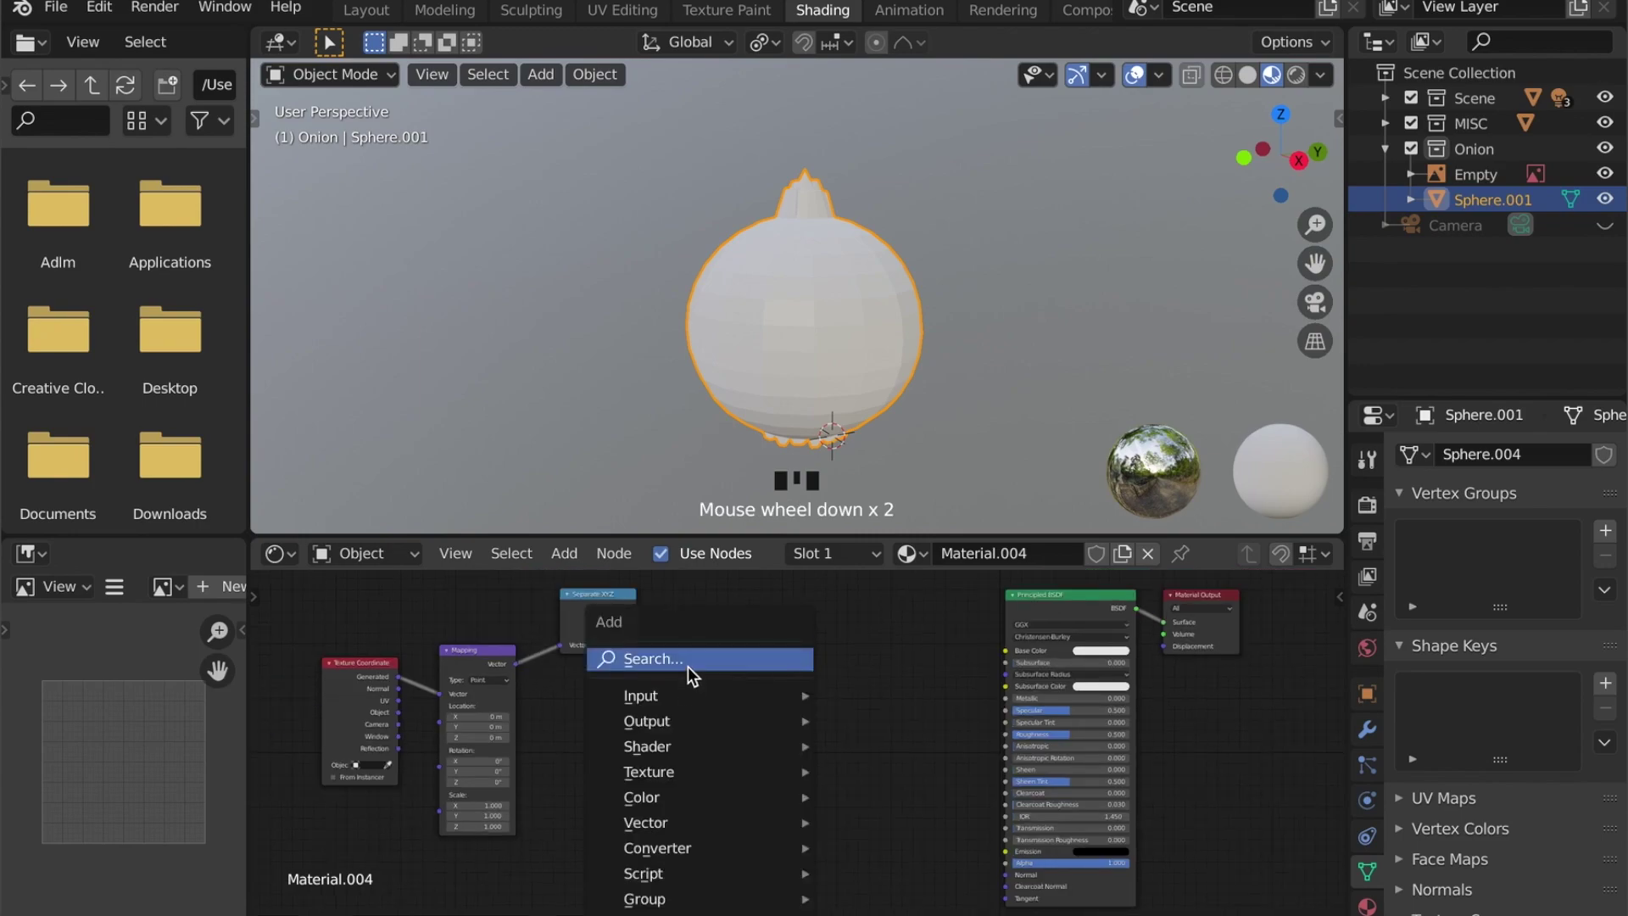
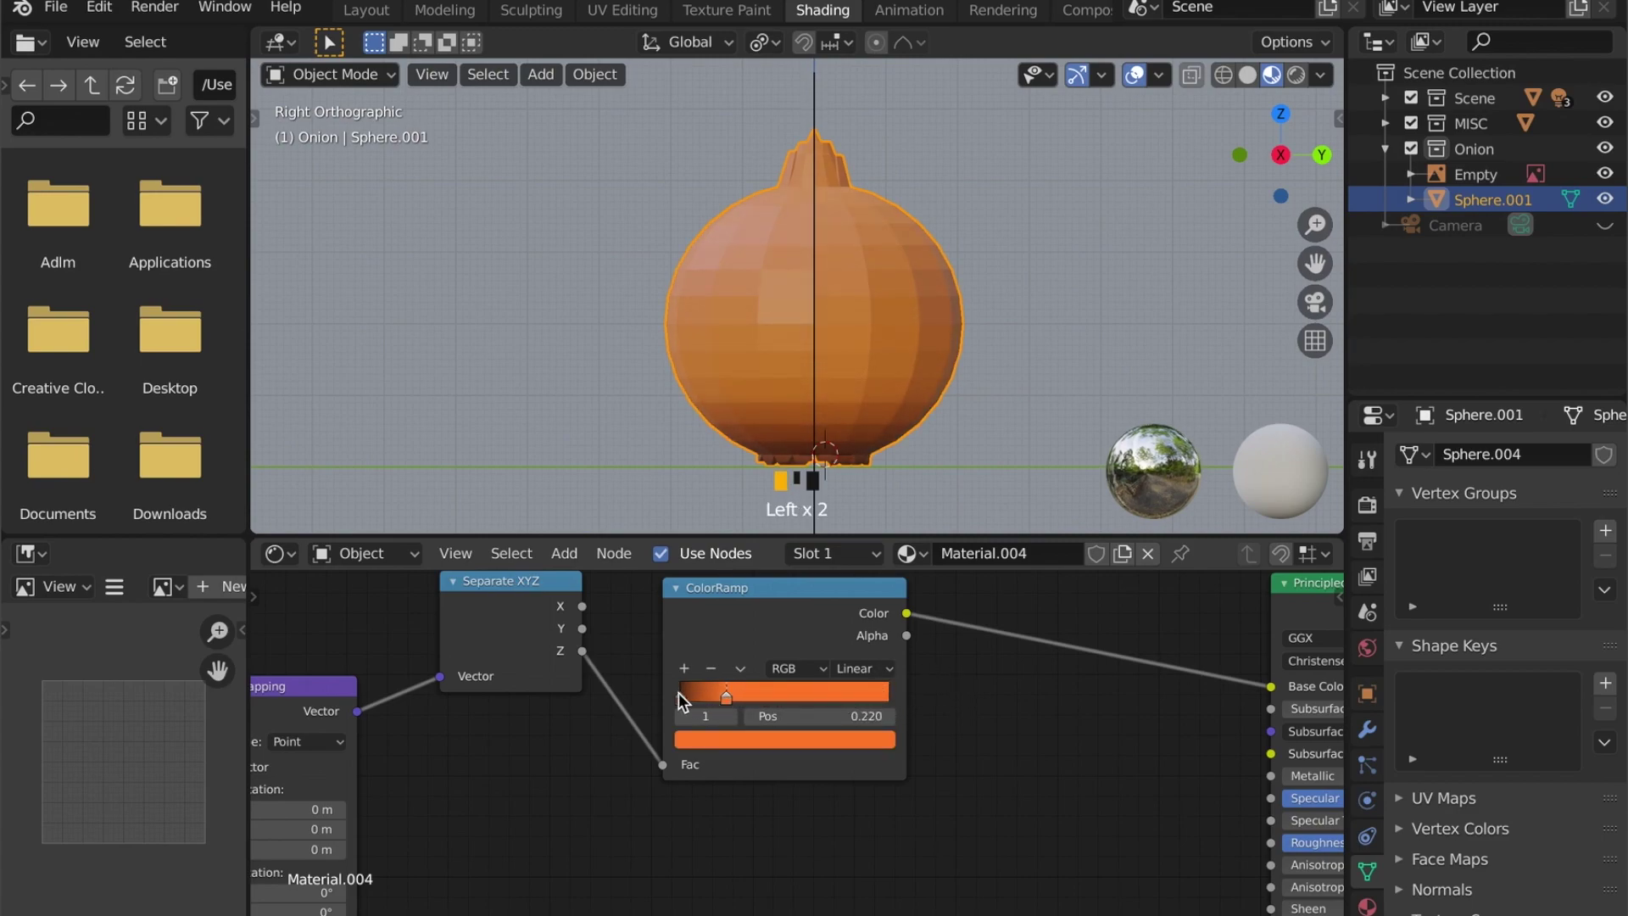
Step: Feed Mapping through Separate XYZ and a Color Ramp into Base Color for an orange gradient
{"action": "left_click_drag", "start_coordinate": [688, 701], "coordinate": [796, 471]}
{"action": "scroll", "scroll_direction": "up", "scroll_amount": 3}
{"action": "left_click_drag", "start_coordinate": [785, 148], "coordinate": [699, 703]}
{"action": "left_click_drag", "start_coordinate": [699, 702], "coordinate": [718, 706]}
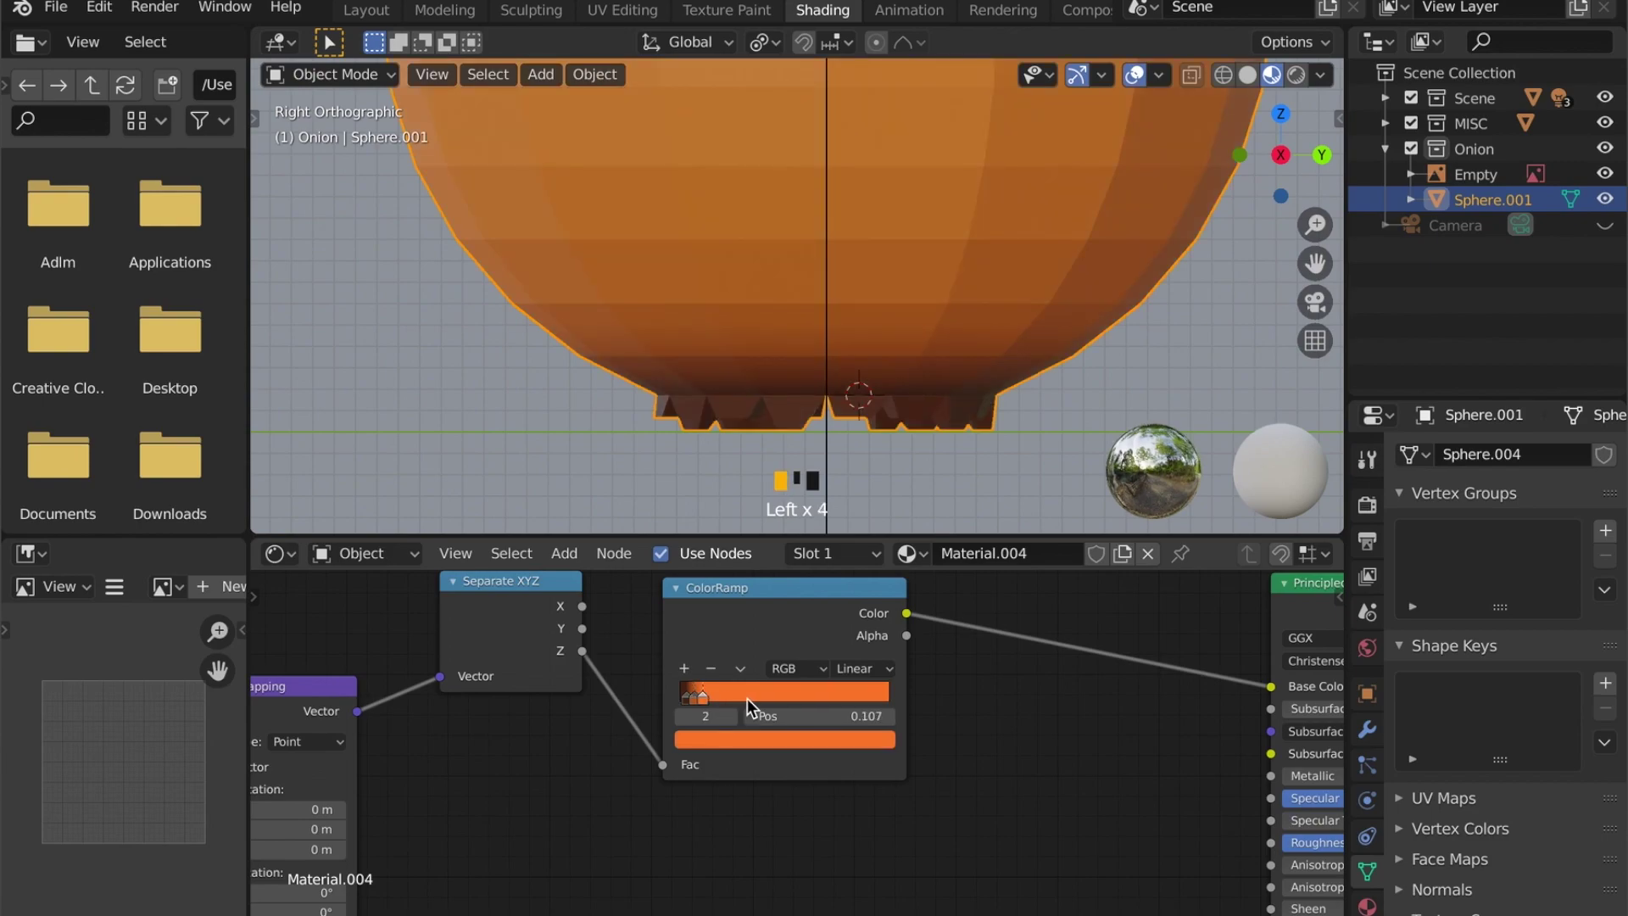
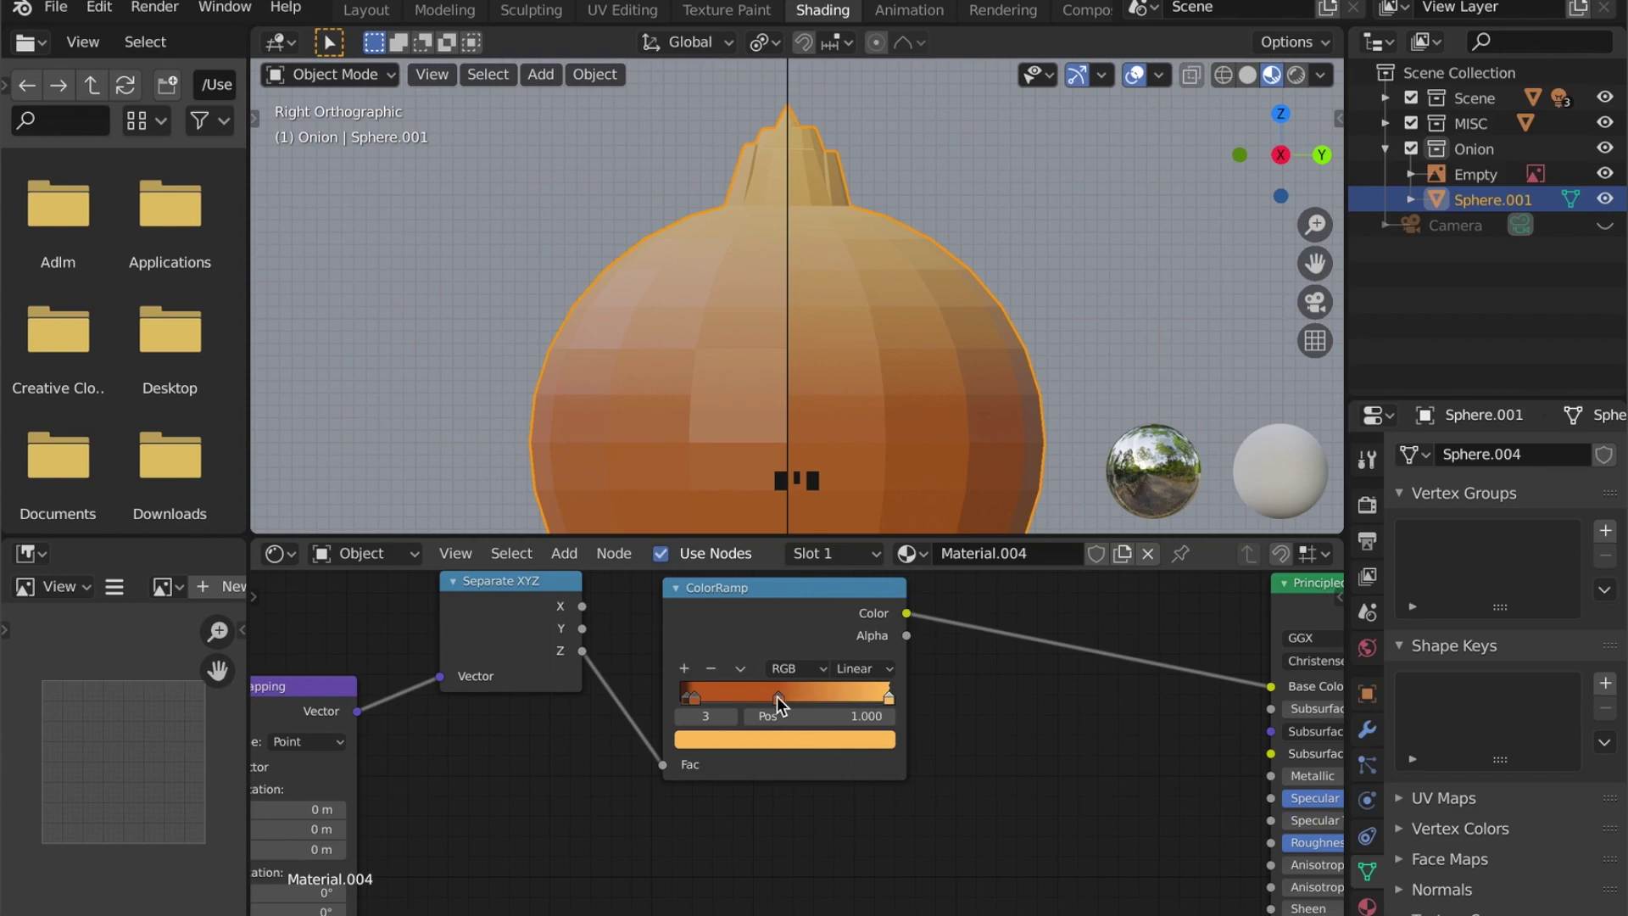
Step: Orbit around the onion to inspect the orange-brown, smooth-shaded surface
{"action": "left_click_drag", "start_coordinate": [807, 700], "coordinate": [852, 700]}
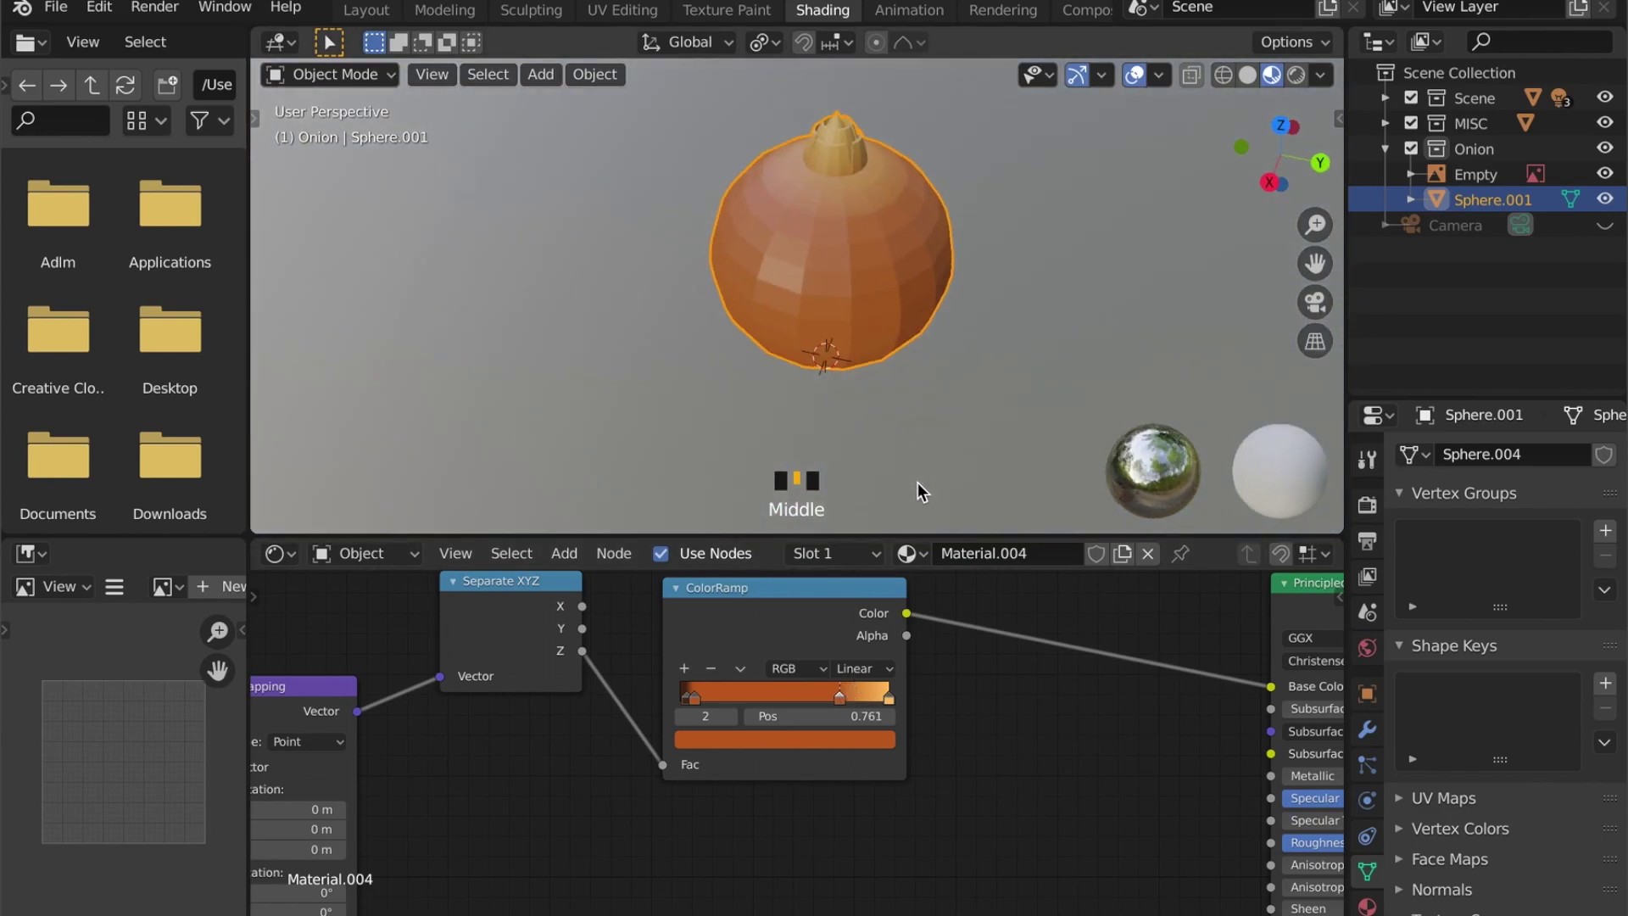
{"action": "left_click_drag", "start_coordinate": [805, 412], "coordinate": [702, 704]}
{"action": "left_click_drag", "start_coordinate": [702, 705], "coordinate": [655, 391]}
{"action": "left_click_drag", "start_coordinate": [655, 391], "coordinate": [803, 384]}
{"action": "left_click_drag", "start_coordinate": [803, 384], "coordinate": [915, 151]}
{"action": "left_click_drag", "start_coordinate": [915, 150], "coordinate": [800, 366]}
{"action": "scroll", "scroll_direction": "down", "scroll_amount": 3}
{"action": "scroll", "scroll_direction": "down", "scroll_amount": 3}
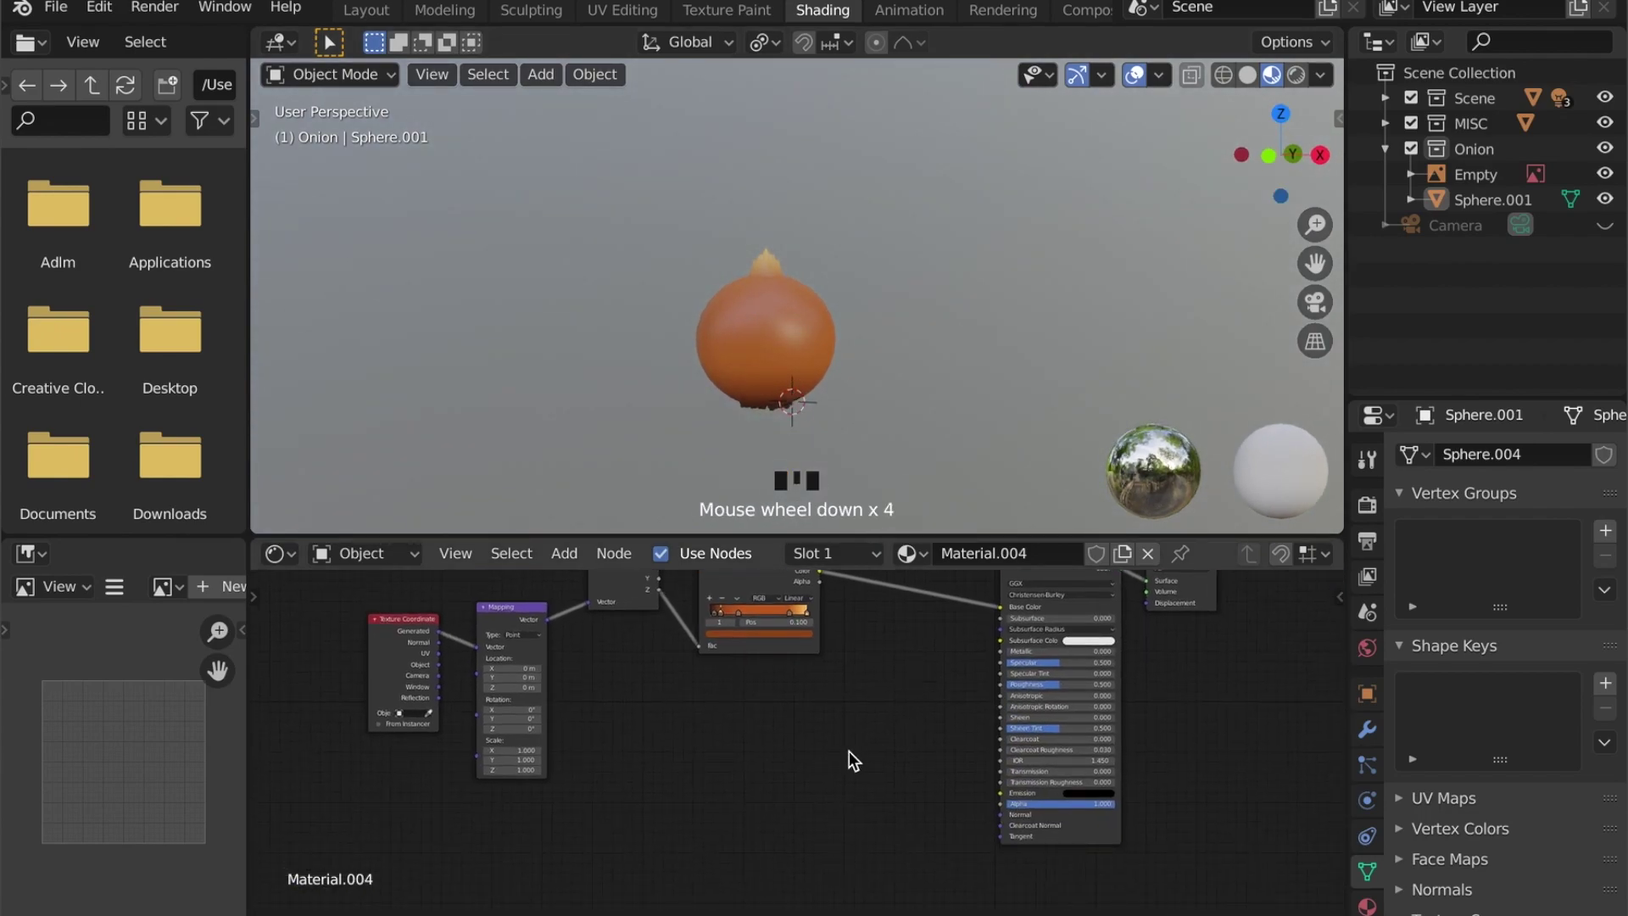
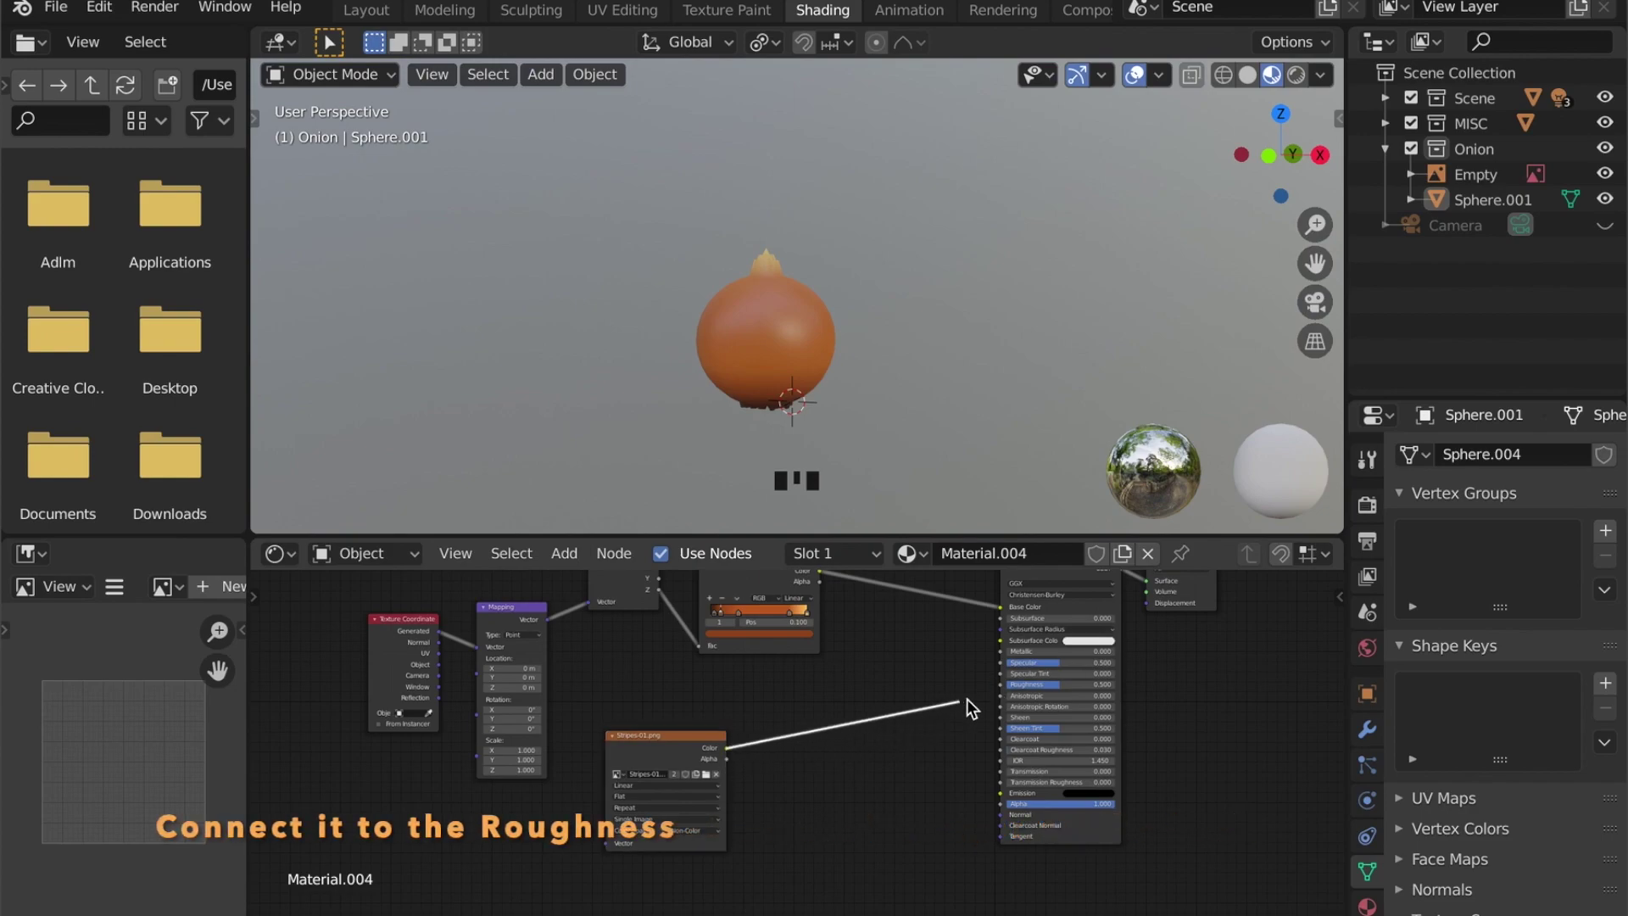
Step: Link the stripes Image Texture into the Principled BSDF Roughness input
{"action": "left_click", "coordinate": [1008, 690]}
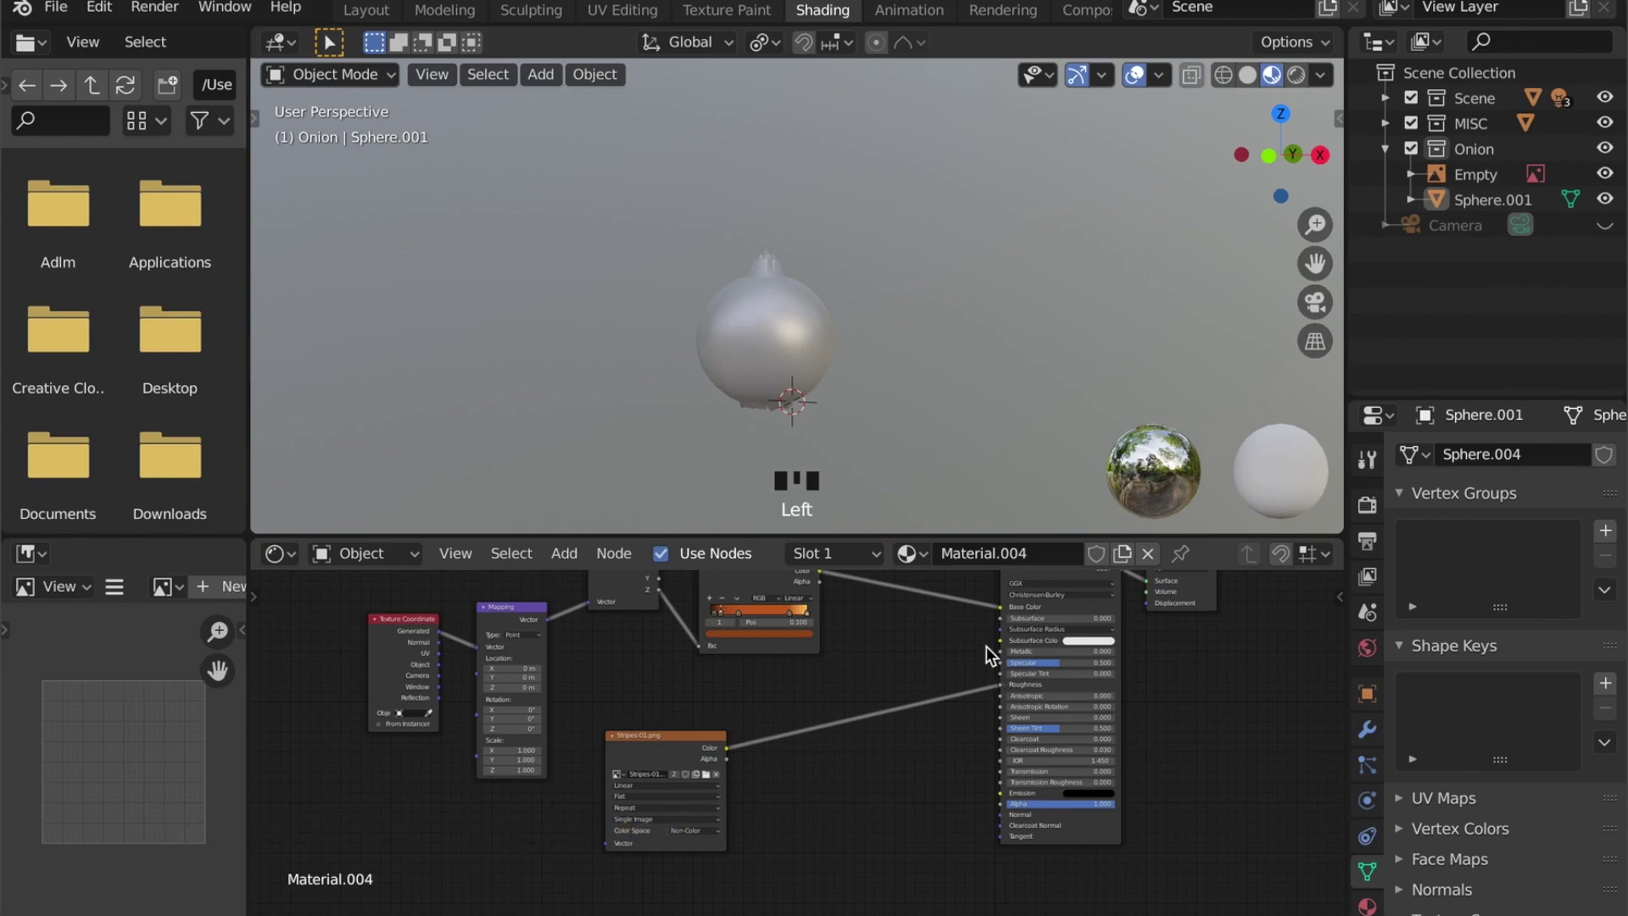
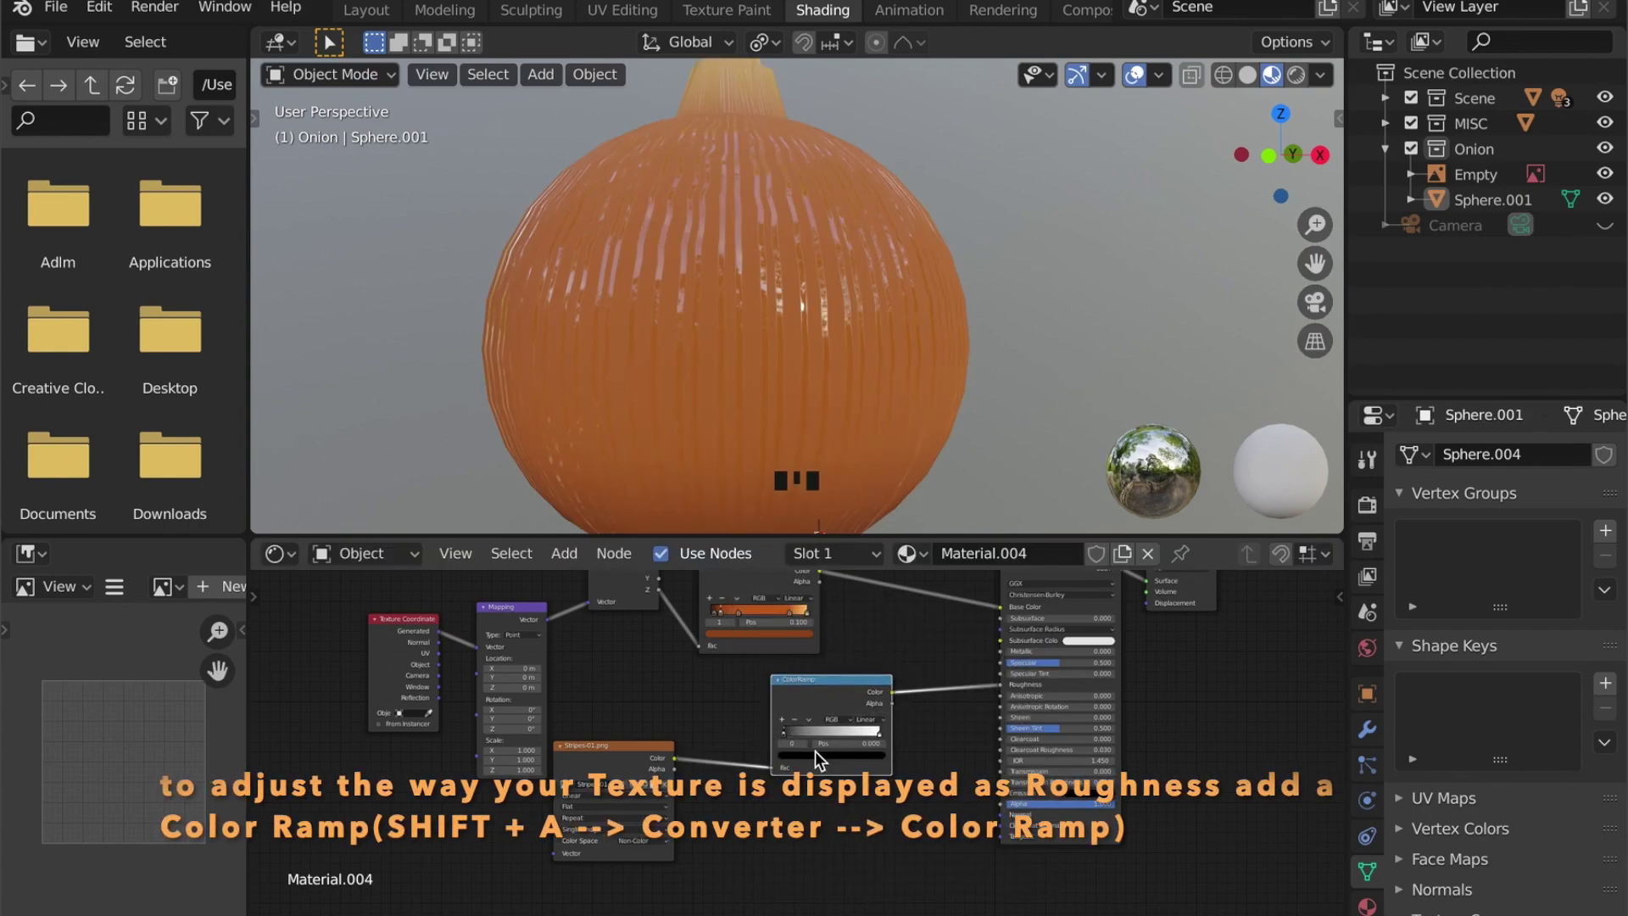
Step: Soften the stripe roughness via the Color Ramp and reselect the onion object
{"action": "left_click", "coordinate": [815, 765]}
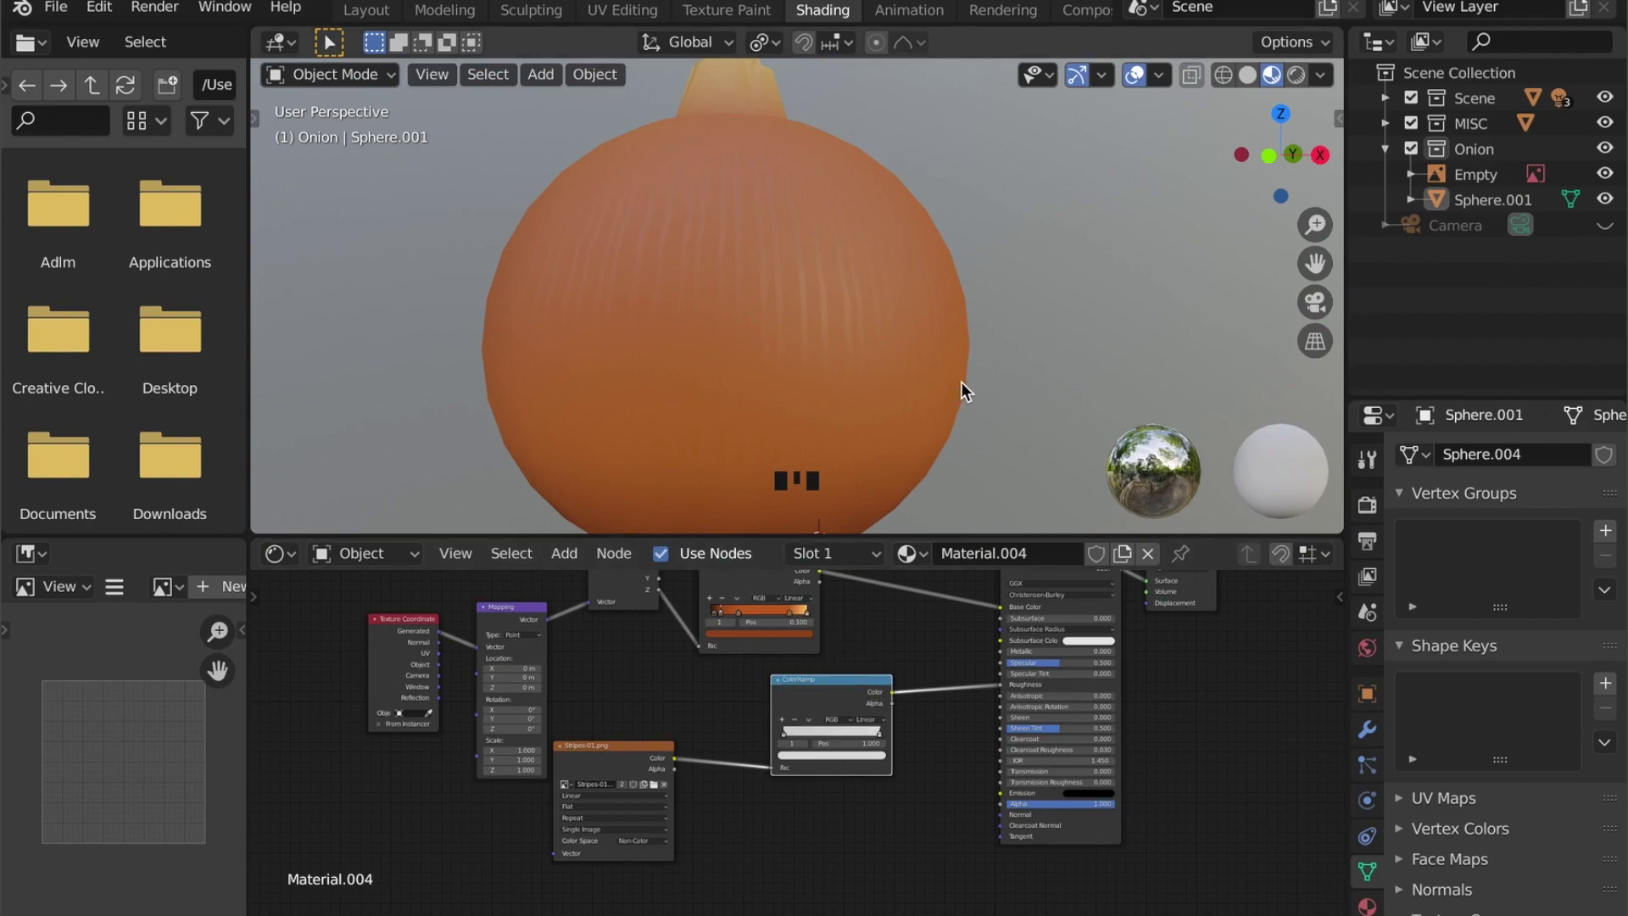
{"action": "left_click", "coordinate": [965, 389]}
{"action": "scroll", "scroll_direction": "down", "scroll_amount": 3}
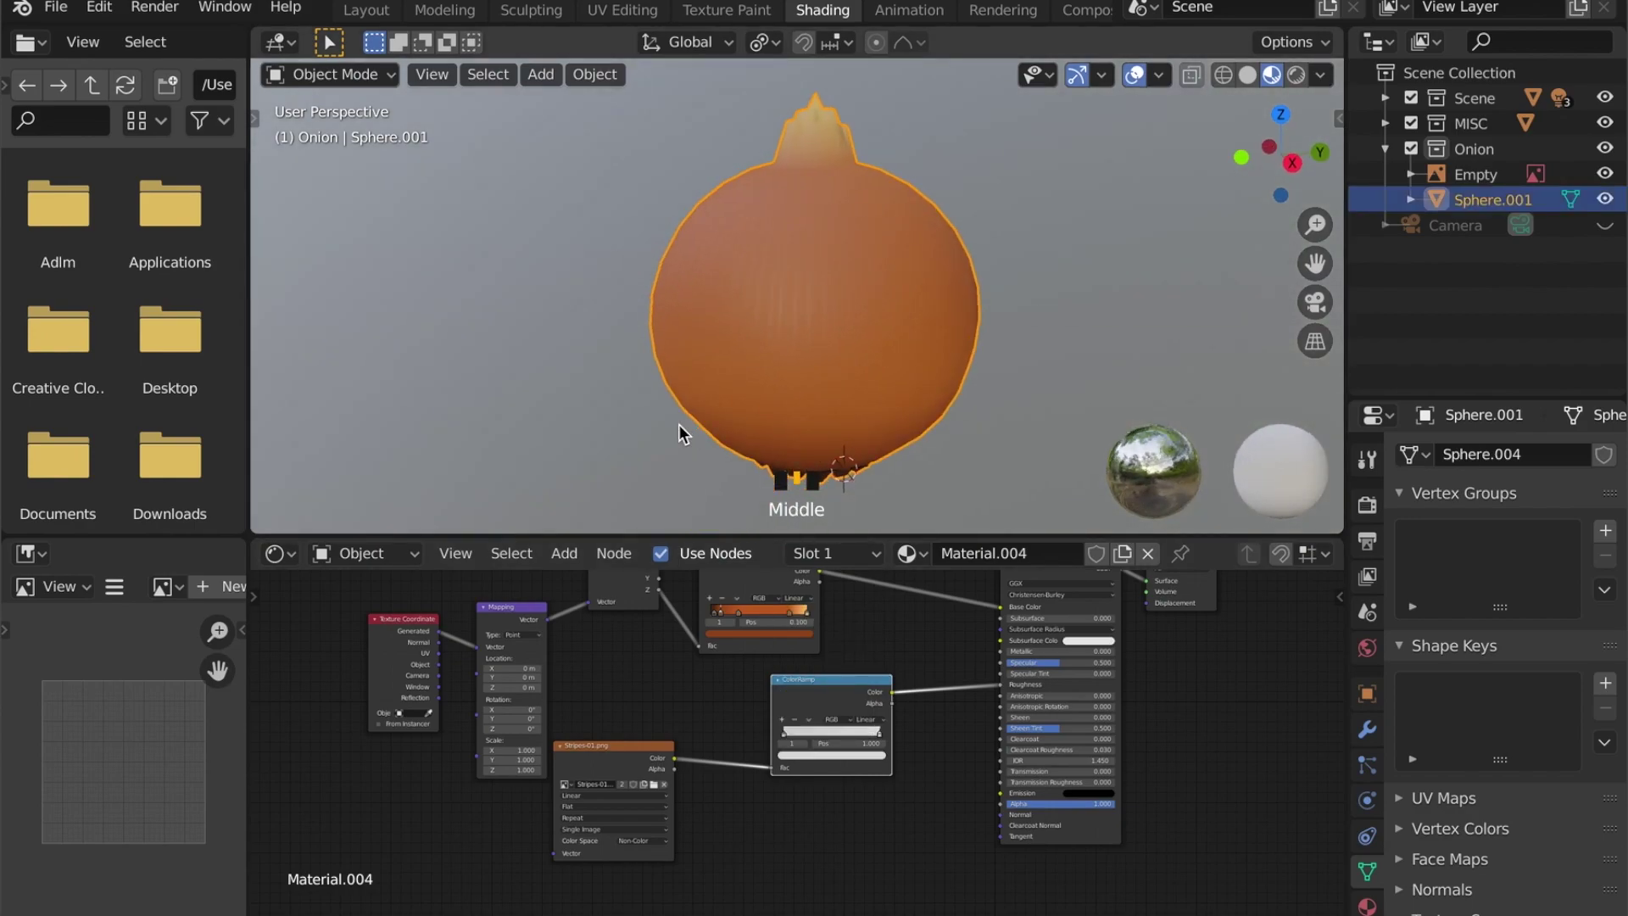
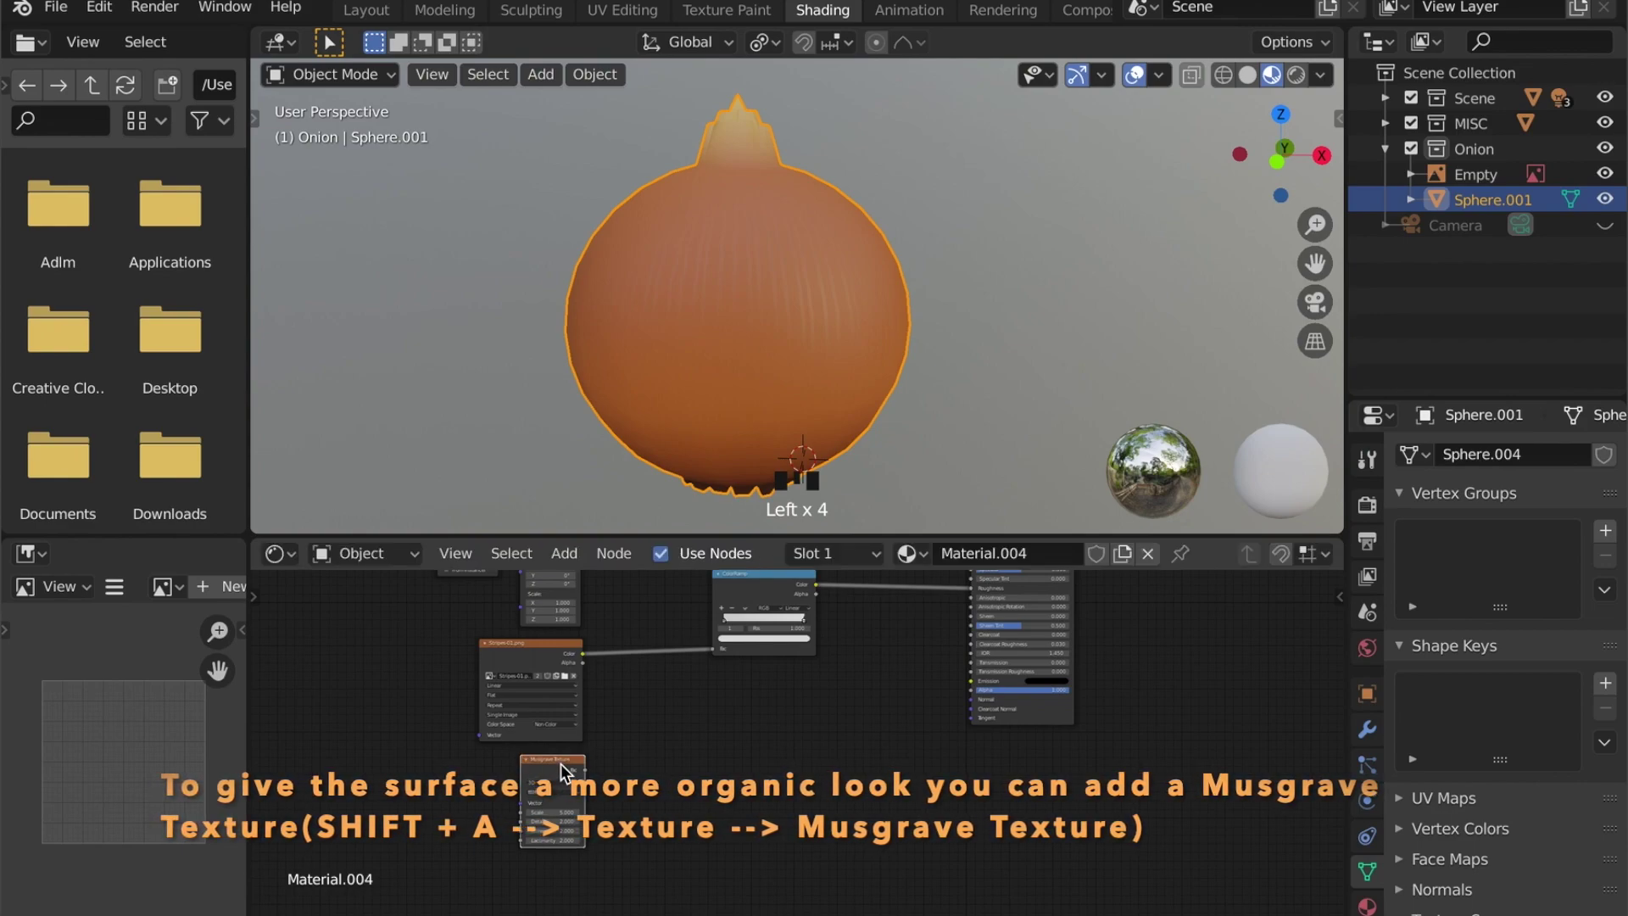
Step: Preview the Musgrave texture (scale 3.8, detail 2) on the onion, then restore the material output
{"action": "left_click", "coordinate": [570, 770]}
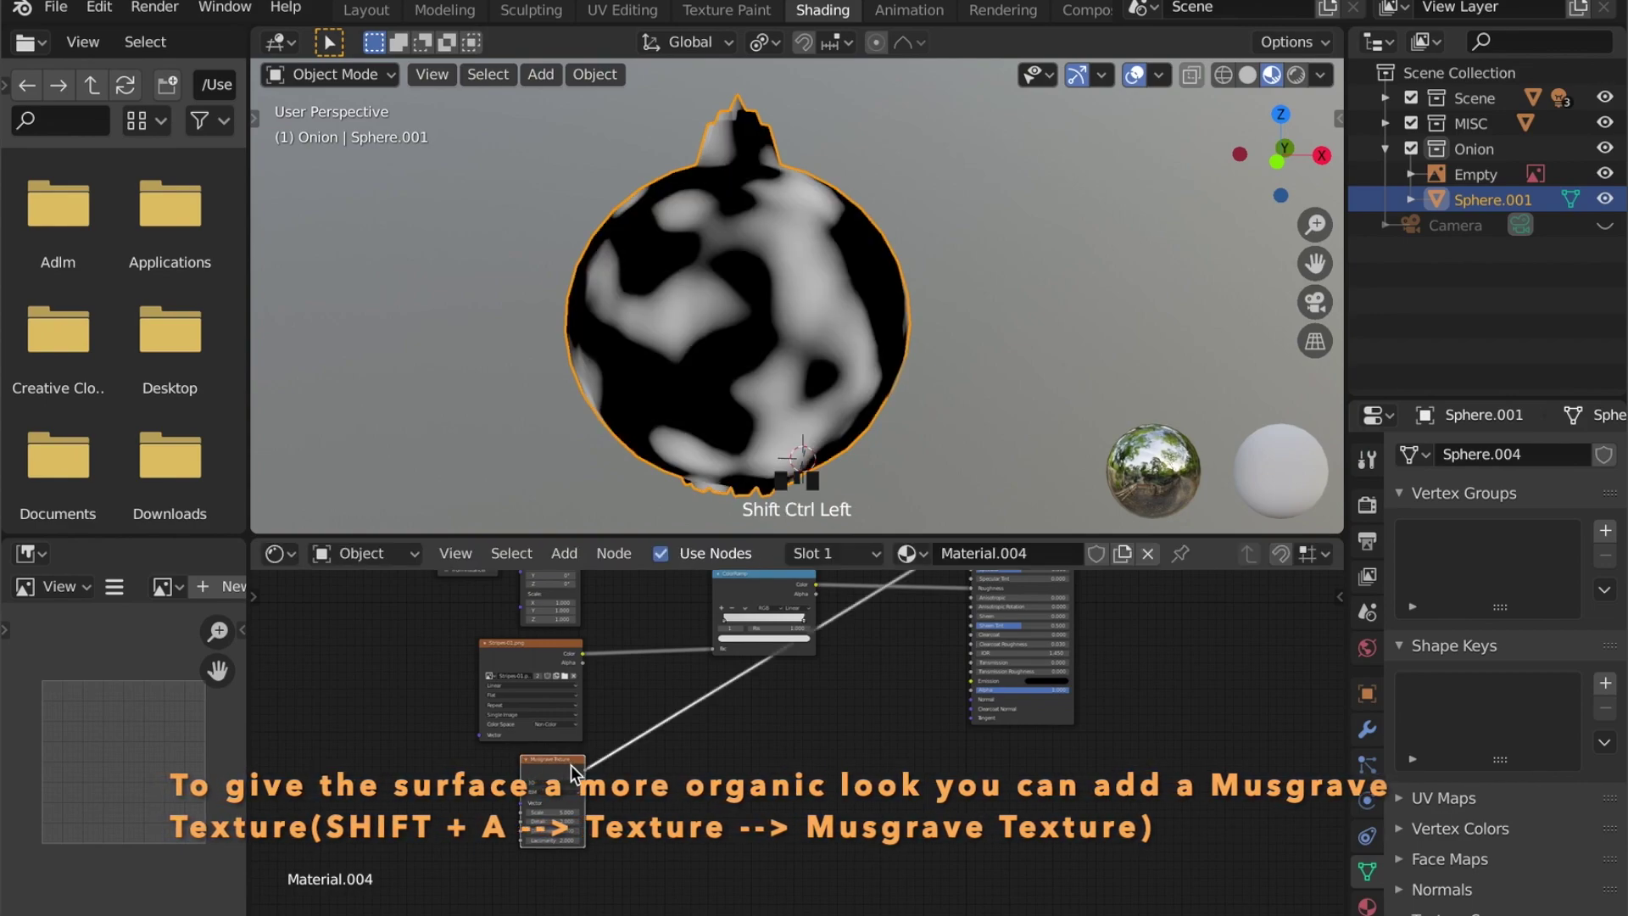
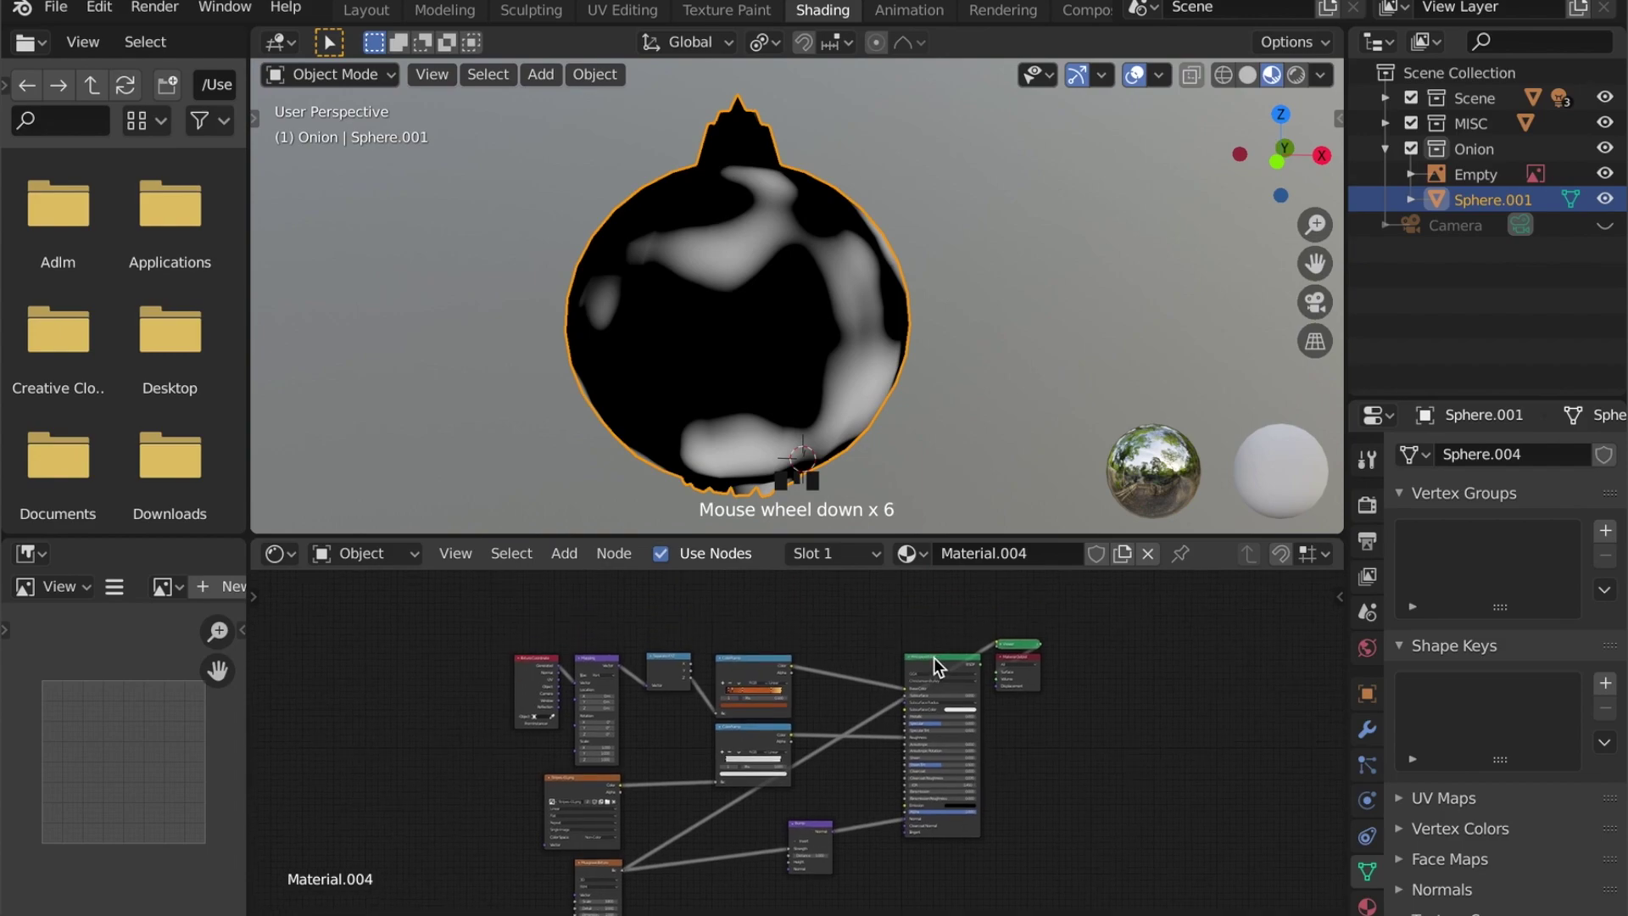
{"action": "left_click", "coordinate": [940, 663]}
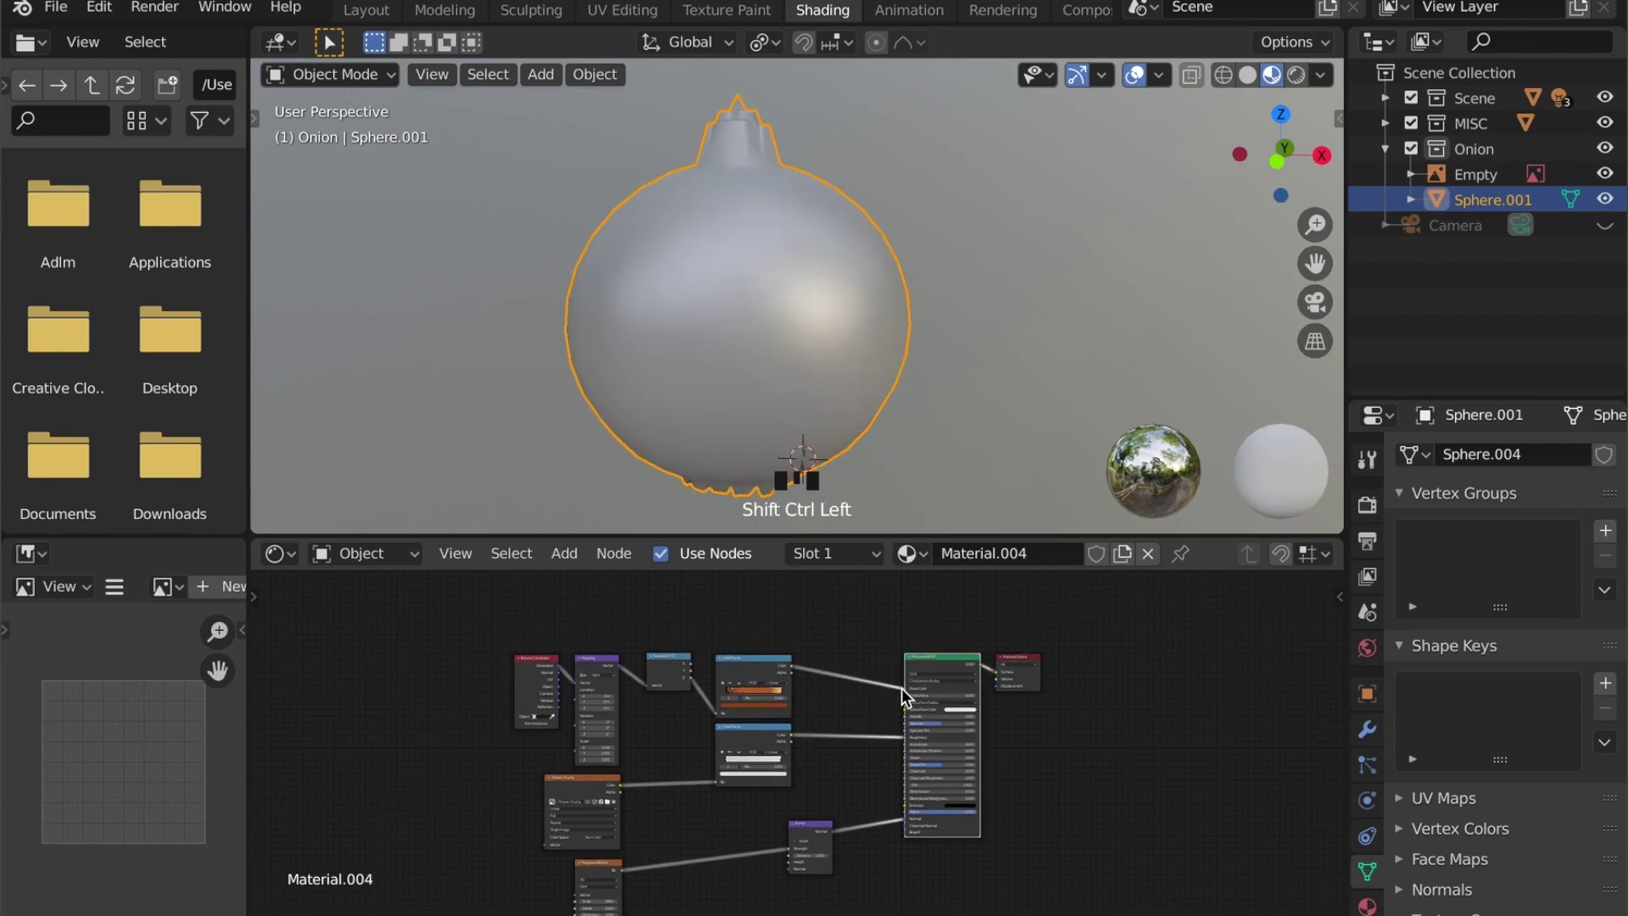
{"action": "scroll", "scroll_direction": "up", "scroll_amount": 3}
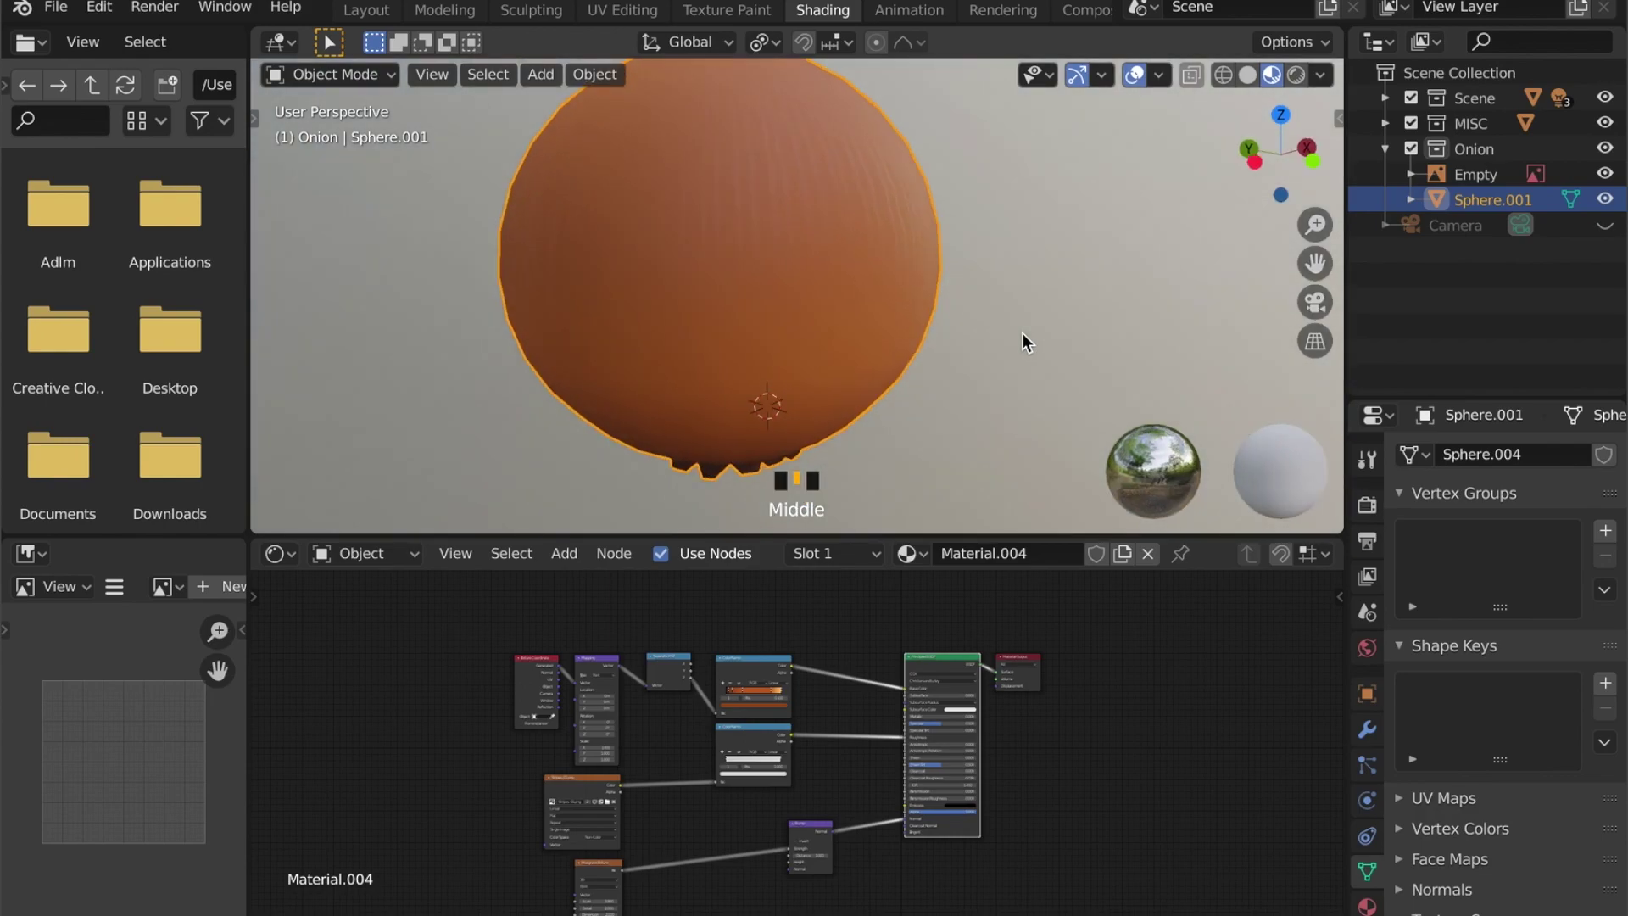
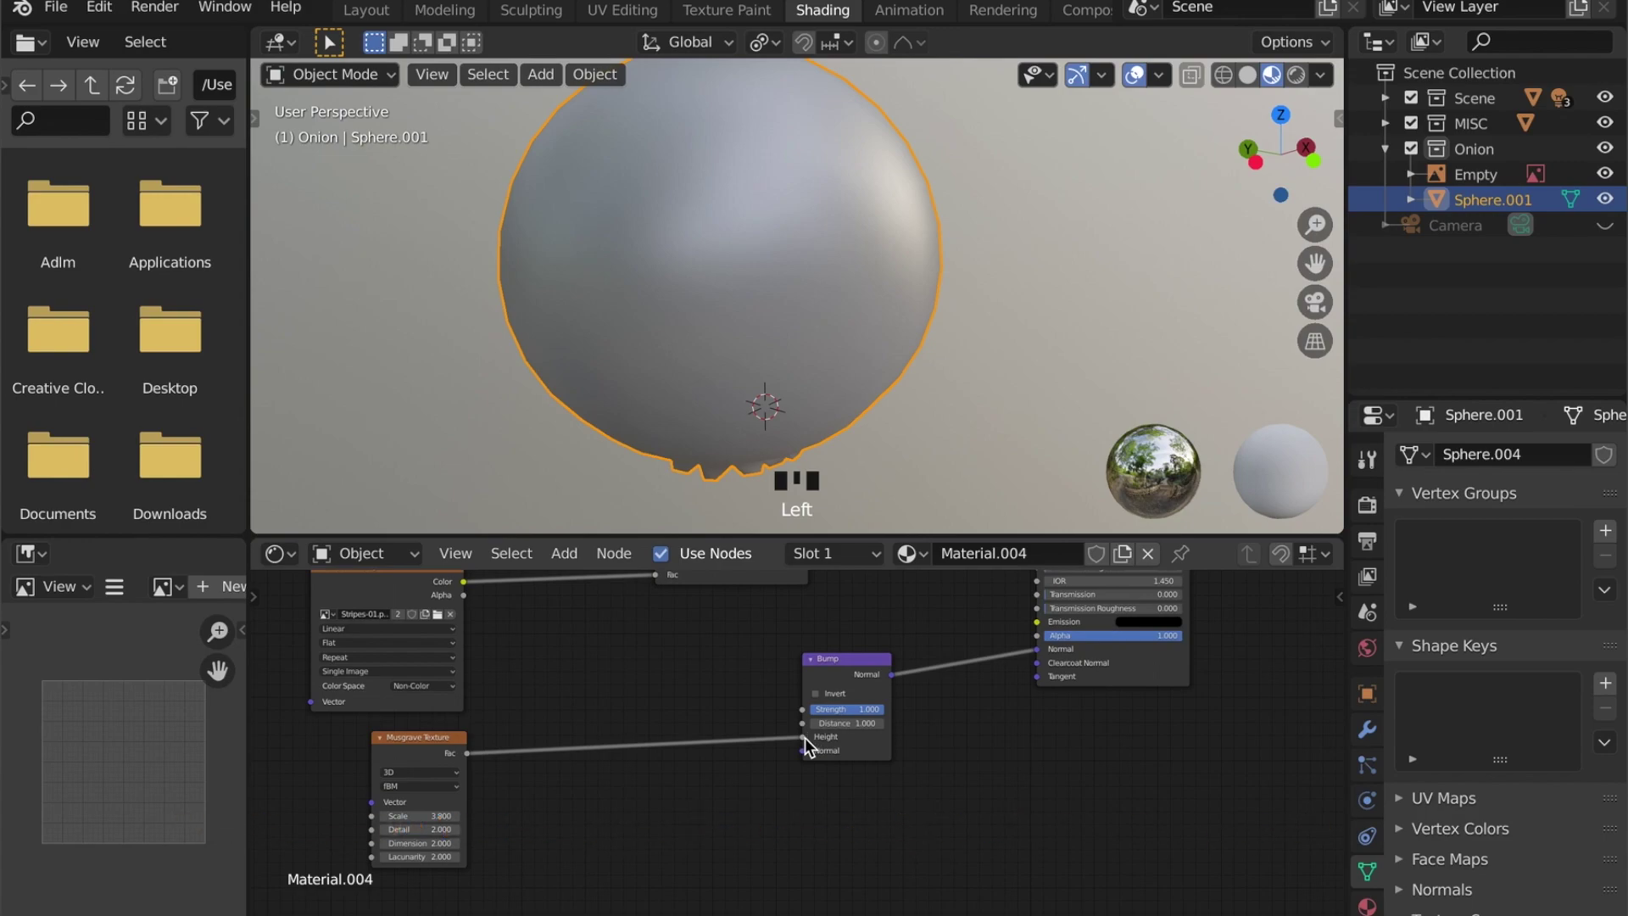
Step: Zoom the viewport to inspect the mottled orange-brown onion skin with Musgrave bump
{"action": "scroll", "scroll_direction": "down", "scroll_amount": 3}
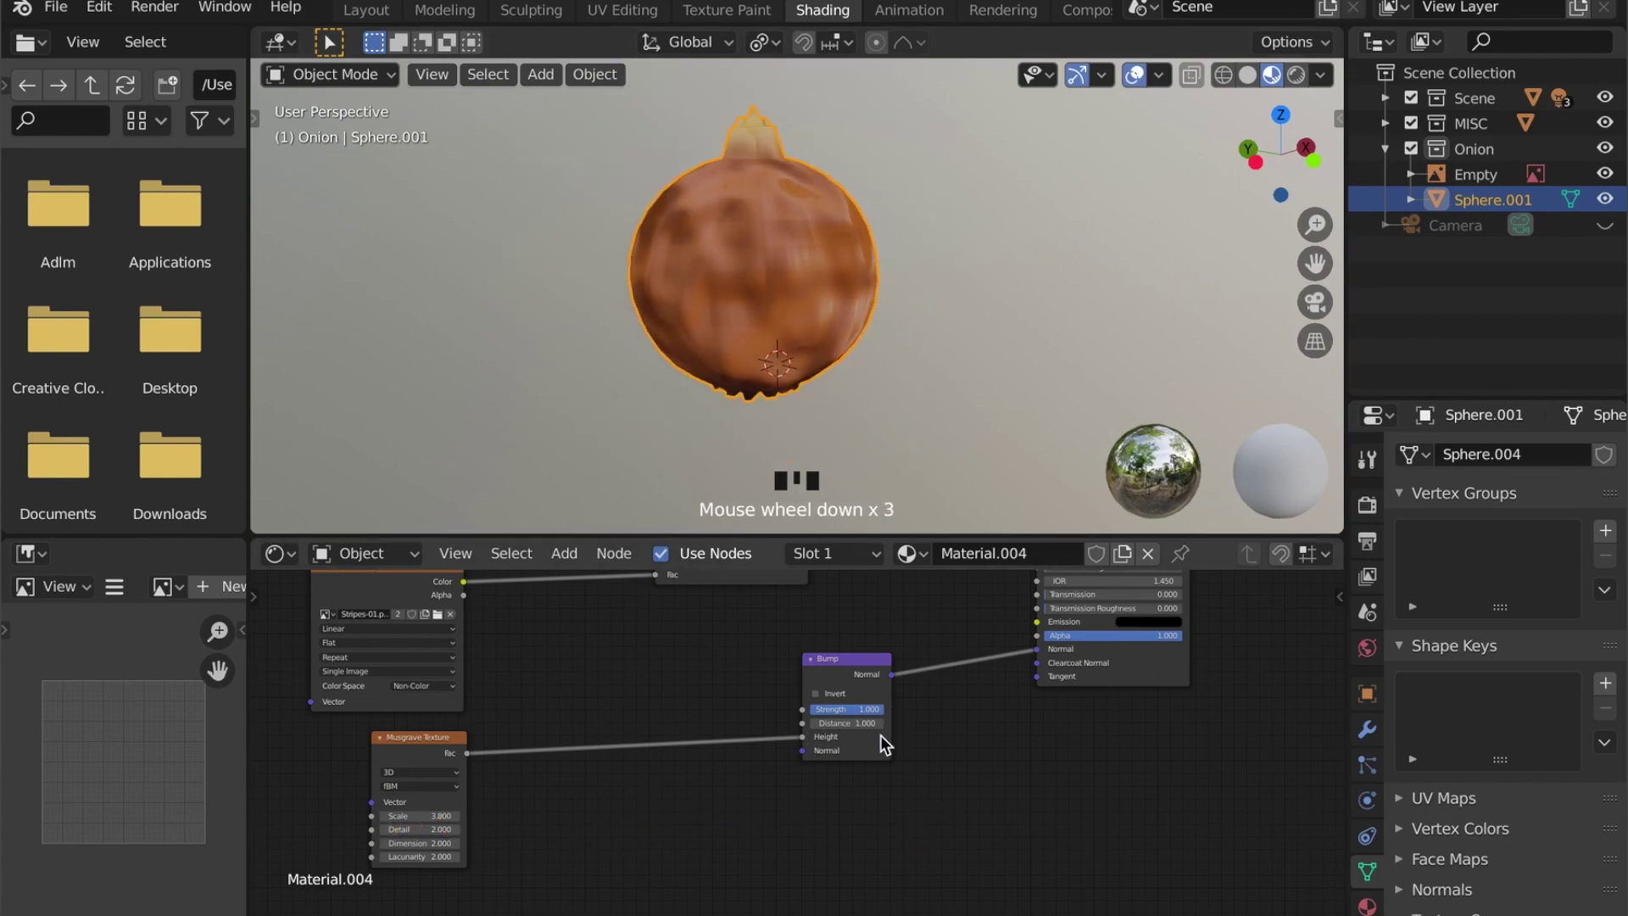
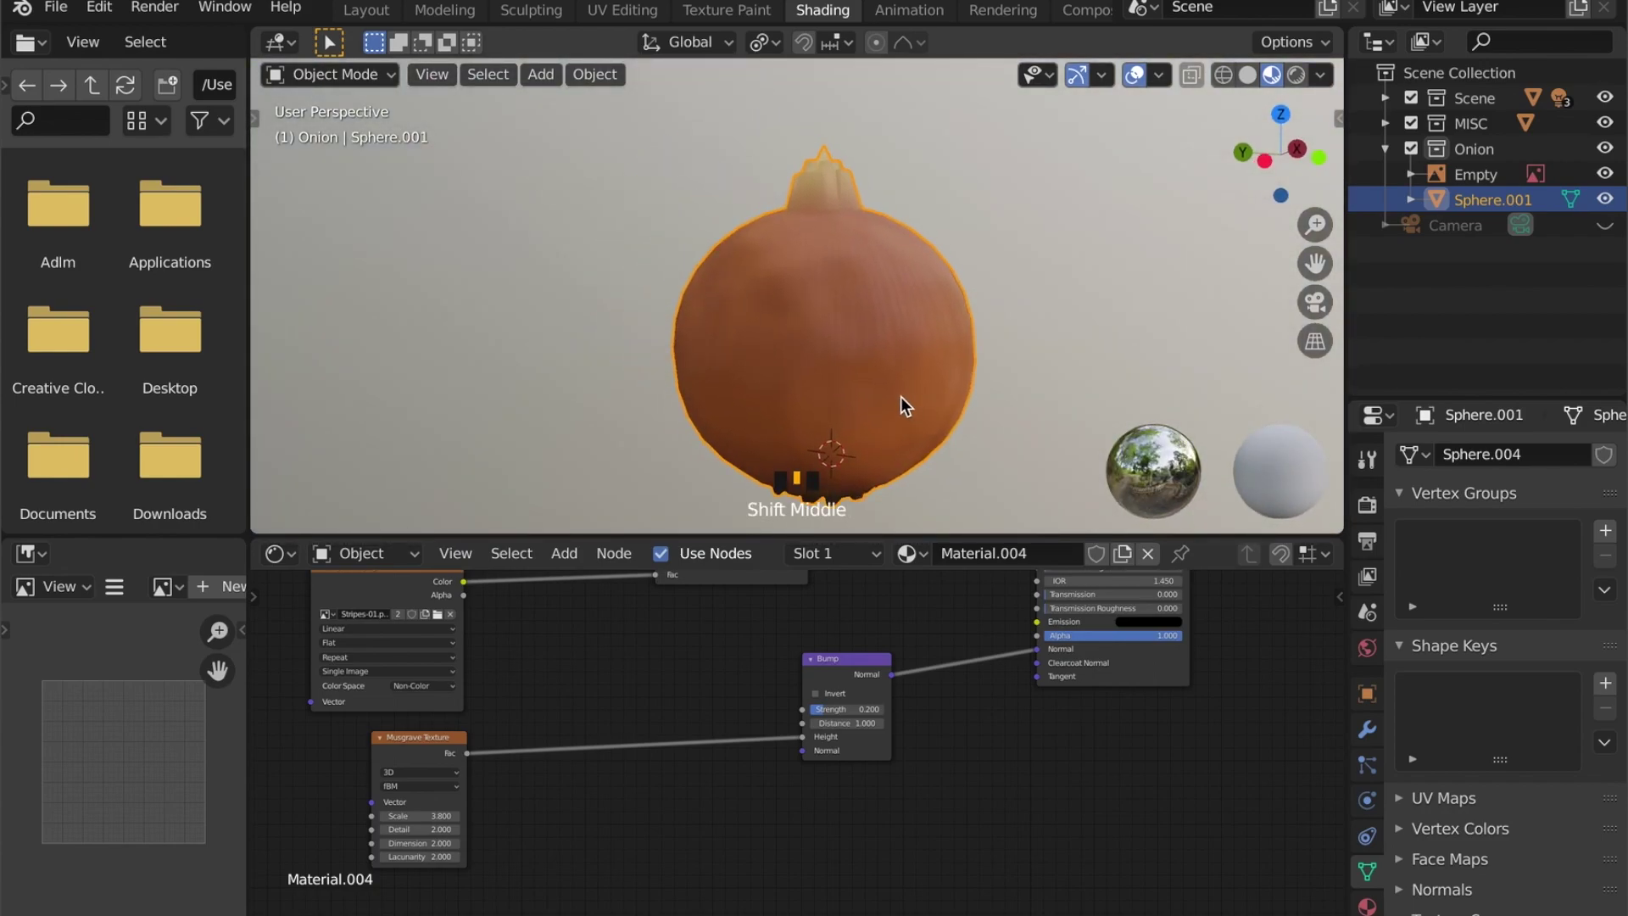
{"action": "scroll", "scroll_direction": "down", "scroll_amount": 3}
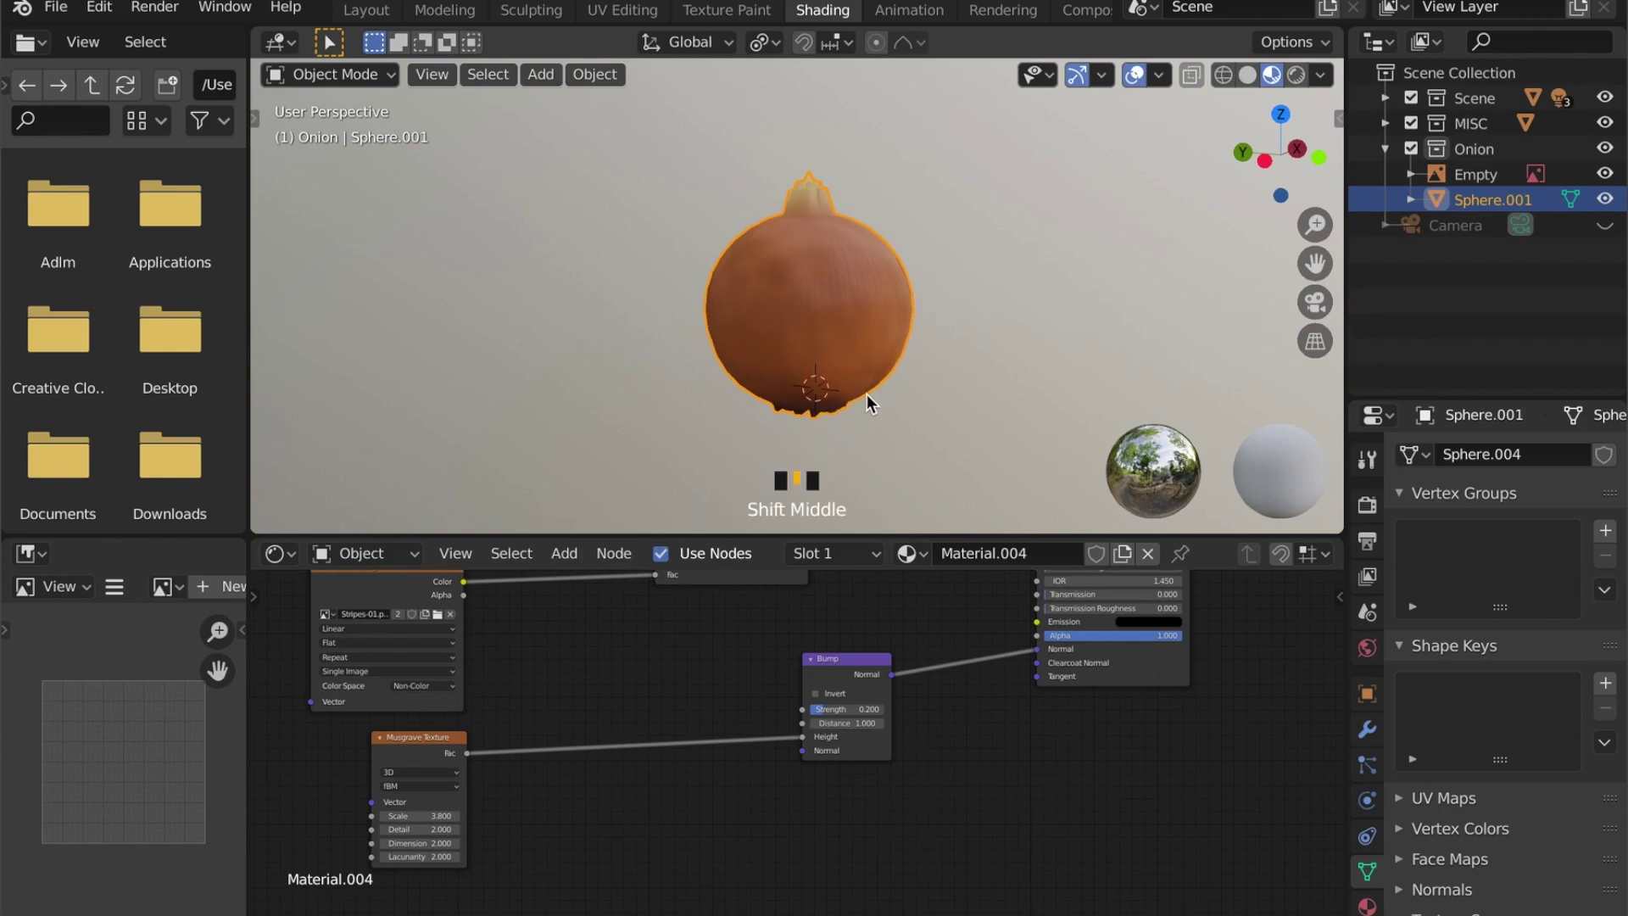